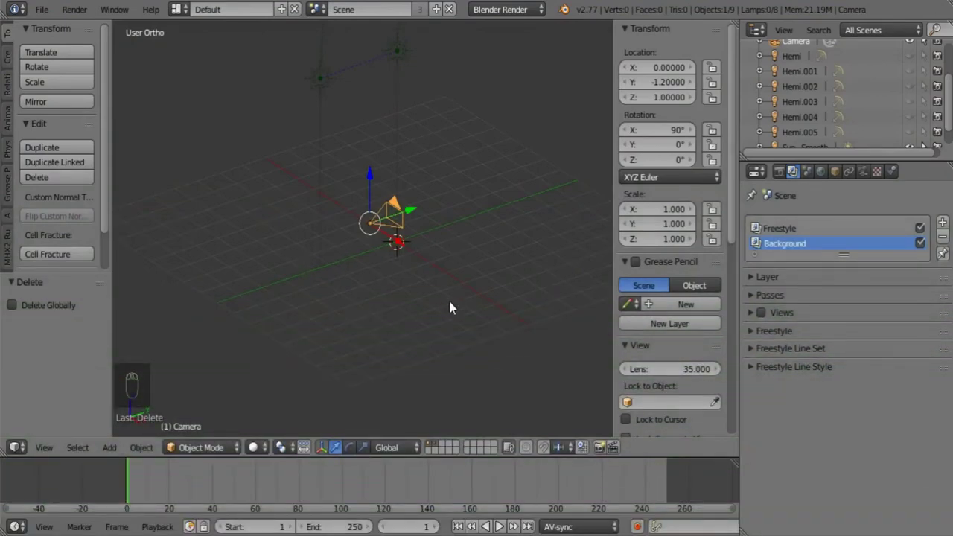
Add a cylinder mesh at the scene origin from the Shift+A add menu.
{"action": "key", "text": "shift+a"}
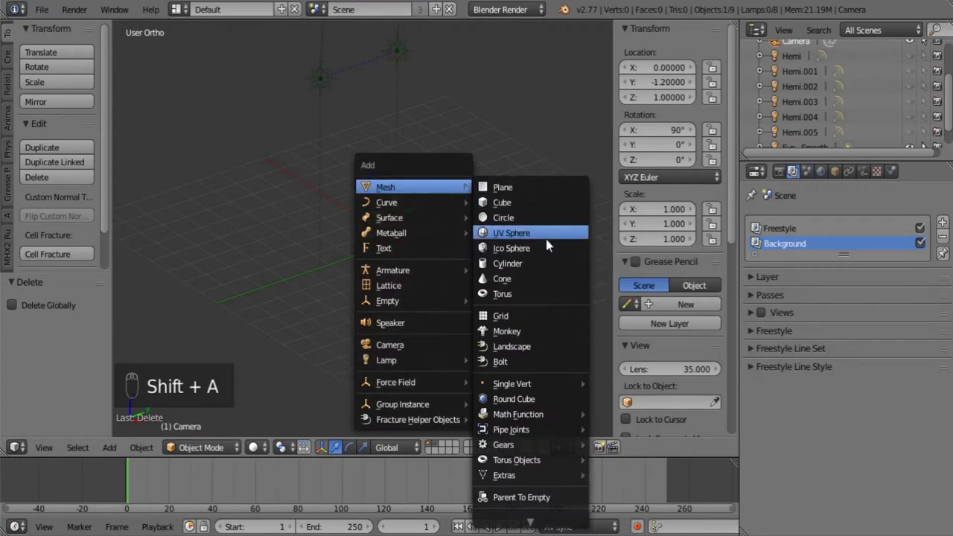
{"action": "left_click_drag", "start_coordinate": [398, 302], "coordinate": [107, 325]}
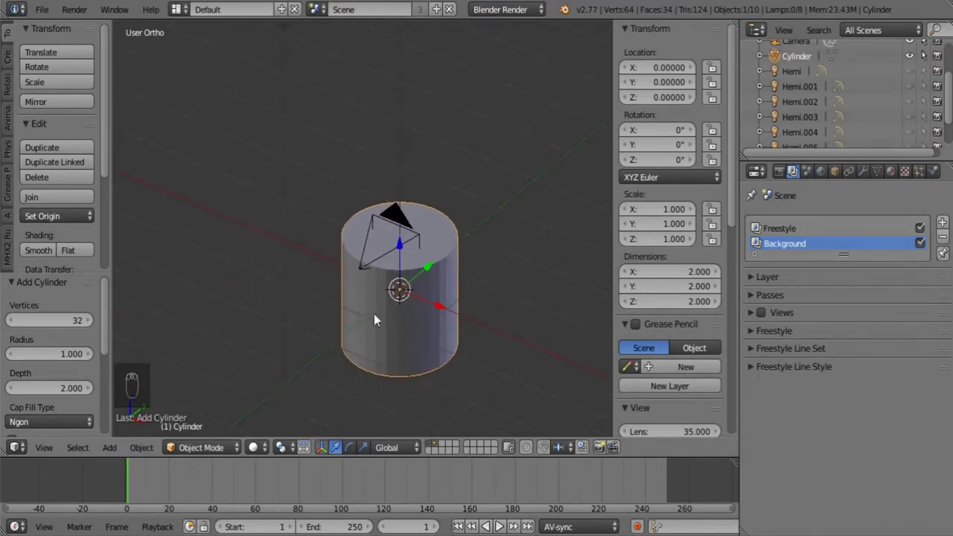
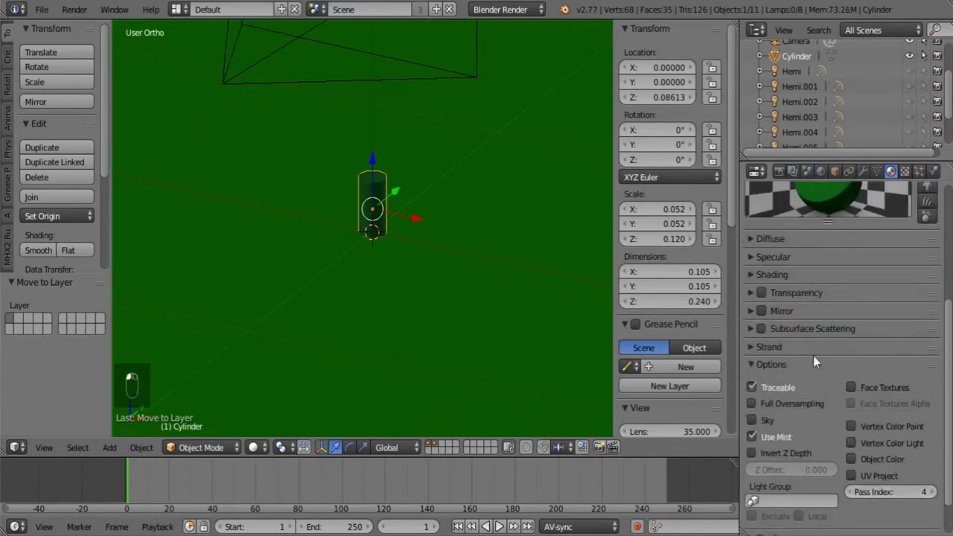
Add a plane, scale it to 0.27 and raise it to Z 0.095 across the cylinder.
{"action": "left_click_drag", "start_coordinate": [793, 409], "coordinate": [448, 221]}
{"action": "left_click_drag", "start_coordinate": [448, 221], "coordinate": [453, 252]}
{"action": "key", "text": "a"}
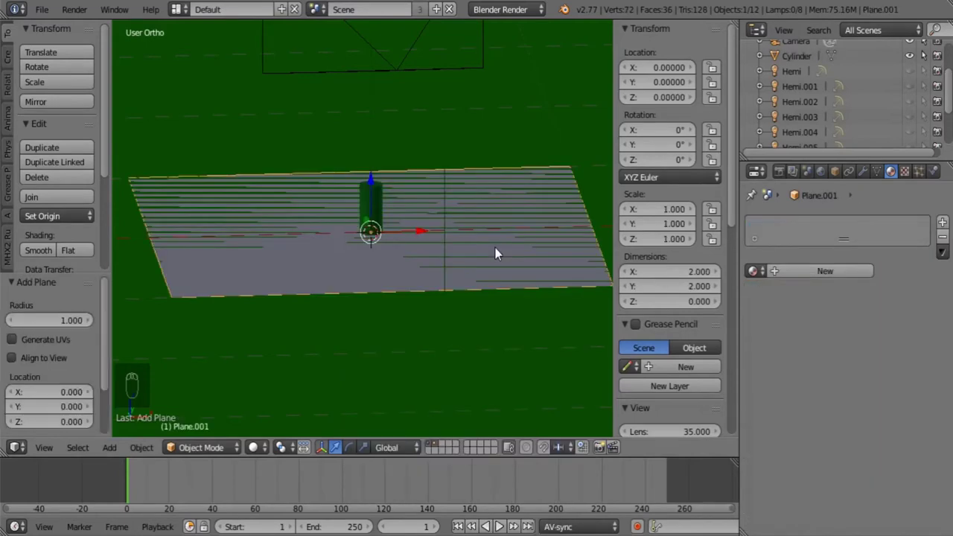
{"action": "left_click_drag", "start_coordinate": [418, 272], "coordinate": [395, 283]}
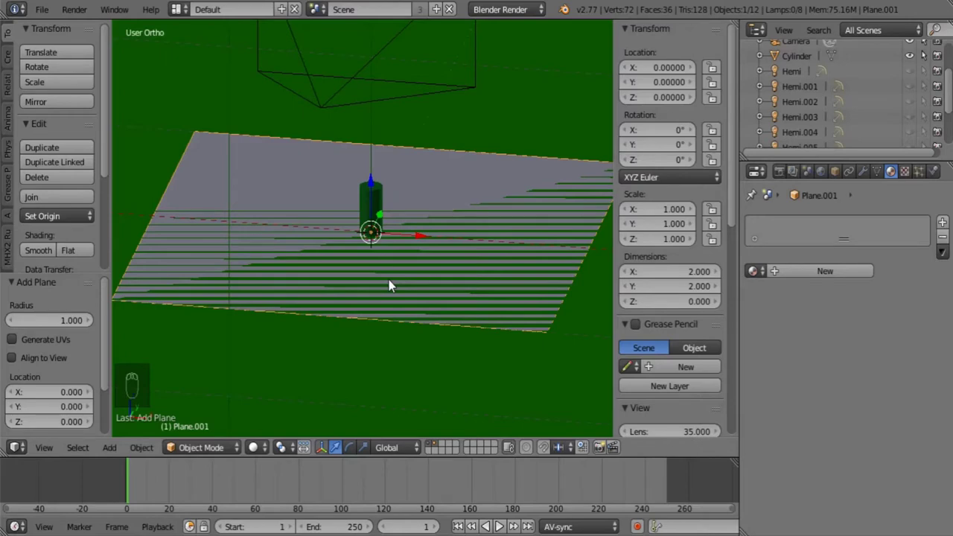
{"action": "left_click_drag", "start_coordinate": [476, 253], "coordinate": [383, 181]}
Rotate the plane about Y, shrink it and move it toward the cylinder's top edge.
{"action": "key", "text": "s"}
{"action": "left_click_drag", "start_coordinate": [383, 181], "coordinate": [490, 227]}
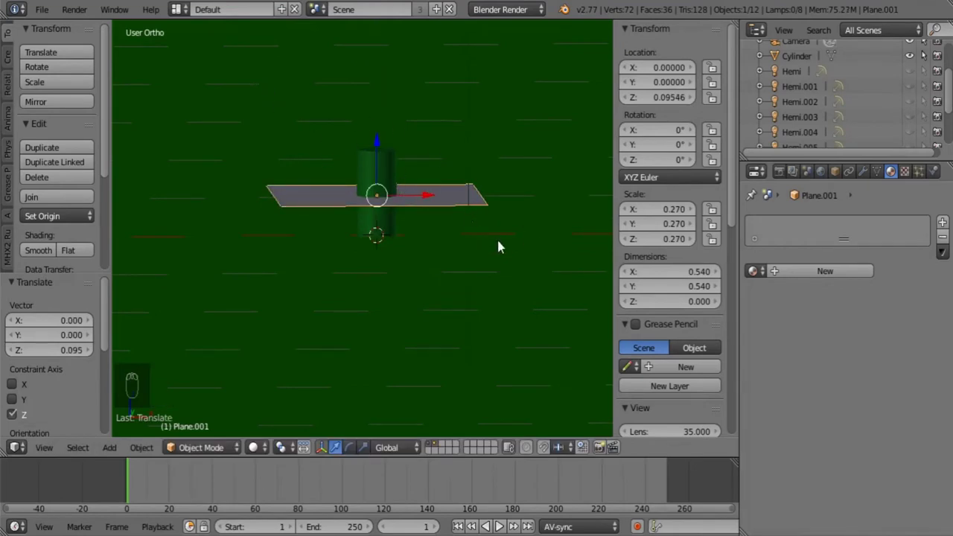
{"action": "key", "text": "r"}
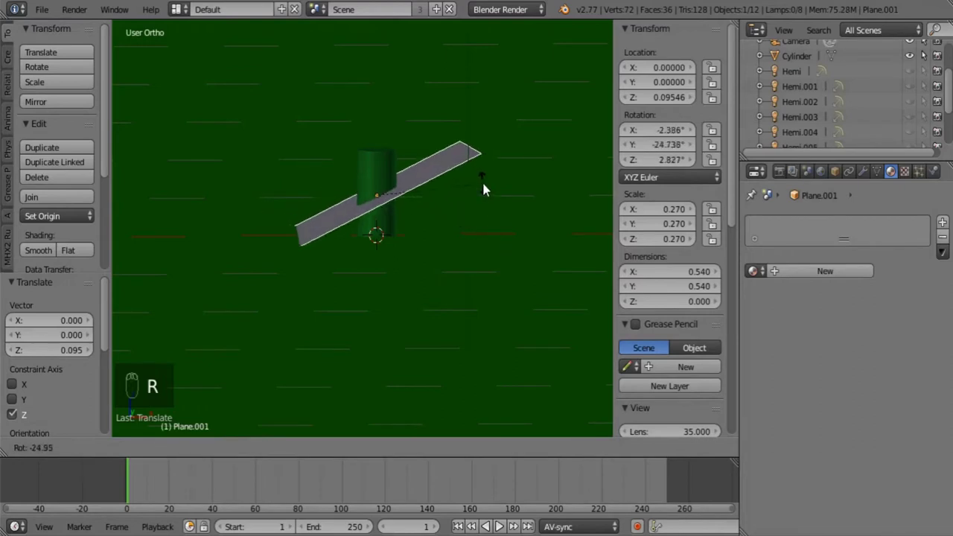
{"action": "key", "text": "r"}
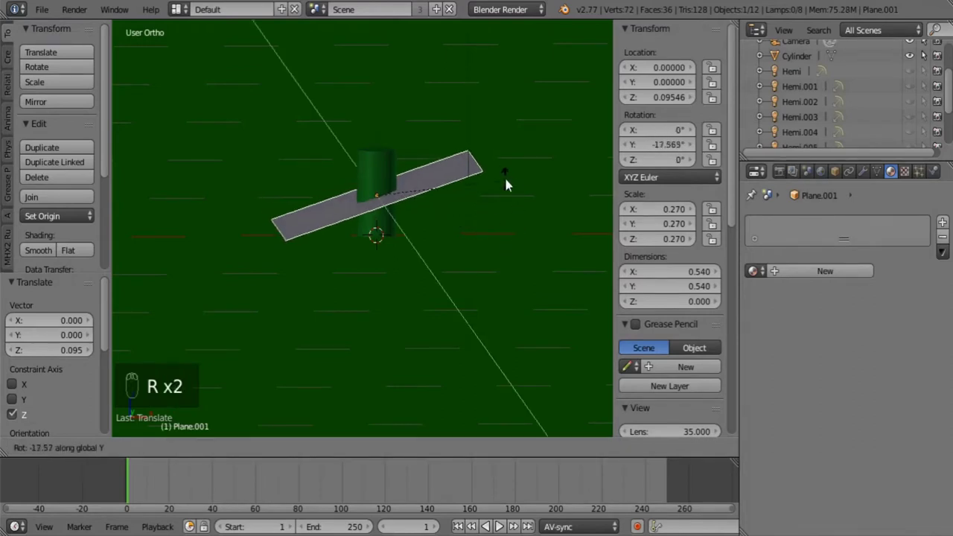
{"action": "key", "text": "s"}
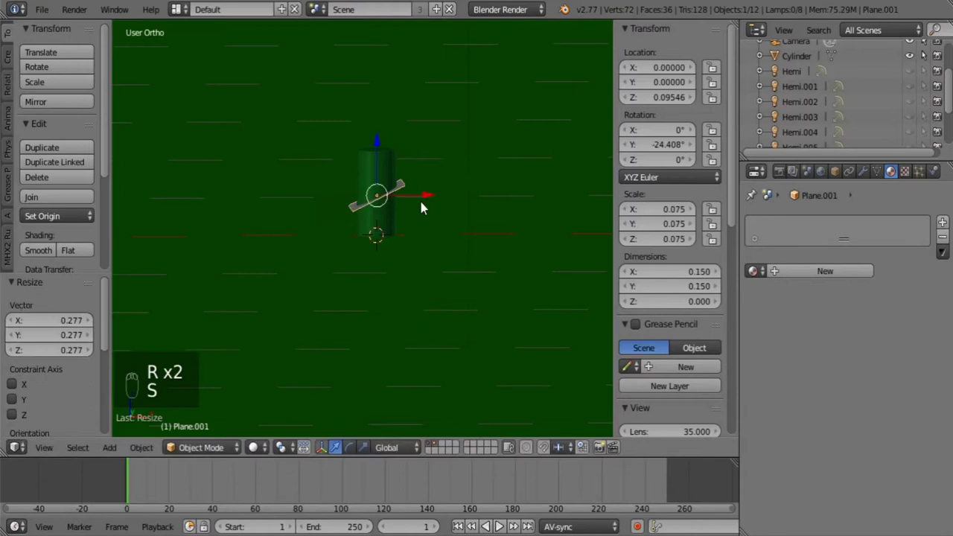
{"action": "left_click_drag", "start_coordinate": [424, 198], "coordinate": [478, 228]}
{"action": "key", "text": "r"}
{"action": "key", "text": "s"}
{"action": "left_click_drag", "start_coordinate": [247, 255], "coordinate": [445, 277]}
{"action": "left_click", "coordinate": [445, 276]}
Shrink the plane further to a tiny 0.016-unit square beside the cylinder.
{"action": "middle_click", "coordinate": [455, 274]}
{"action": "left_click_drag", "start_coordinate": [464, 268], "coordinate": [358, 255]}
{"action": "key", "text": "s"}
{"action": "middle_click", "coordinate": [359, 255]}
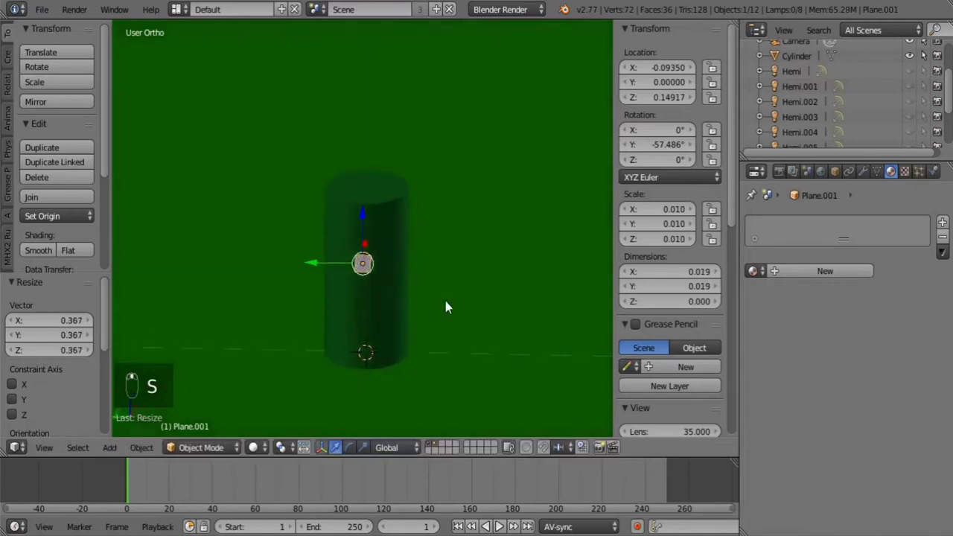
{"action": "key", "text": "s"}
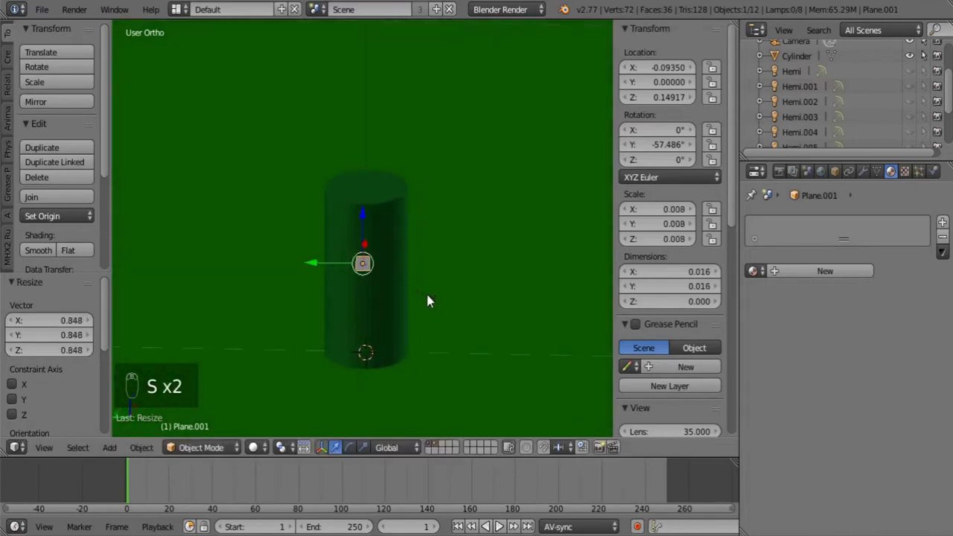
{"action": "left_click_drag", "start_coordinate": [419, 272], "coordinate": [449, 304]}
Parent the tiny plane to the cylinder with Ctrl+P > Object.
{"action": "right_click", "coordinate": [449, 304]}
{"action": "middle_click", "coordinate": [449, 305]}
{"action": "key", "text": "ctrl+p"}
{"action": "right_click", "coordinate": [449, 305]}
{"action": "left_click", "coordinate": [449, 304]}
{"action": "middle_click", "coordinate": [446, 291]}
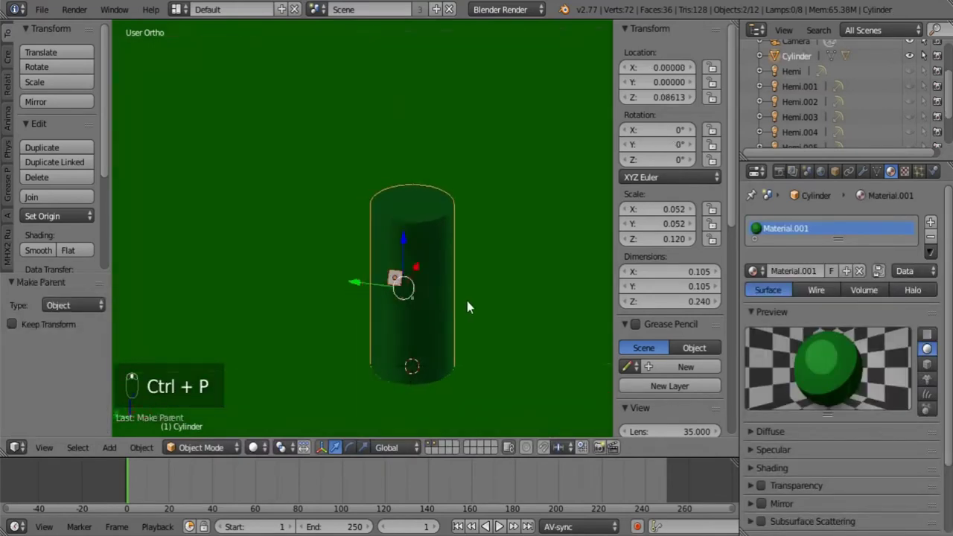
Shade the cylinder smooth and keyframe its rotation at frame 1.
{"action": "left_click_drag", "start_coordinate": [424, 326], "coordinate": [454, 300]}
{"action": "left_click", "coordinate": [38, 253]}
{"action": "left_click_drag", "start_coordinate": [455, 286], "coordinate": [470, 278]}
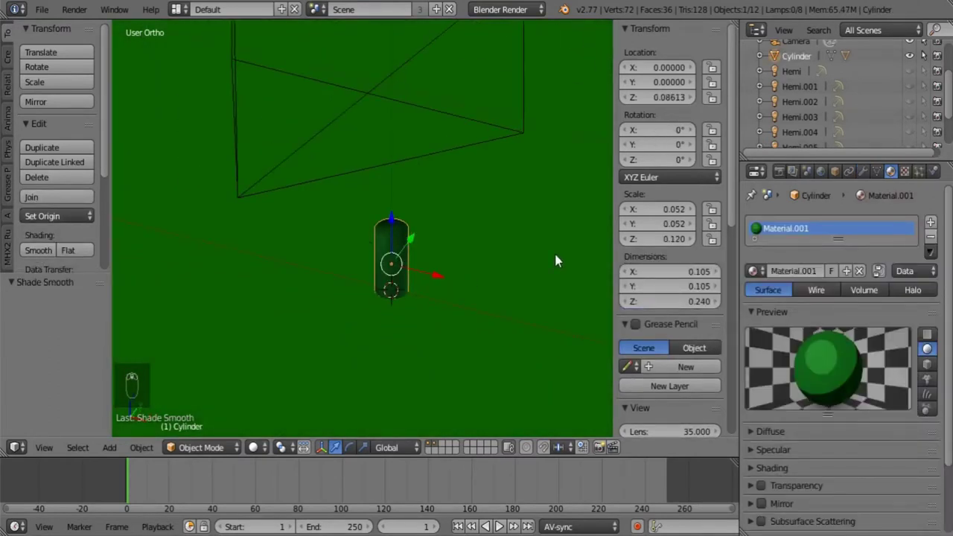
{"action": "key", "text": "n"}
At frame 250, rotate the cylinder about its vertical axis and keyframe the rotation.
{"action": "key", "text": "i"}
{"action": "left_click_drag", "start_coordinate": [666, 479], "coordinate": [623, 346]}
{"action": "key", "text": "r"}
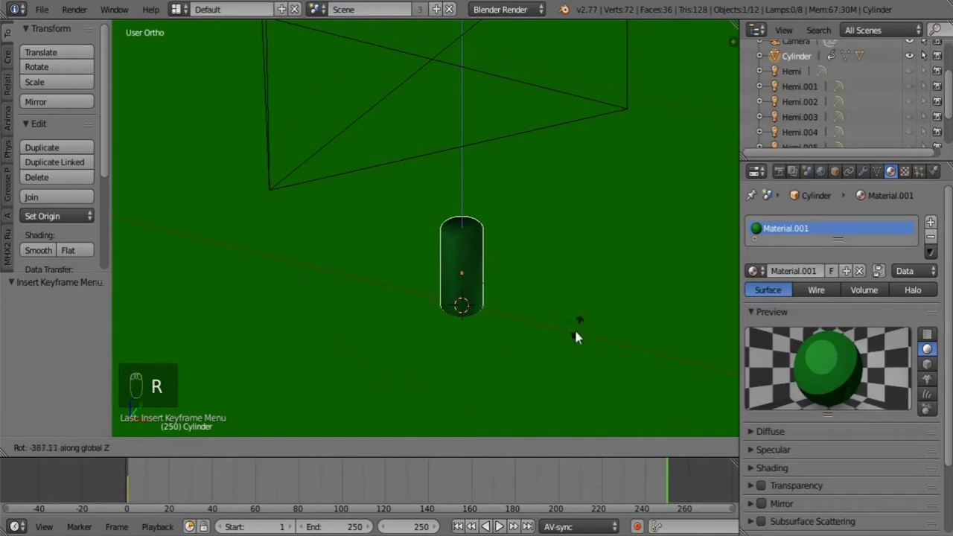
{"action": "key", "text": "i"}
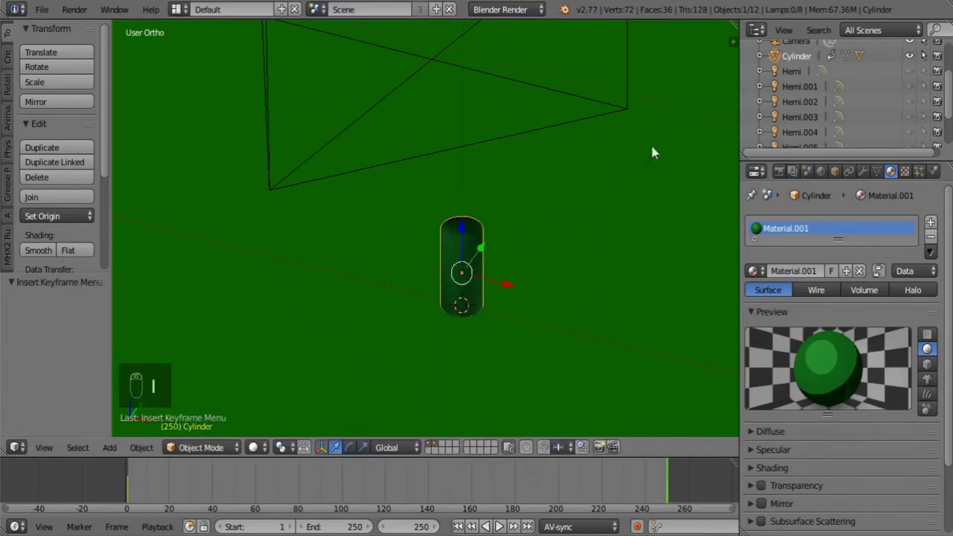
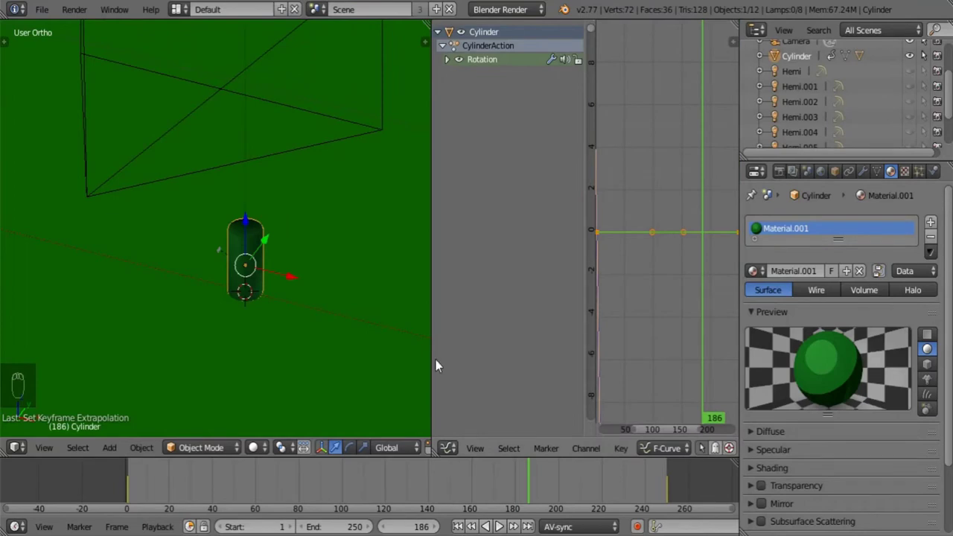
Add a Stepped modifier with step size 4 to the cylinder's rotation curve.
{"action": "left_click_drag", "start_coordinate": [435, 363], "coordinate": [632, 327]}
{"action": "key", "text": "n"}
{"action": "left_click_drag", "start_coordinate": [658, 407], "coordinate": [659, 446]}
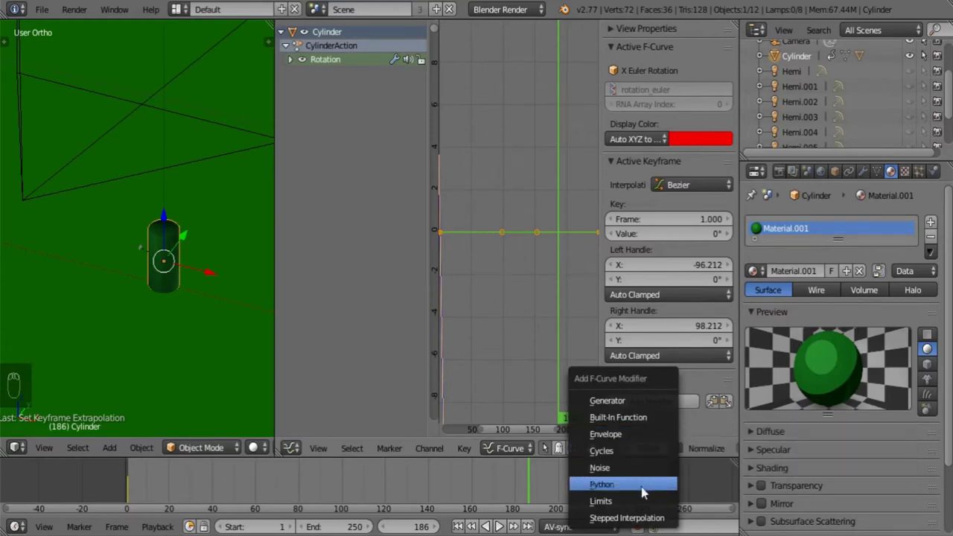
{"action": "left_click_drag", "start_coordinate": [664, 336], "coordinate": [670, 338]}
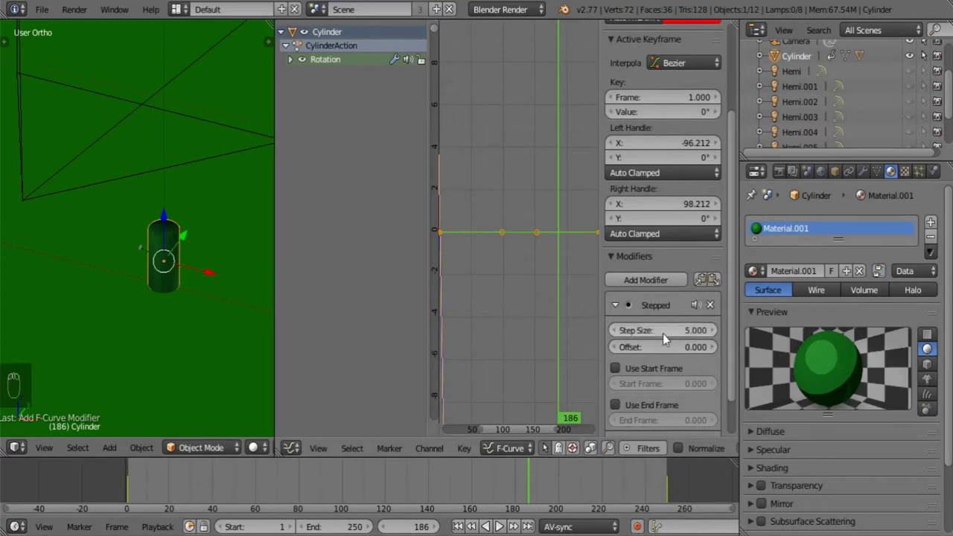
{"action": "left_click_drag", "start_coordinate": [670, 338], "coordinate": [670, 338]}
{"action": "key", "text": "n"}
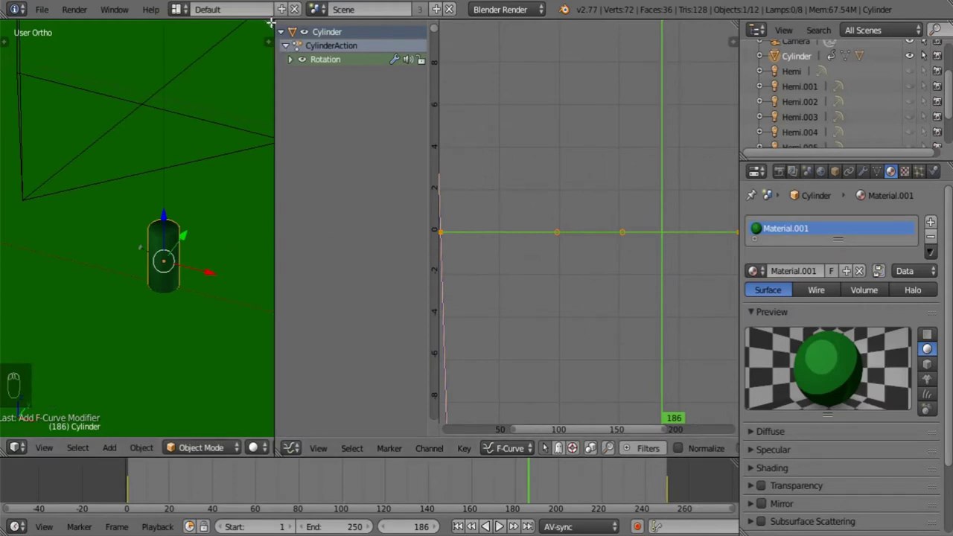
Reopen the curve properties and frame the stair-stepped rotation curve in the graph editor.
{"action": "key", "text": "n"}
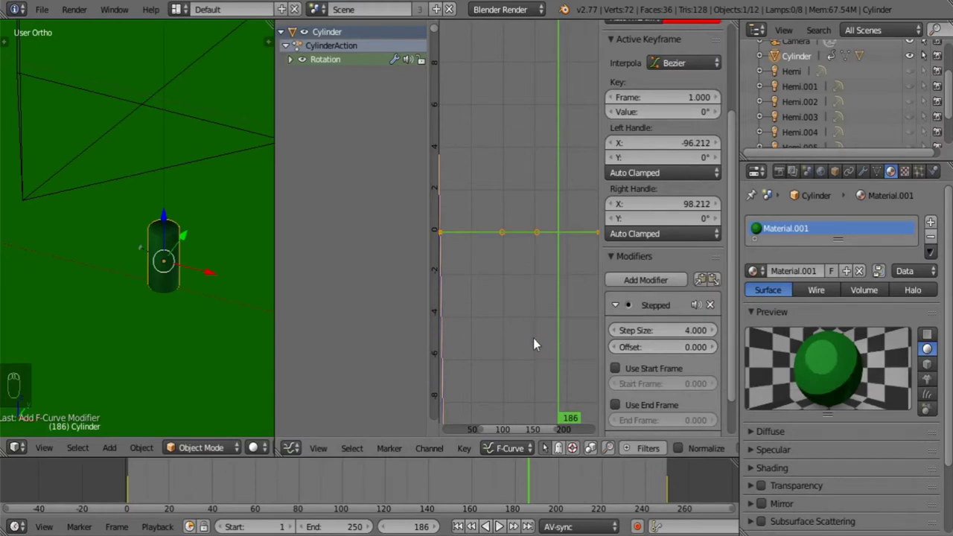
{"action": "key", "text": "Home"}
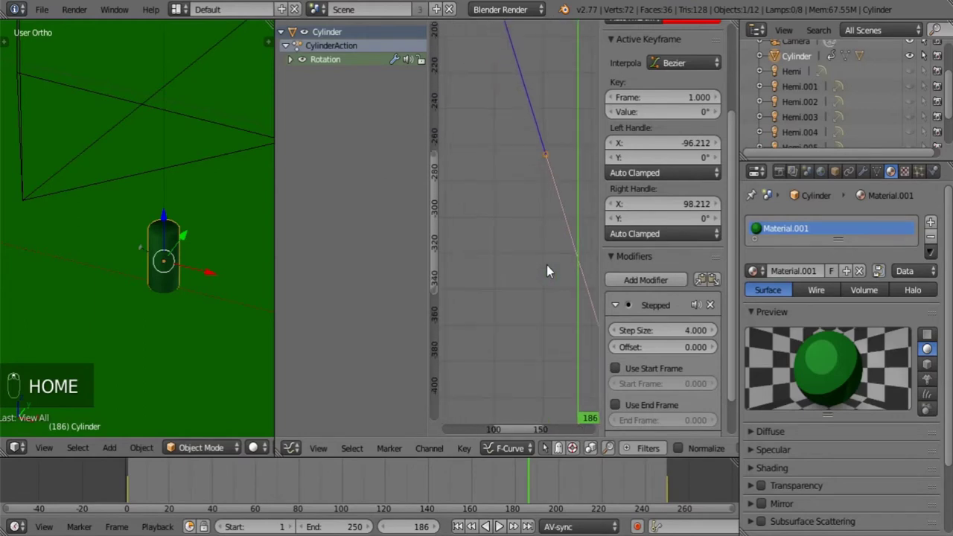
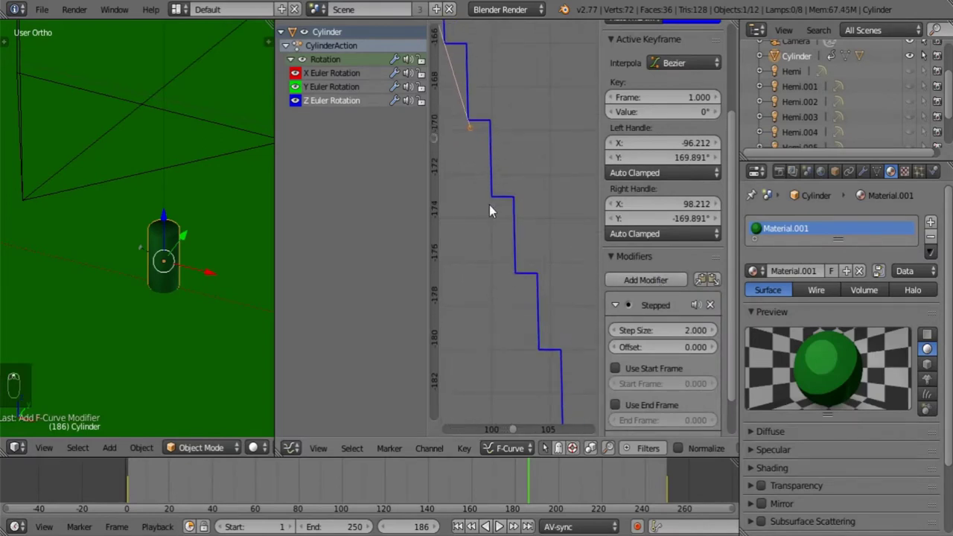
{"action": "left_click_drag", "start_coordinate": [542, 217], "coordinate": [668, 334]}
{"action": "left_click_drag", "start_coordinate": [668, 335], "coordinate": [670, 332]}
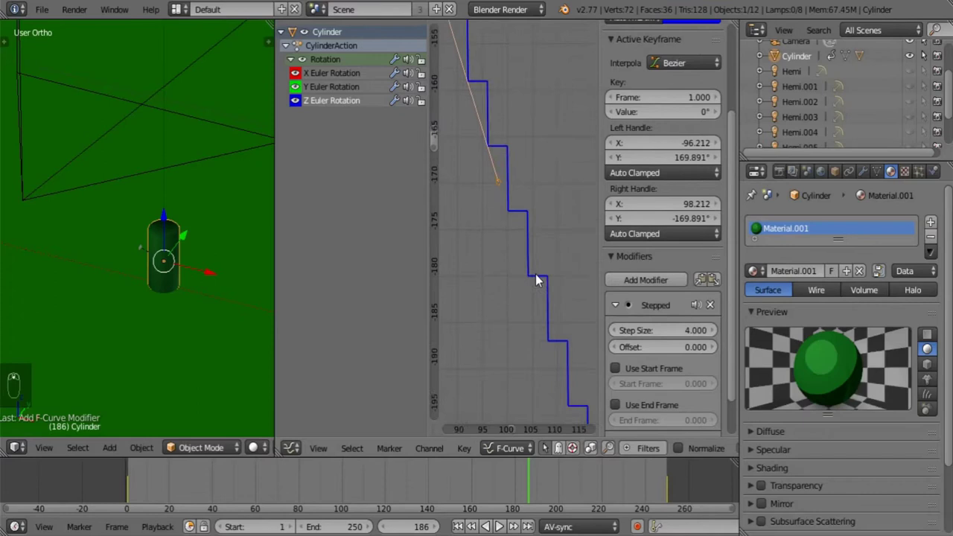
{"action": "left_click_drag", "start_coordinate": [342, 79], "coordinate": [332, 130]}
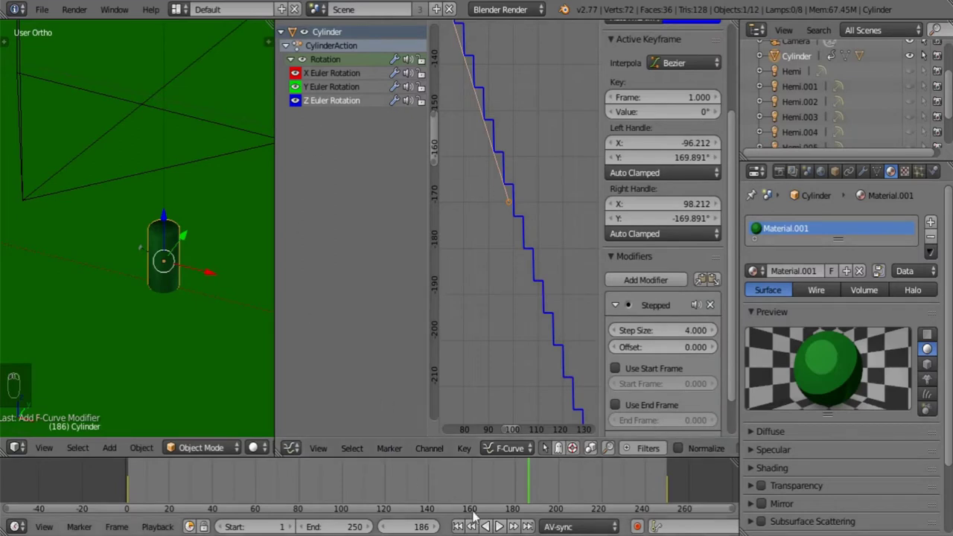
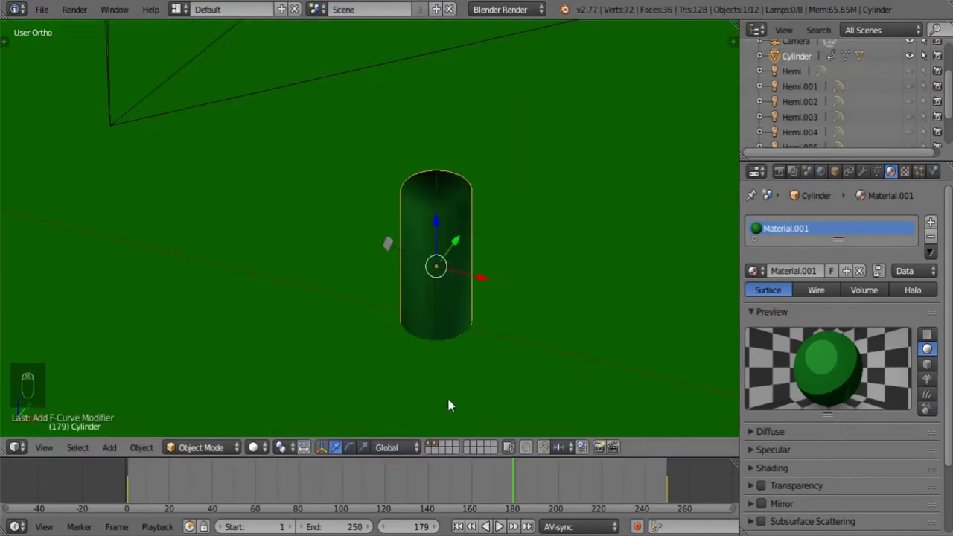
Zoom the 3D view out and bring up the add-object list of mesh primitives.
{"action": "left_click_drag", "start_coordinate": [465, 266], "coordinate": [432, 449]}
{"action": "key", "text": "a"}
{"action": "left_click_drag", "start_coordinate": [433, 449], "coordinate": [541, 269]}
{"action": "key", "text": "shift+a"}
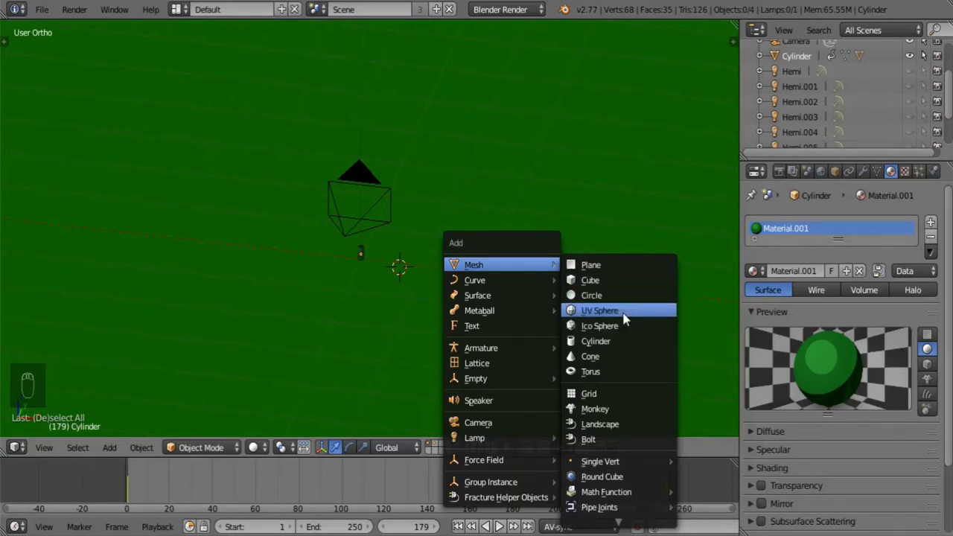
Add a low-segment UV sphere and name it 'Water spray particle WHITE'.
{"action": "key", "text": "t"}
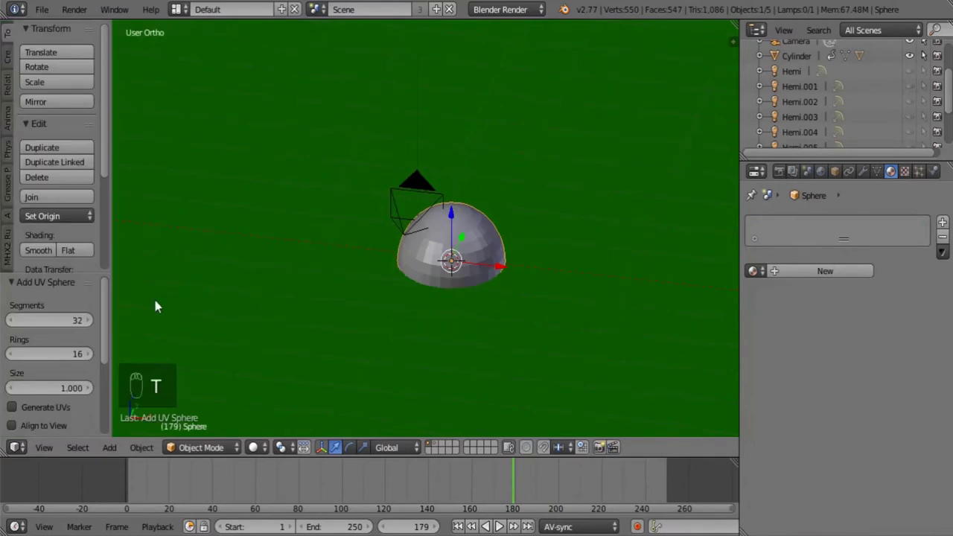
{"action": "left_click_drag", "start_coordinate": [75, 324], "coordinate": [462, 146]}
{"action": "left_click_drag", "start_coordinate": [462, 146], "coordinate": [614, 223]}
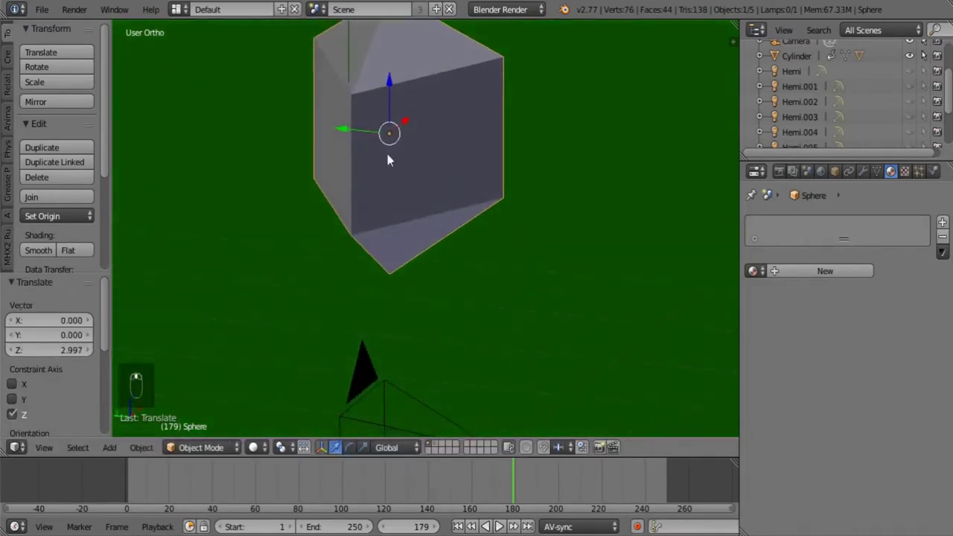
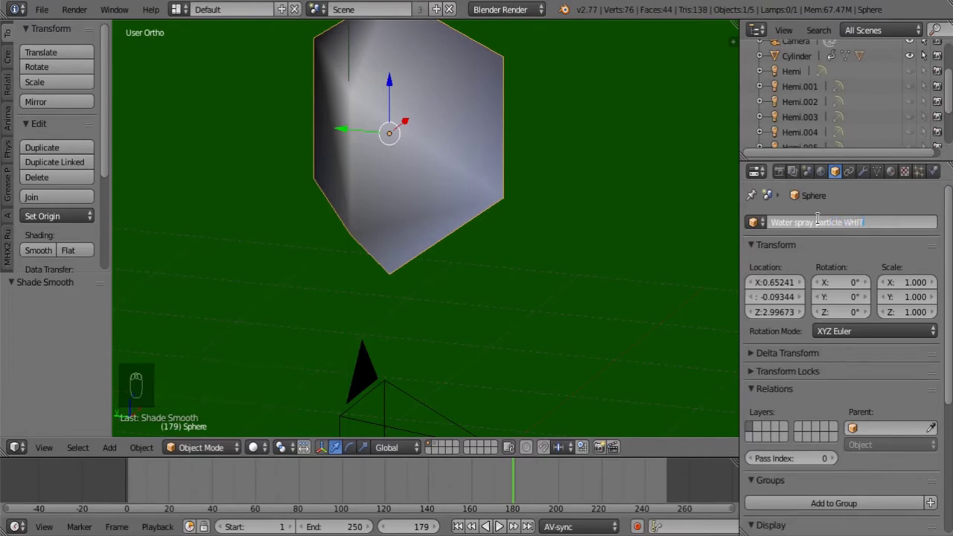
{"action": "key", "text": "ctrl+c"}
Duplicate the sphere beside the original and stretch the copy to 3.626 along Z.
{"action": "left_click_drag", "start_coordinate": [468, 136], "coordinate": [457, 141]}
{"action": "key", "text": "shift+d"}
{"action": "left_click_drag", "start_coordinate": [610, 176], "coordinate": [600, 197]}
{"action": "key", "text": "s"}
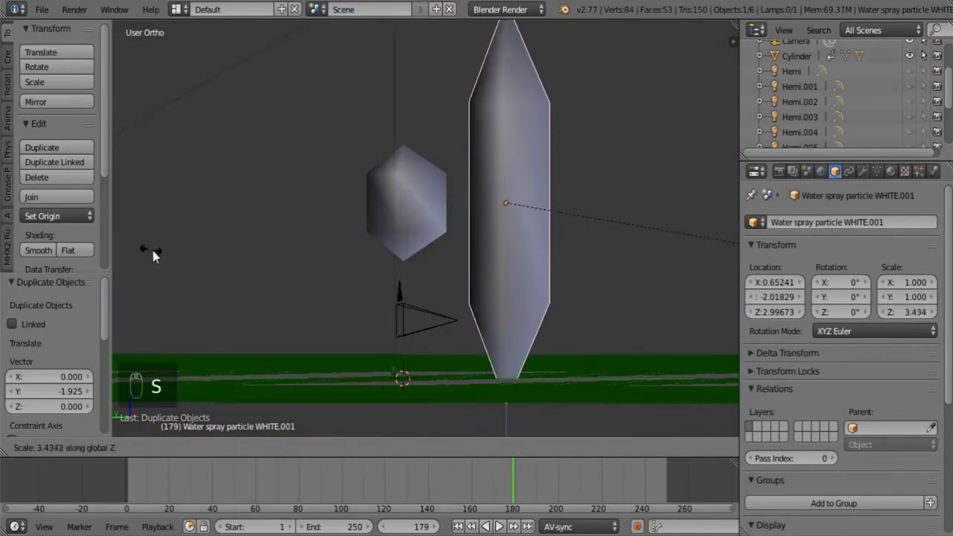
{"action": "left_click_drag", "start_coordinate": [448, 214], "coordinate": [343, 255]}
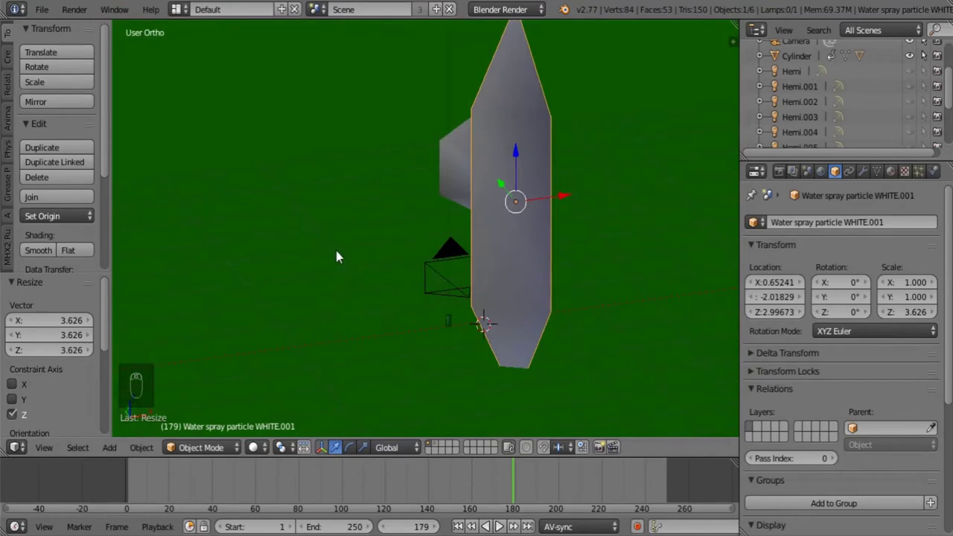
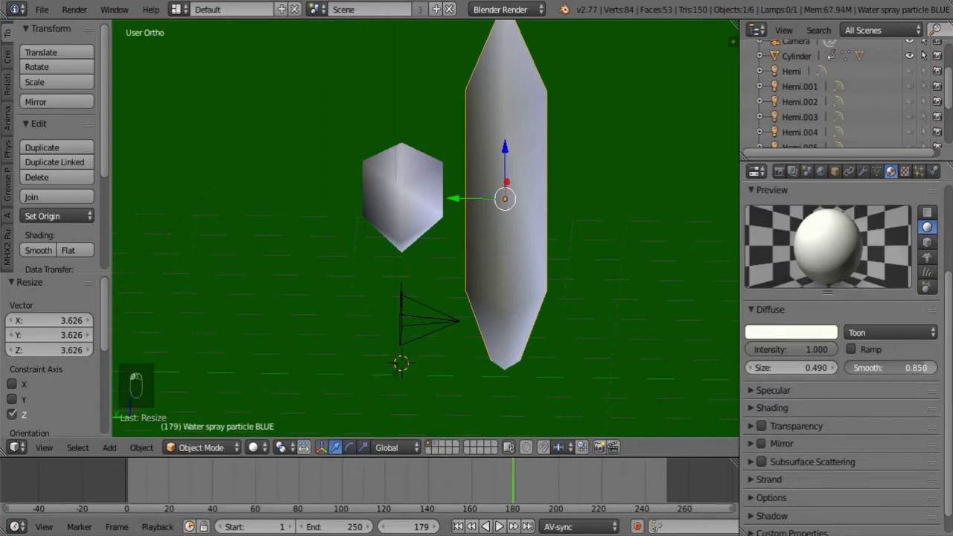
Set the Toon diffuse to size 0.390 and smooth 1.000.
{"action": "left_click_drag", "start_coordinate": [837, 333], "coordinate": [877, 402]}
{"action": "left_click_drag", "start_coordinate": [837, 332], "coordinate": [837, 332]}
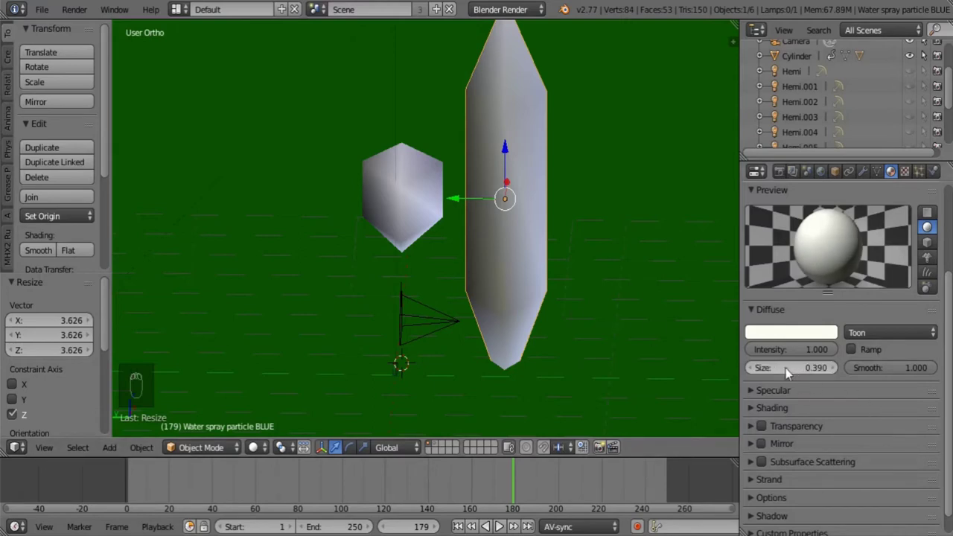
{"action": "left_click_drag", "start_coordinate": [837, 332], "coordinate": [837, 340]}
Tilt the tall 'Water spray particle BLUE' shape and return to the sprinkler cylinder's layer.
{"action": "key", "text": "Tab"}
{"action": "key", "text": "r"}
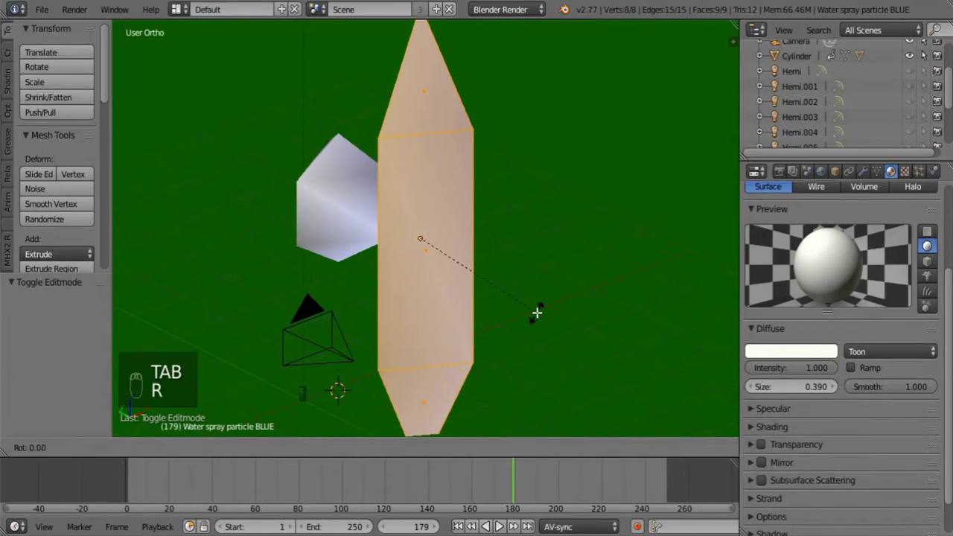
{"action": "key", "text": "Tab"}
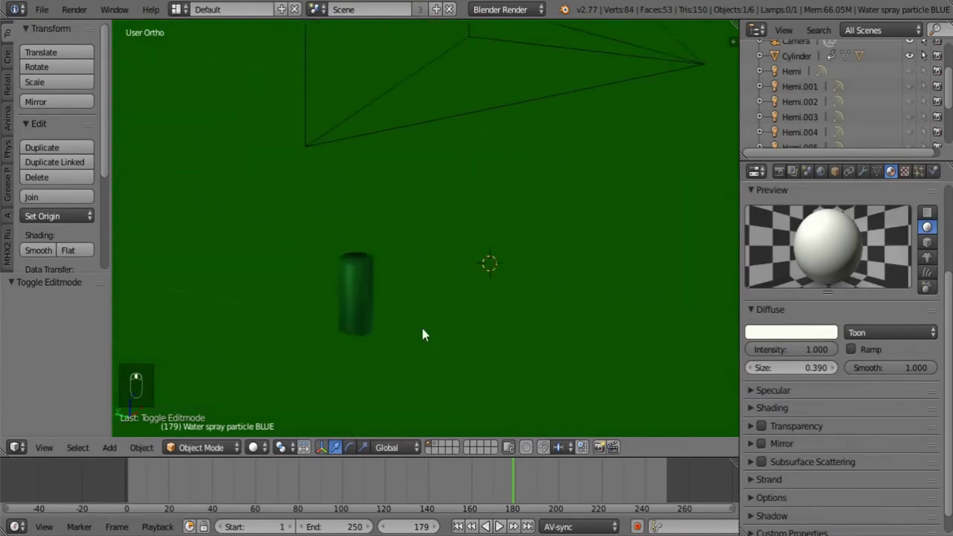
Switch to wireframe and zoom the view in on the sprinkler cylinder.
{"action": "key", "text": "z"}
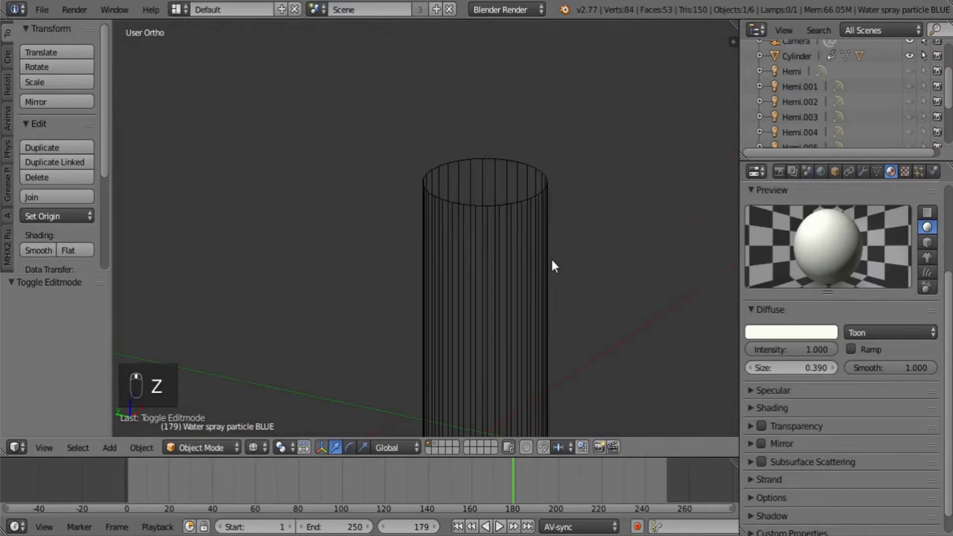
{"action": "middle_click", "coordinate": [436, 447]}
{"action": "left_click_drag", "start_coordinate": [542, 299], "coordinate": [614, 299]}
{"action": "left_click_drag", "start_coordinate": [551, 283], "coordinate": [734, 324]}
Add a new plane and shrink it onto the sprinkler top.
{"action": "key", "text": "m"}
{"action": "left_click", "coordinate": [429, 446]}
{"action": "left_click_drag", "start_coordinate": [448, 315], "coordinate": [410, 325]}
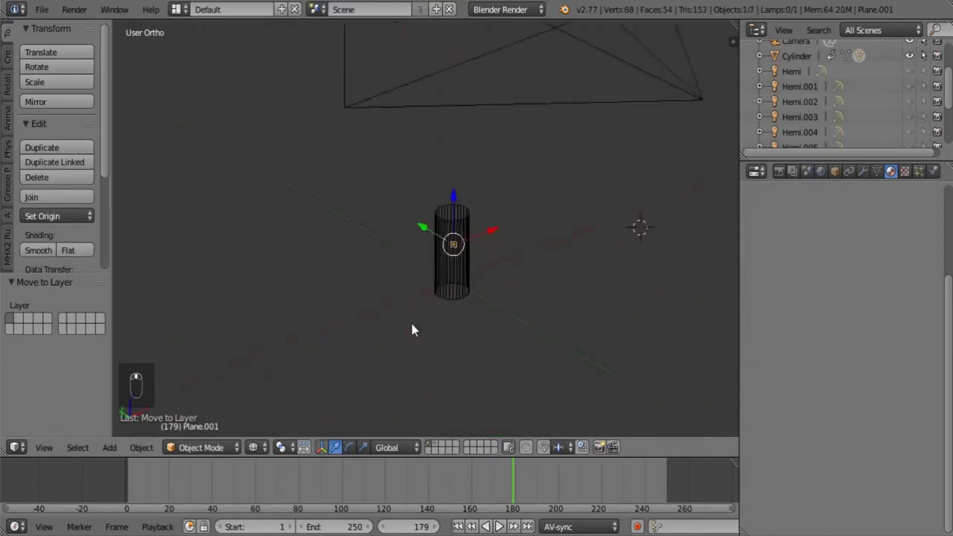
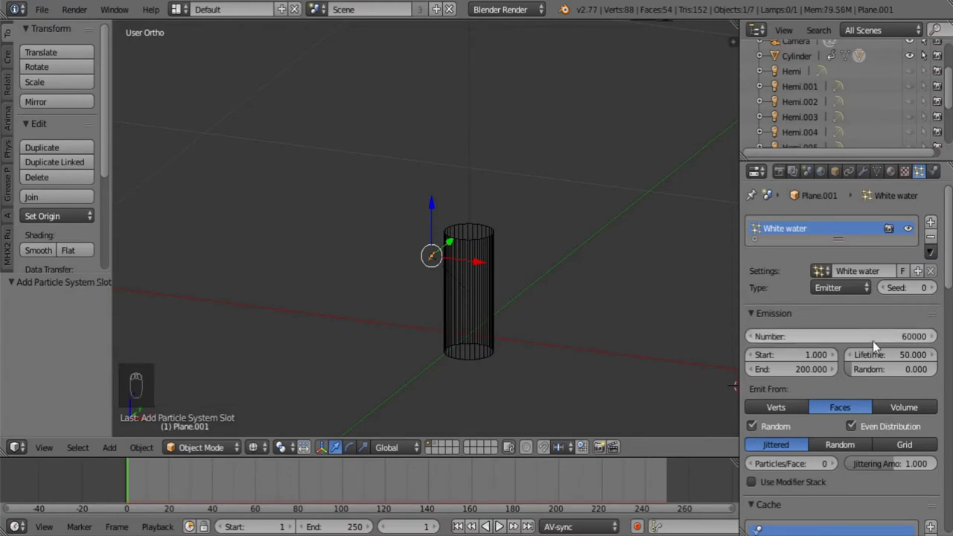
Set White water emission End to 600 and particle Lifetime to 55.
{"action": "left_click_drag", "start_coordinate": [796, 368], "coordinate": [800, 371]}
{"action": "key", "text": "KP_0"}
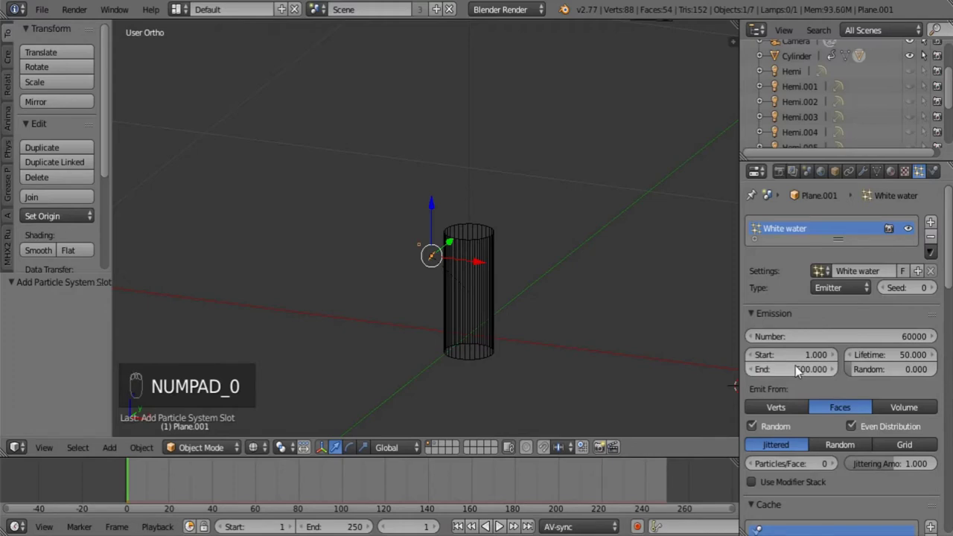
{"action": "left_click_drag", "start_coordinate": [897, 351], "coordinate": [898, 356]}
{"action": "key", "text": "KP_5"}
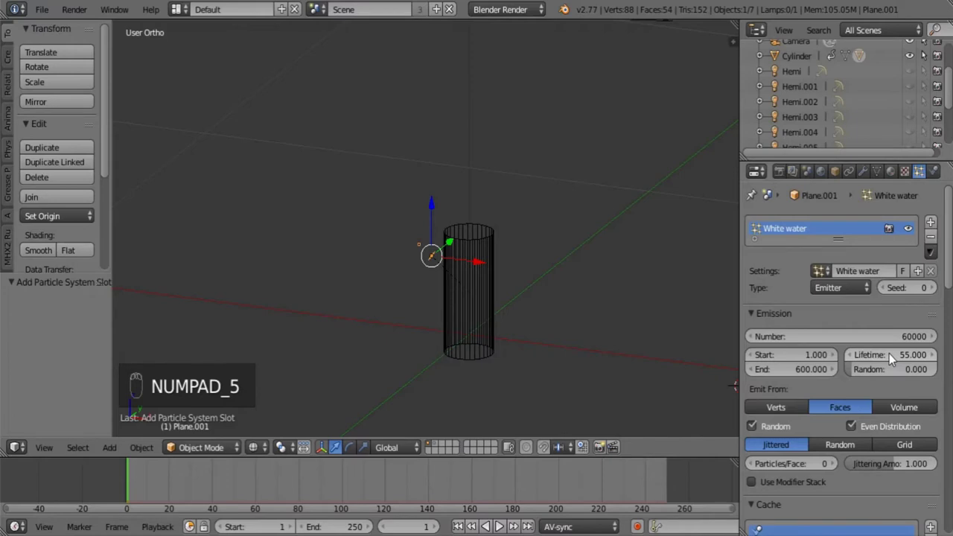
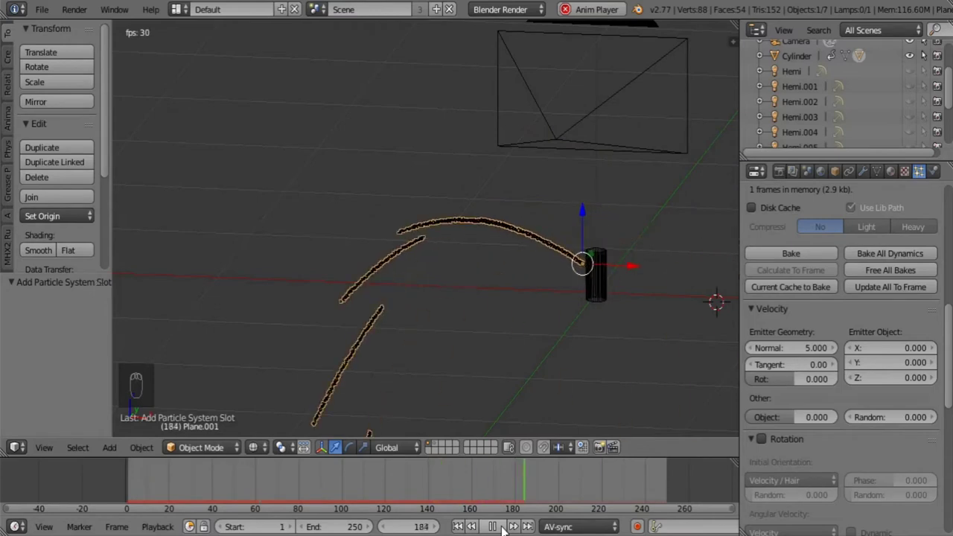
Raise the White water Normal velocity to 16 while viewing the spray from the side and front.
{"action": "left_click_drag", "start_coordinate": [523, 464], "coordinate": [612, 288]}
{"action": "left_click_drag", "start_coordinate": [564, 288], "coordinate": [612, 304]}
{"action": "left_click_drag", "start_coordinate": [584, 279], "coordinate": [611, 287]}
{"action": "left_click_drag", "start_coordinate": [471, 527], "coordinate": [636, 343]}
{"action": "key", "text": "r"}
{"action": "left_click_drag", "start_coordinate": [637, 335], "coordinate": [637, 335]}
{"action": "left_click_drag", "start_coordinate": [497, 523], "coordinate": [500, 390]}
{"action": "left_click_drag", "start_coordinate": [499, 390], "coordinate": [626, 318]}
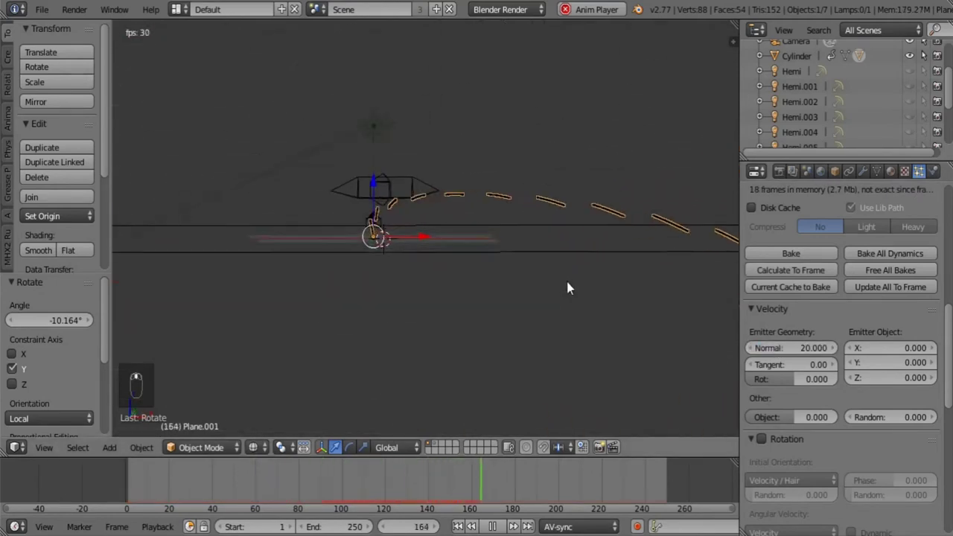
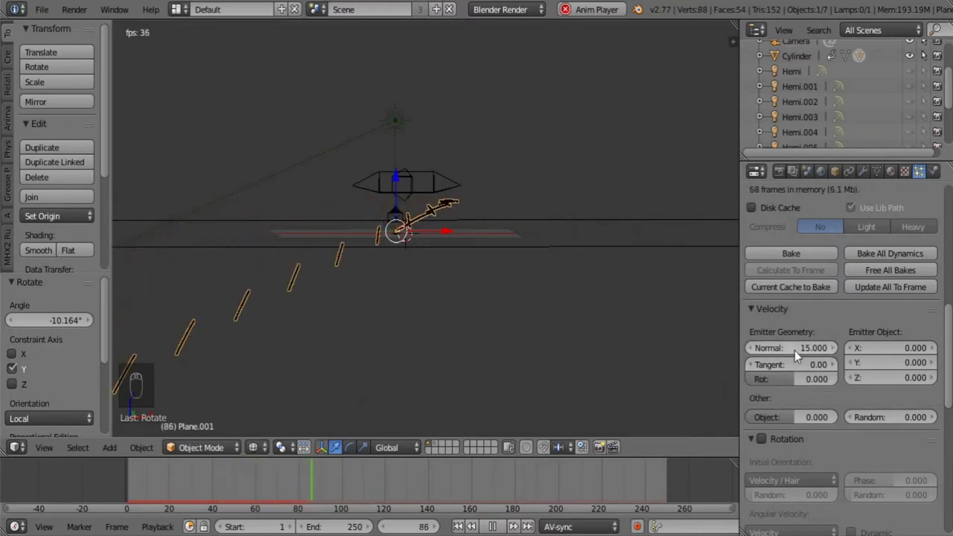
{"action": "left_click_drag", "start_coordinate": [800, 354], "coordinate": [800, 354]}
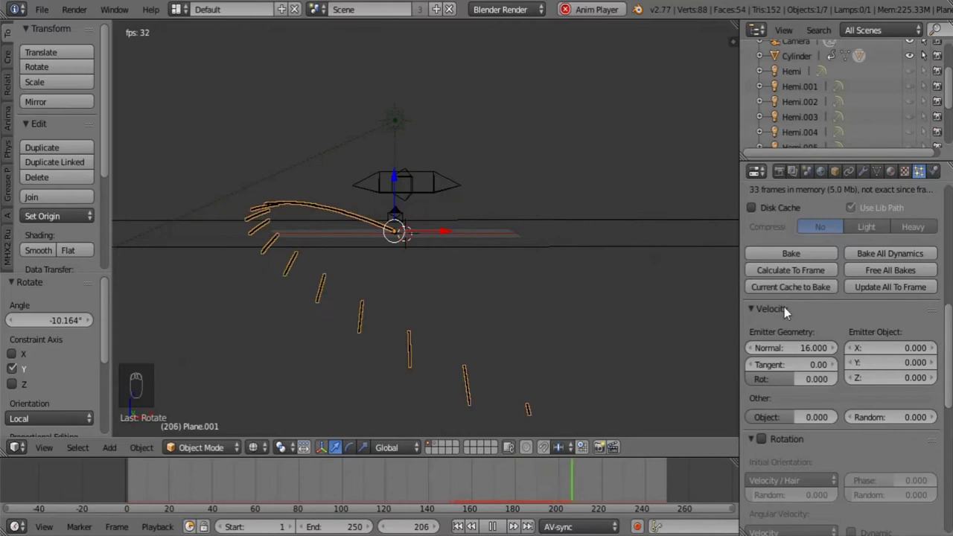
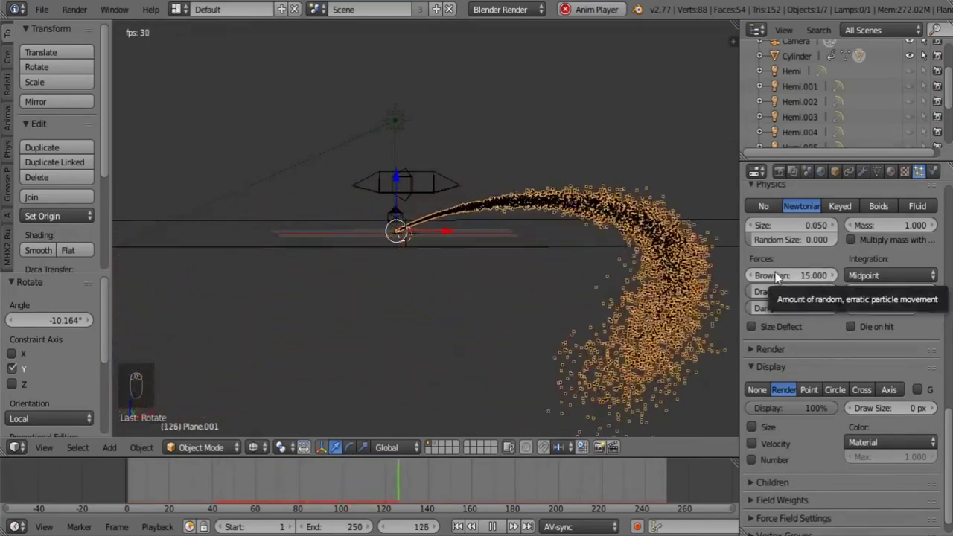
Lower Brownian randomness to 10 and shorten White water particle Lifetime to 40 frames.
{"action": "left_click_drag", "start_coordinate": [776, 275], "coordinate": [781, 275]}
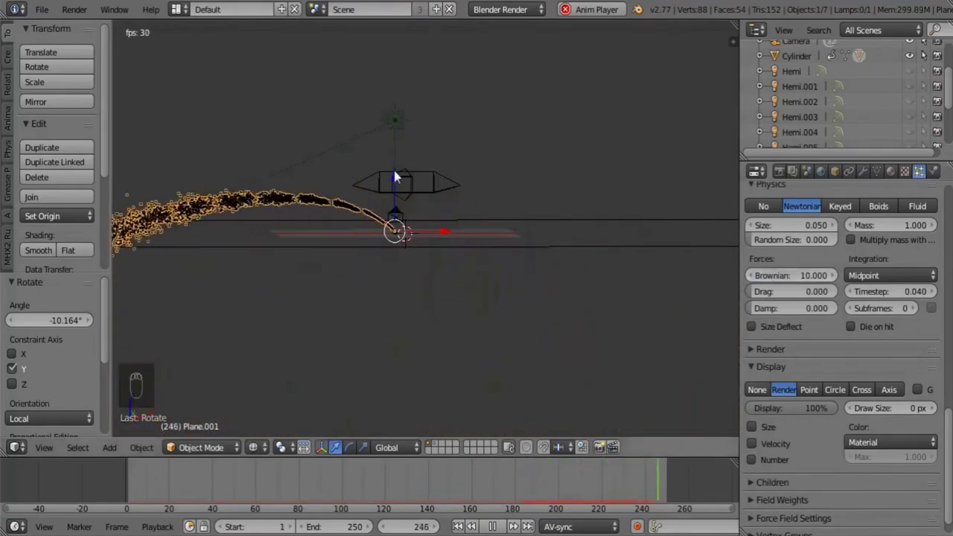
{"action": "left_click_drag", "start_coordinate": [368, 169], "coordinate": [409, 228]}
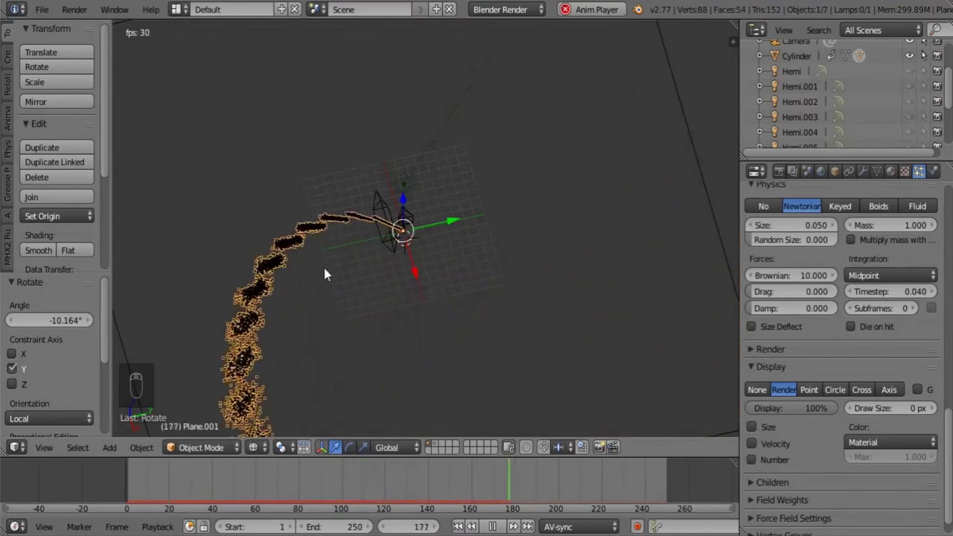
{"action": "middle_click", "coordinate": [423, 198]}
{"action": "key", "text": "z"}
{"action": "key", "text": "KP_1"}
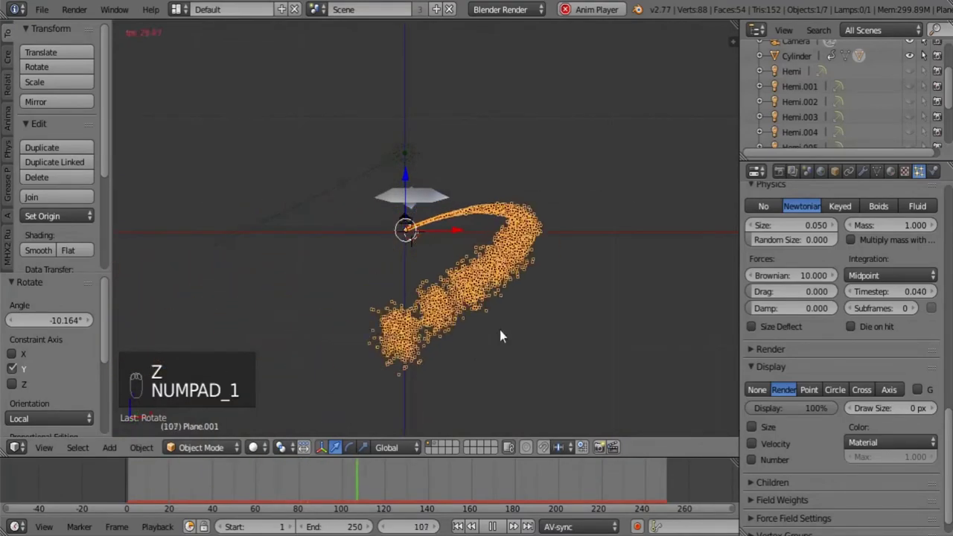
{"action": "middle_click", "coordinate": [454, 284]}
{"action": "left_click_drag", "start_coordinate": [488, 304], "coordinate": [488, 303]}
{"action": "middle_click", "coordinate": [843, 347]}
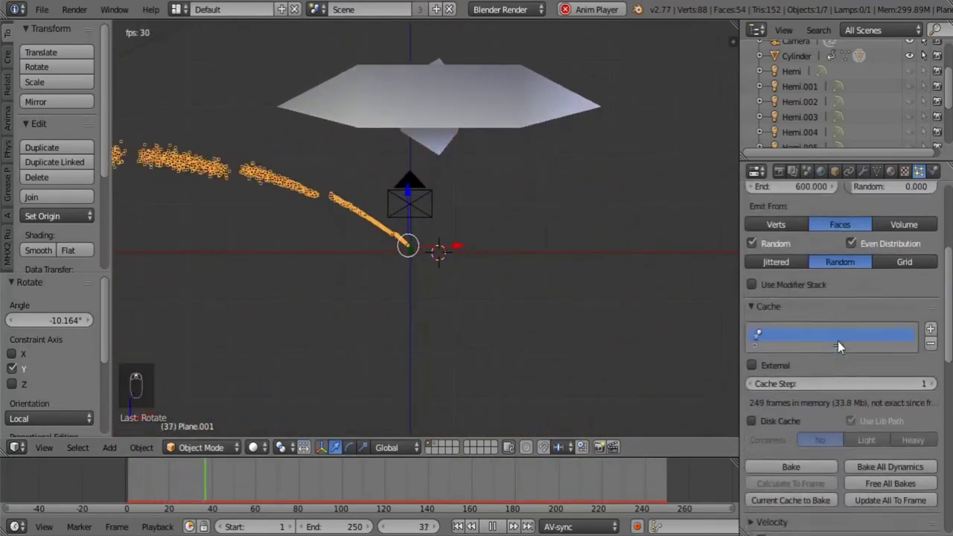
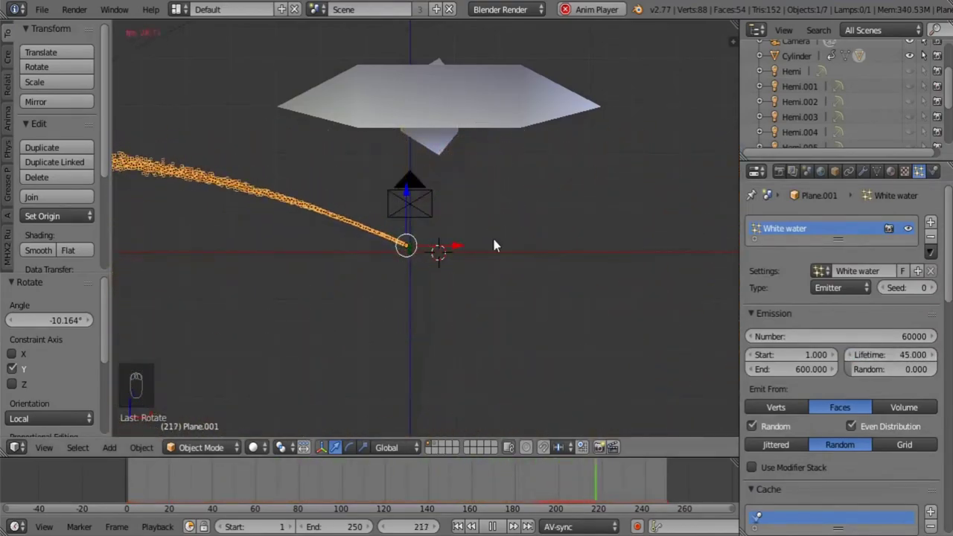
{"action": "middle_click", "coordinate": [492, 242]}
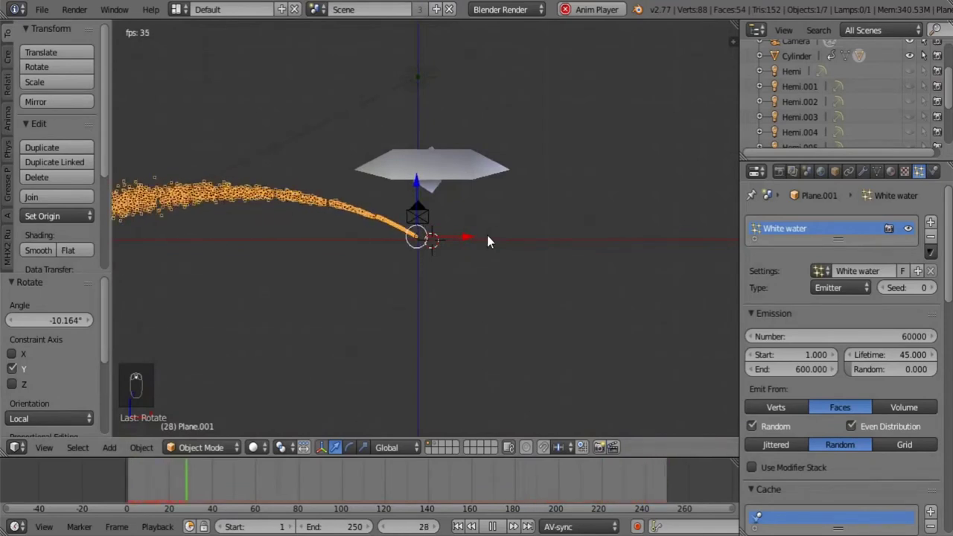
{"action": "middle_click", "coordinate": [894, 362]}
{"action": "left_click_drag", "start_coordinate": [893, 360], "coordinate": [899, 362]}
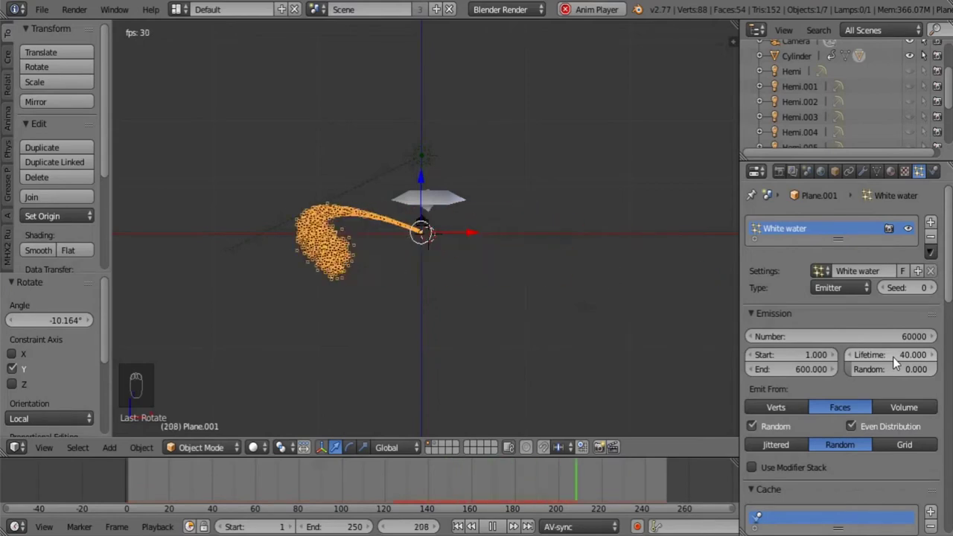
Scale the emitter object to resize it in the viewport.
{"action": "left_click_drag", "start_coordinate": [352, 274], "coordinate": [511, 527]}
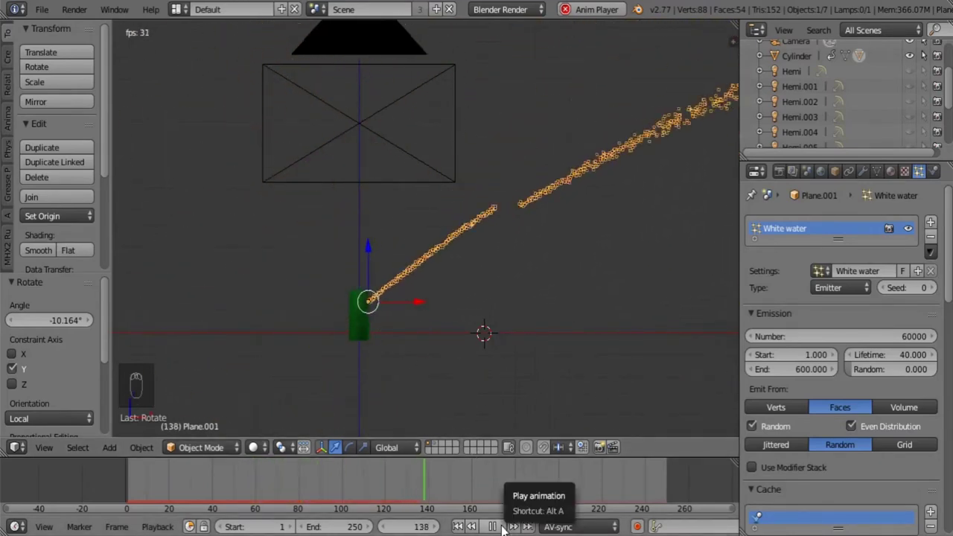
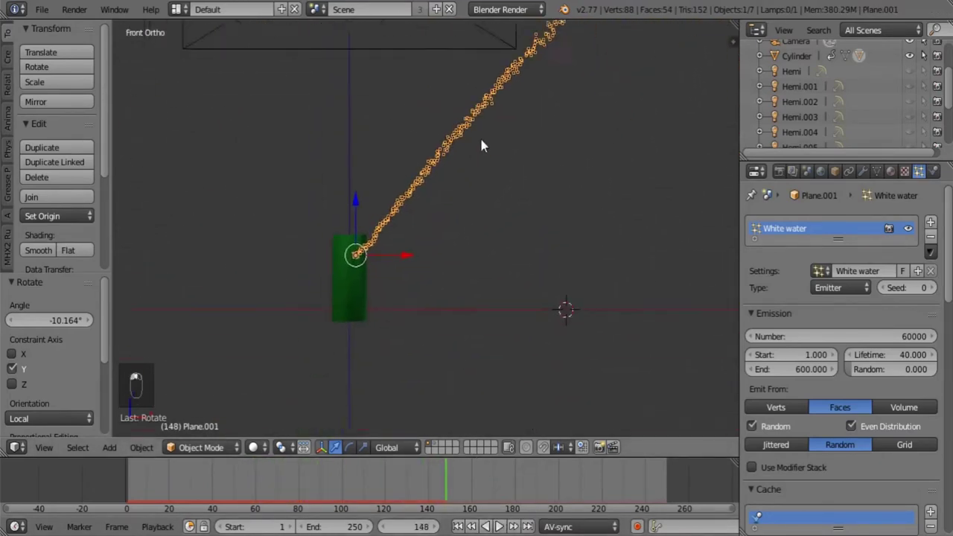
{"action": "key", "text": "s"}
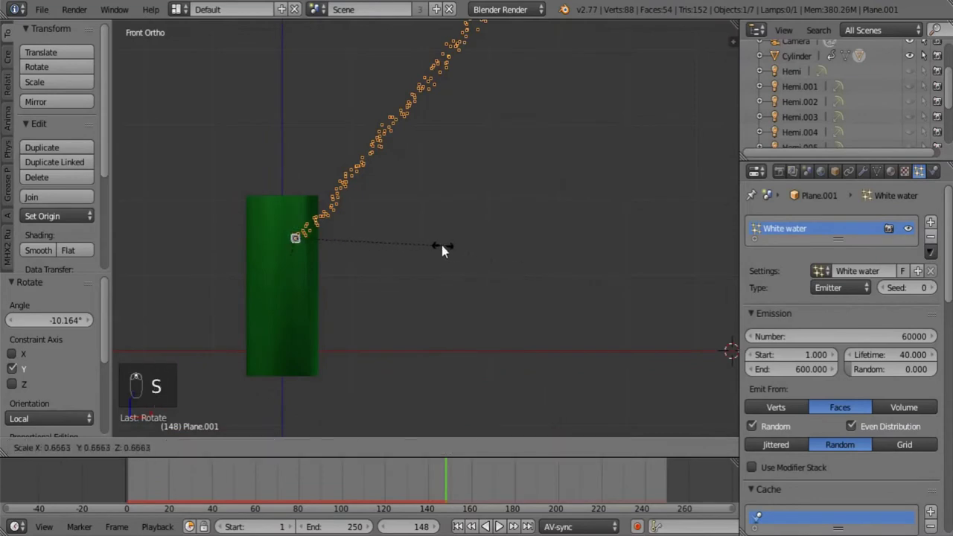
{"action": "left_click_drag", "start_coordinate": [506, 521], "coordinate": [413, 289]}
{"action": "left_click_drag", "start_coordinate": [413, 289], "coordinate": [408, 292]}
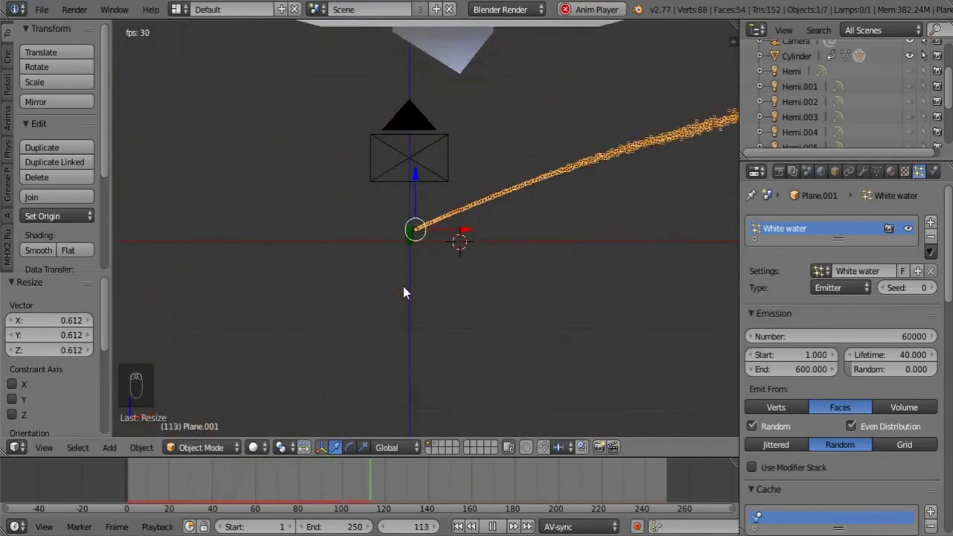
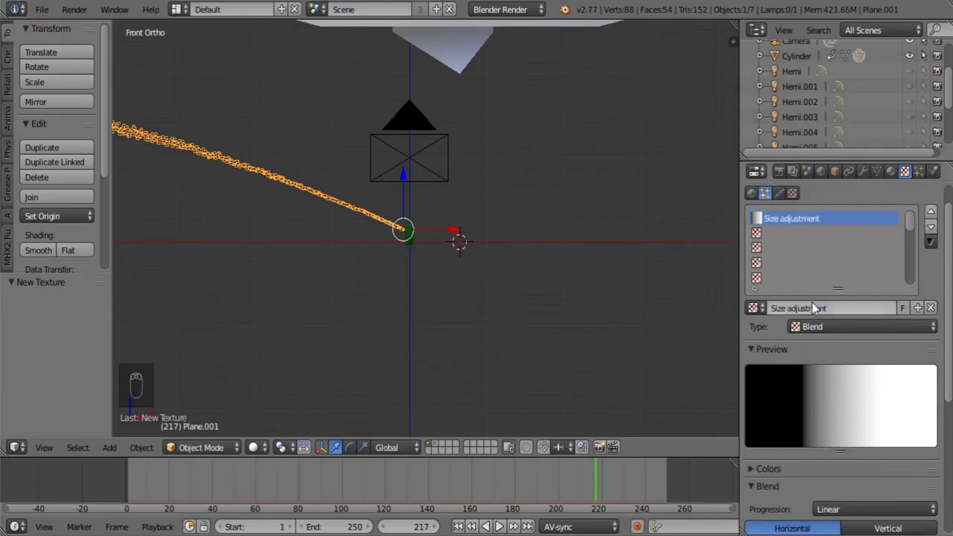
Name the new Blend gradient texture 'Size adjustment'.
{"action": "left_click_drag", "start_coordinate": [923, 170], "coordinate": [455, 163]}
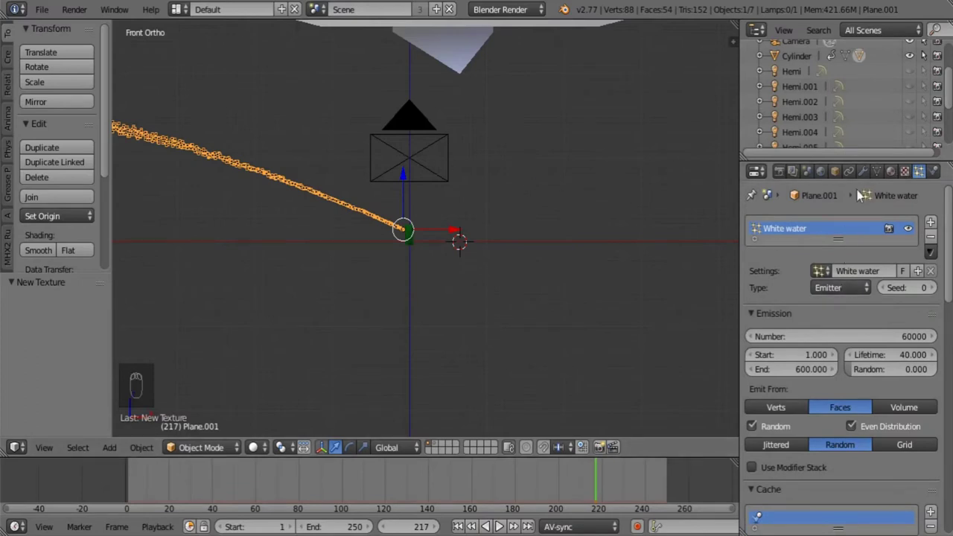
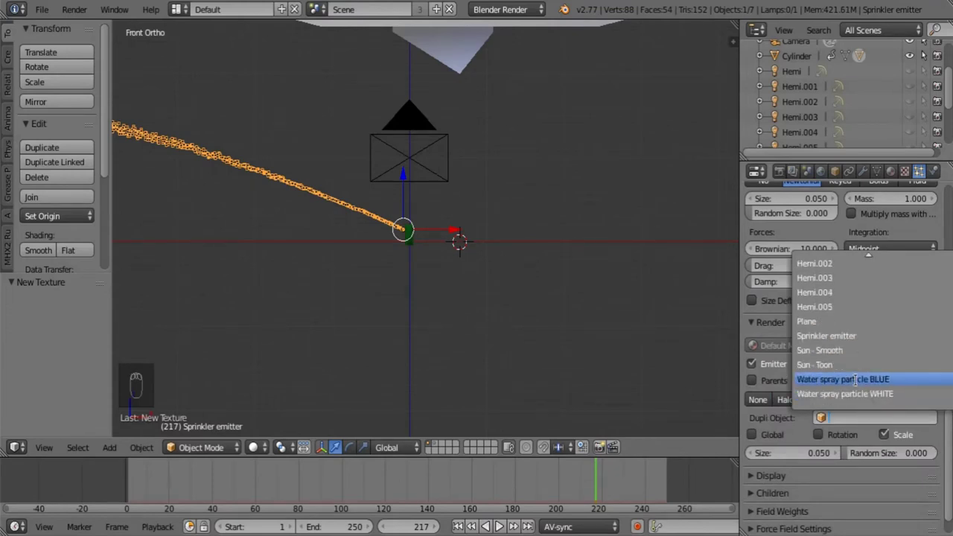
Render particles as 'Water spray particle WHITE' at Size 0.025 with Random Size 0.786.
{"action": "left_click_drag", "start_coordinate": [305, 200], "coordinate": [529, 280]}
{"action": "left_click_drag", "start_coordinate": [648, 281], "coordinate": [884, 455]}
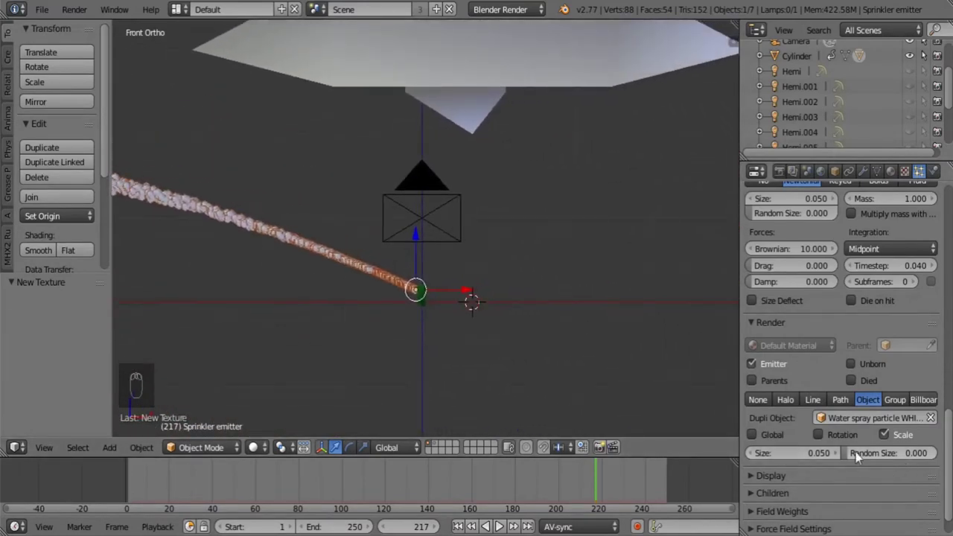
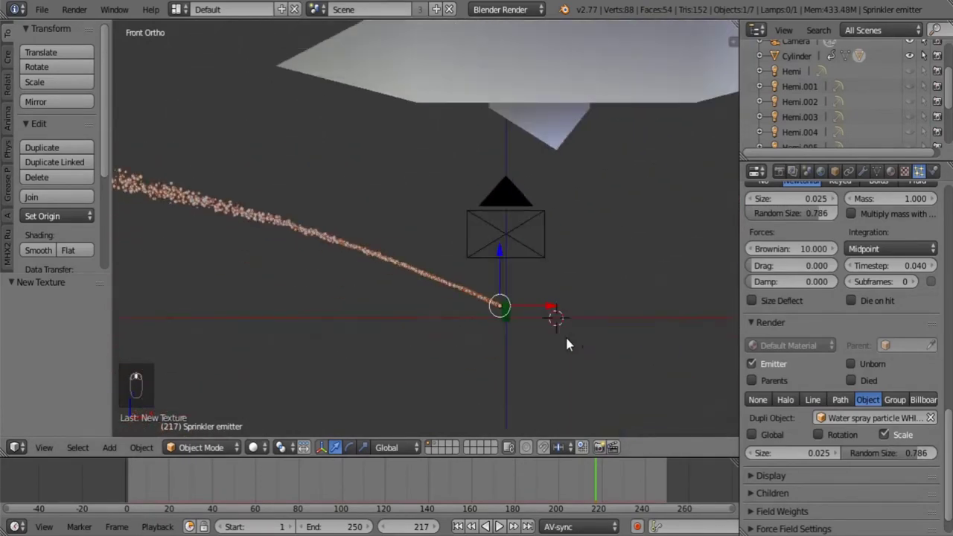
Map the Size adjustment texture by Strand/Particle coordinates and adjust its Influence.
{"action": "left_click_drag", "start_coordinate": [916, 169], "coordinate": [772, 265]}
{"action": "left_click_drag", "start_coordinate": [767, 247], "coordinate": [879, 442]}
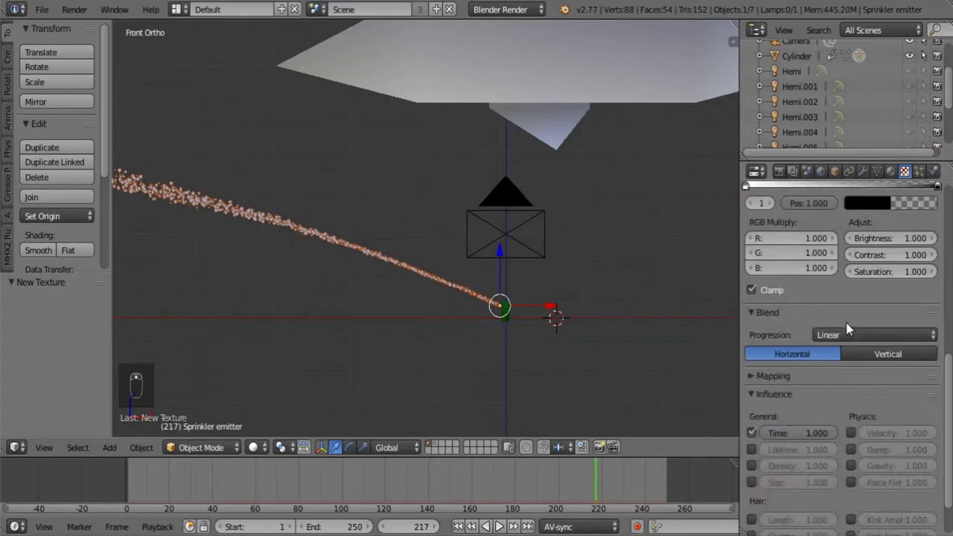
{"action": "left_click_drag", "start_coordinate": [758, 408], "coordinate": [550, 401]}
{"action": "left_click_drag", "start_coordinate": [550, 401], "coordinate": [807, 296]}
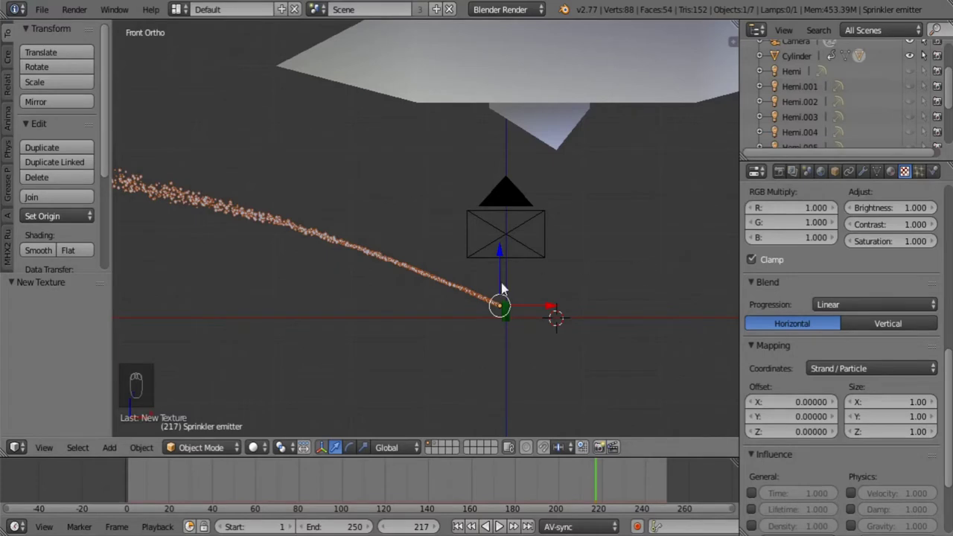
Enable the colour ramp and flip it so the gradient runs black to white.
{"action": "left_click_drag", "start_coordinate": [342, 263], "coordinate": [910, 385]}
{"action": "left_click_drag", "start_coordinate": [909, 385], "coordinate": [943, 394]}
{"action": "left_click_drag", "start_coordinate": [936, 374], "coordinate": [877, 372]}
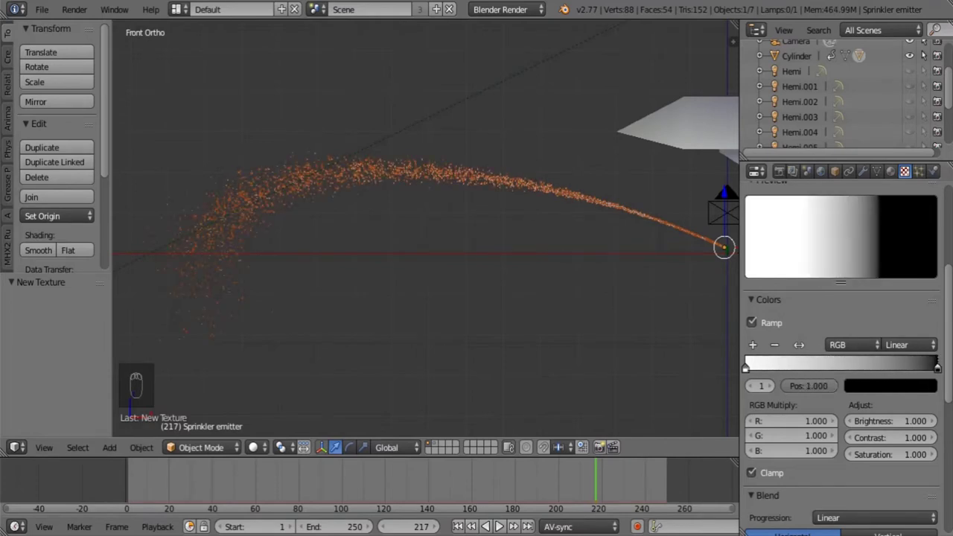
{"action": "left_click_drag", "start_coordinate": [804, 349], "coordinate": [720, 248]}
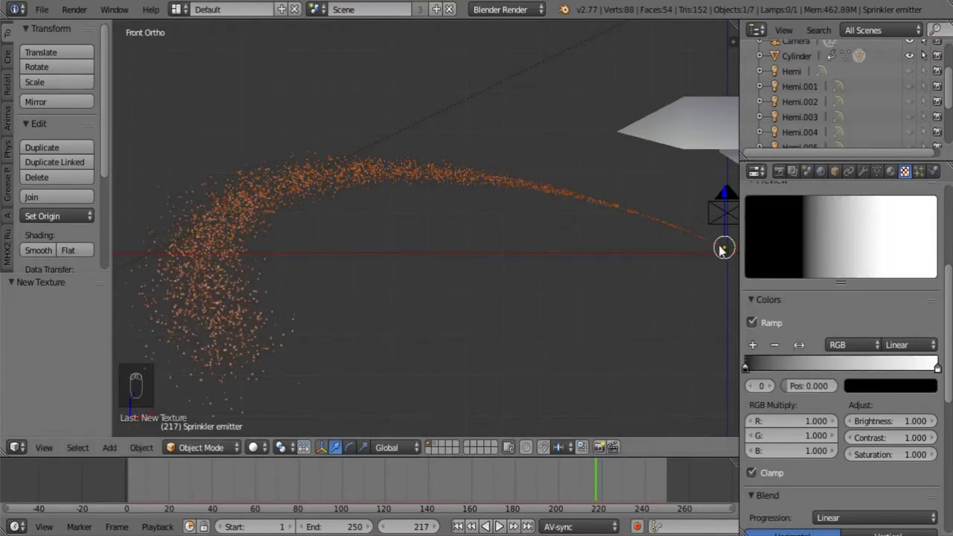
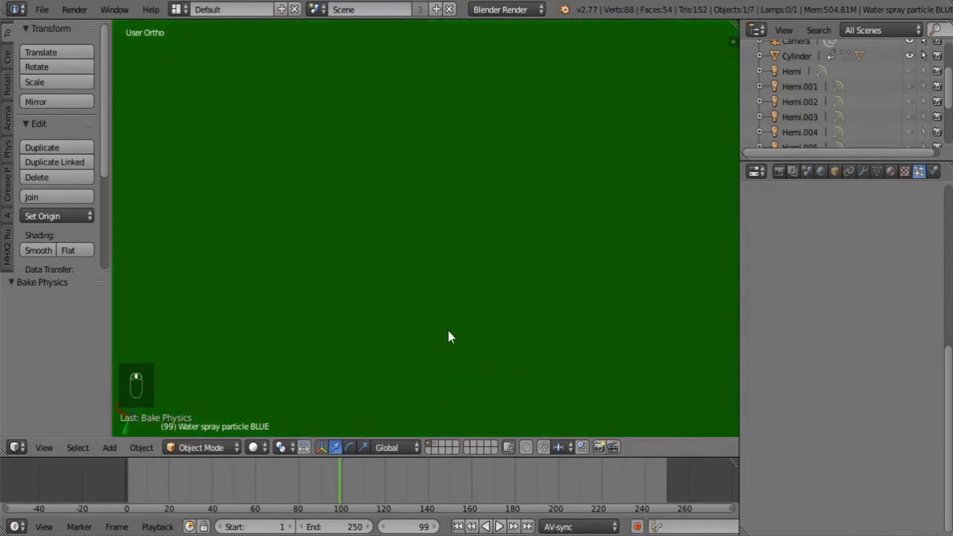
Select the Sprinkler emitter and add a second particle system.
{"action": "key", "text": "z"}
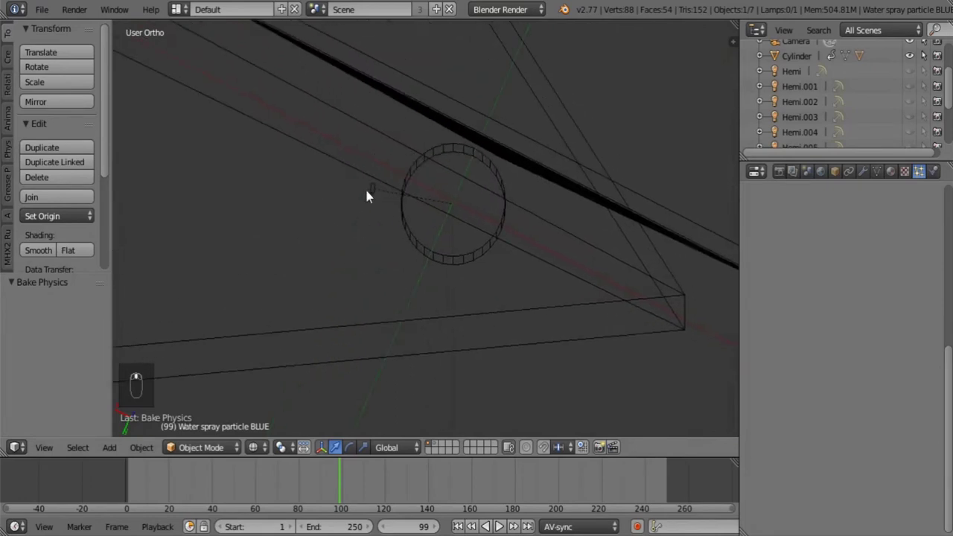
{"action": "left_click_drag", "start_coordinate": [374, 195], "coordinate": [397, 255]}
{"action": "key", "text": "z"}
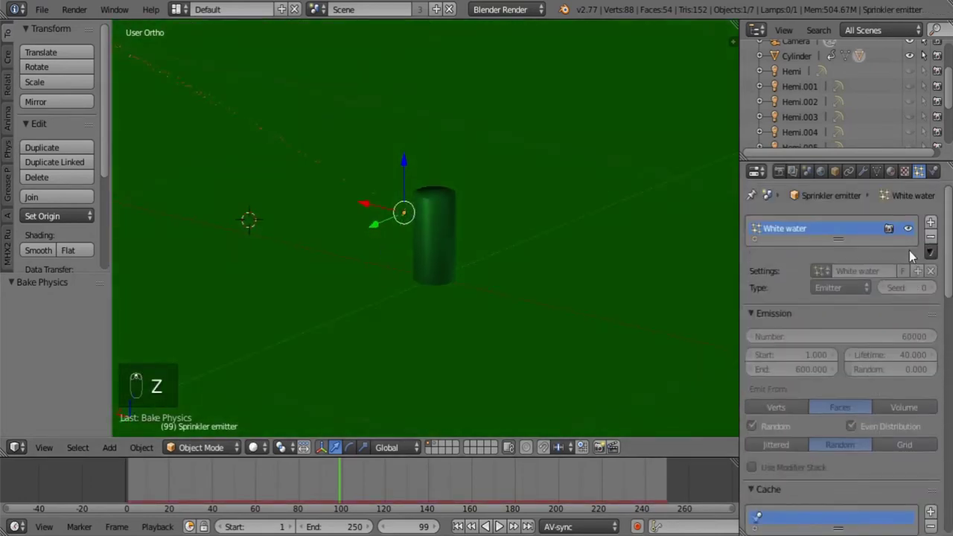
{"action": "middle_click", "coordinate": [939, 222]}
Rename the new system and its copied settings to 'Blue water'.
{"action": "left_click_drag", "start_coordinate": [936, 223], "coordinate": [898, 278]}
{"action": "left_click_drag", "start_coordinate": [897, 277], "coordinate": [819, 245]}
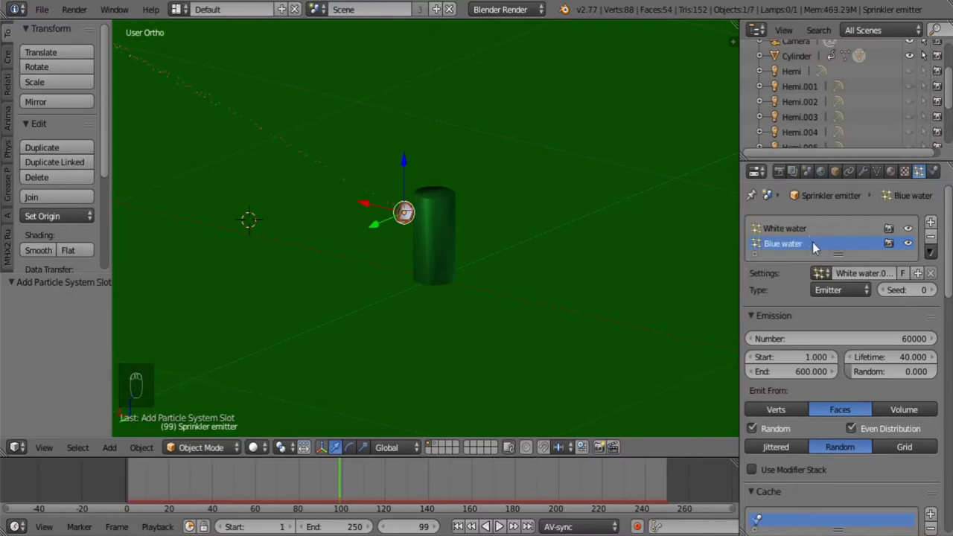
{"action": "left_click_drag", "start_coordinate": [800, 251], "coordinate": [863, 277]}
{"action": "key", "text": "ctrl+v"}
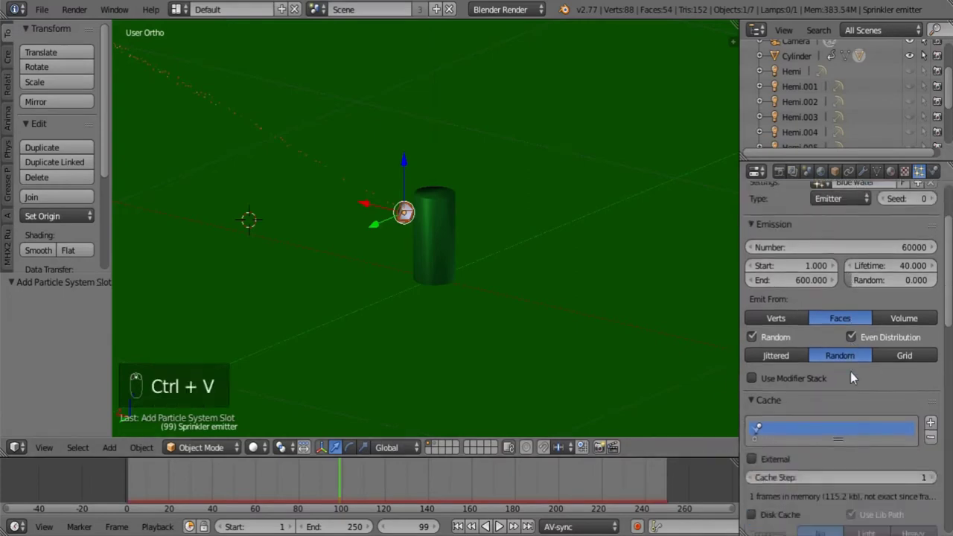
{"action": "left_click", "coordinate": [857, 376]}
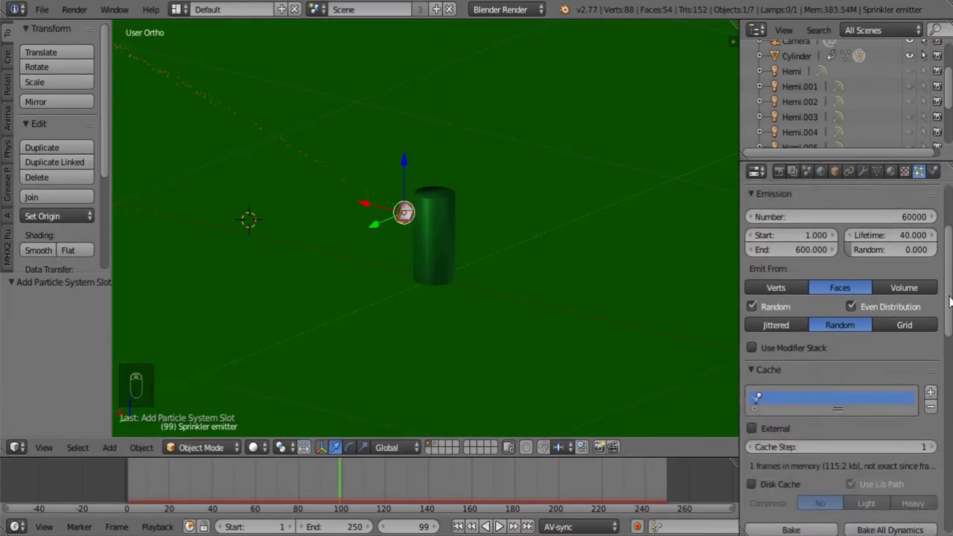
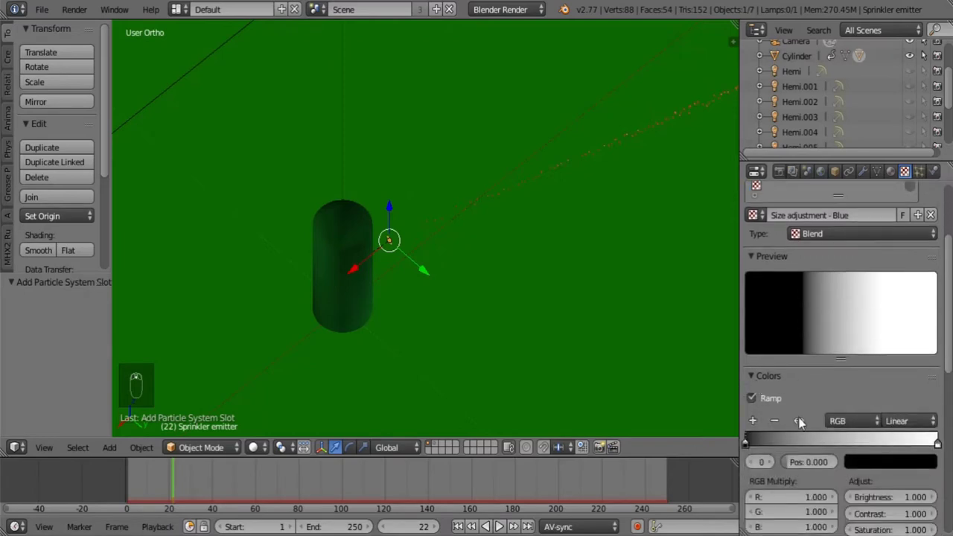
Set up the reversed 'Size adjustment - Blue' gradient and begin transforming the BLUE particle shape.
{"action": "left_click_drag", "start_coordinate": [803, 422], "coordinate": [585, 236]}
{"action": "left_click_drag", "start_coordinate": [539, 283], "coordinate": [376, 68]}
{"action": "left_click_drag", "start_coordinate": [375, 68], "coordinate": [407, 213]}
{"action": "left_click_drag", "start_coordinate": [406, 213], "coordinate": [406, 212]}
Briefly enter and leave edit mode on the BLUE particle shape, then pan along the spray.
{"action": "key", "text": "r"}
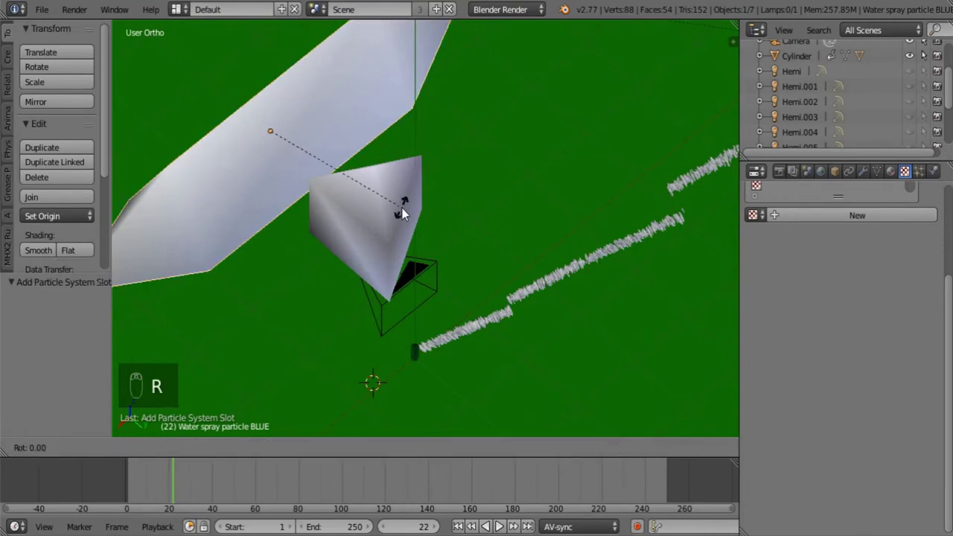
{"action": "key", "text": "Tab"}
{"action": "key", "text": "r"}
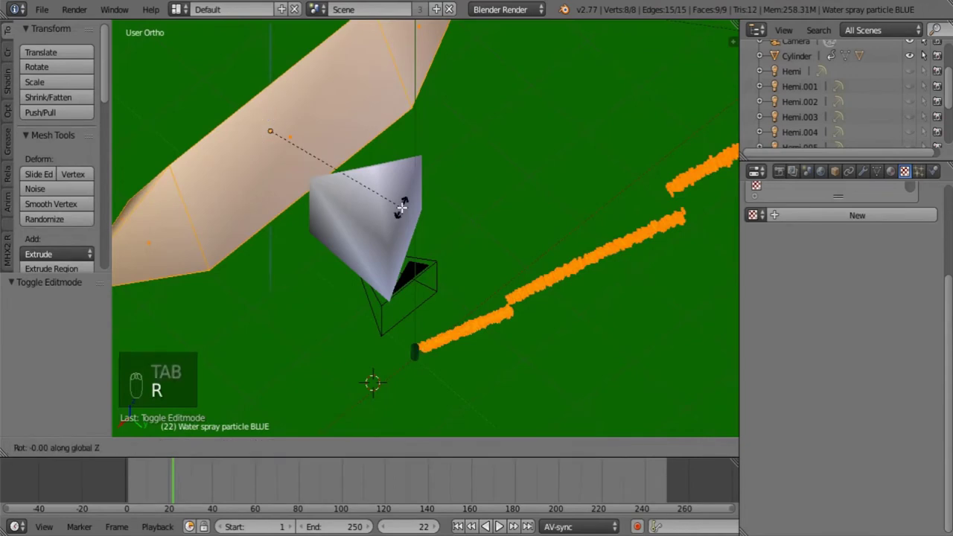
{"action": "key", "text": "Tab"}
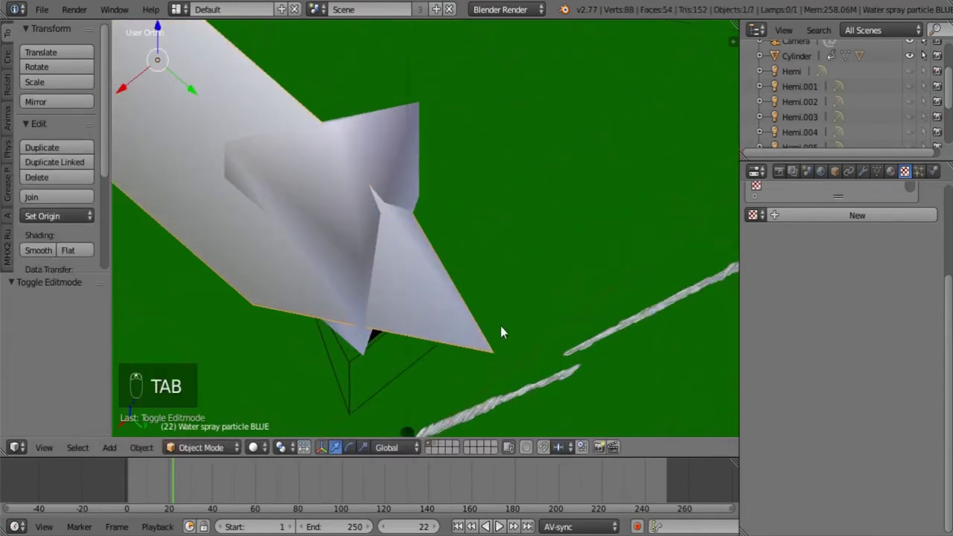
{"action": "left_click_drag", "start_coordinate": [369, 271], "coordinate": [472, 209]}
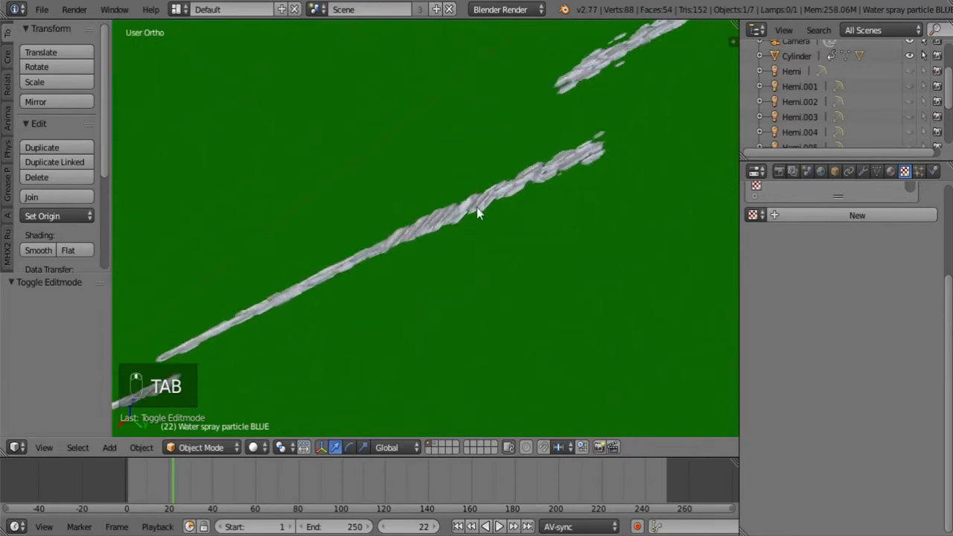
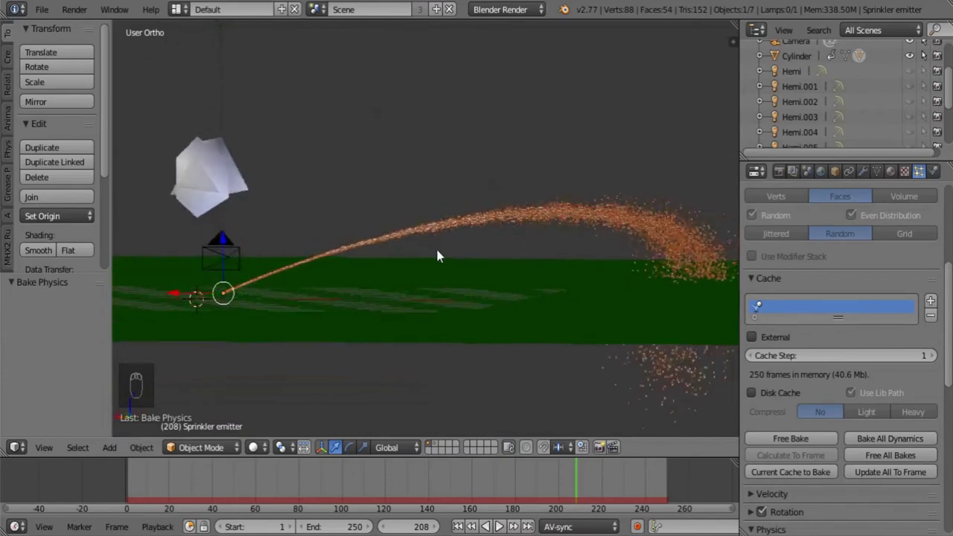
Isolate the BLUE particle mesh on its layer and show its Toon material (size 0.390, smooth 1.000).
{"action": "middle_click", "coordinate": [526, 260]}
{"action": "key", "text": "m"}
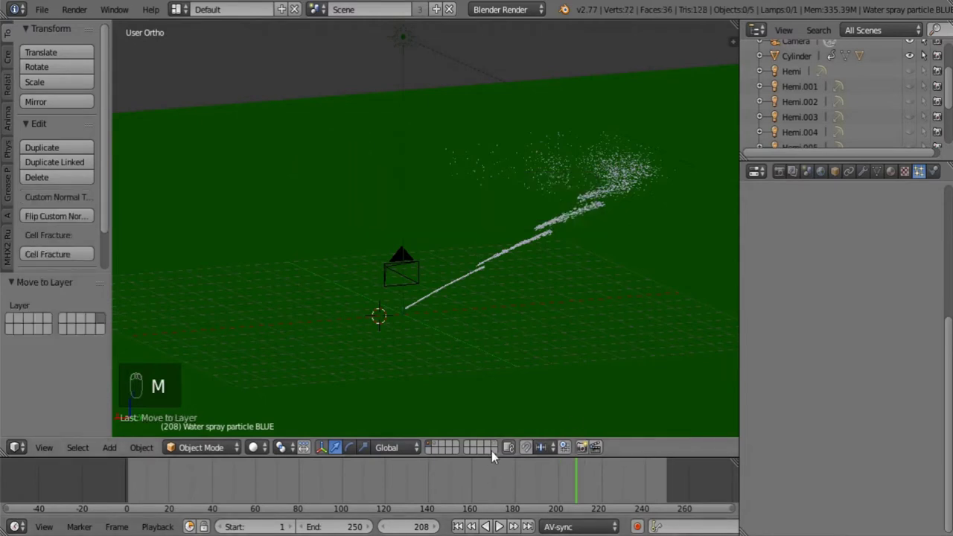
{"action": "left_click_drag", "start_coordinate": [496, 444], "coordinate": [893, 178]}
{"action": "middle_click", "coordinate": [893, 178]}
{"action": "left_click", "coordinate": [814, 402]}
{"action": "middle_click", "coordinate": [796, 434]}
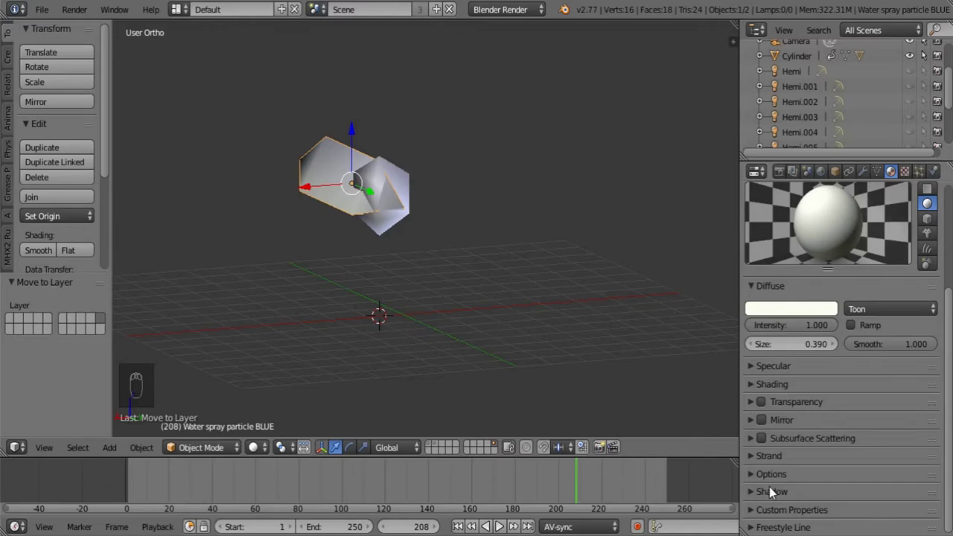
Raise the blue particle material's Pass Index from 4 to 9 in the Options panel.
{"action": "left_click_drag", "start_coordinate": [781, 485], "coordinate": [882, 444]}
{"action": "middle_click", "coordinate": [881, 445]}
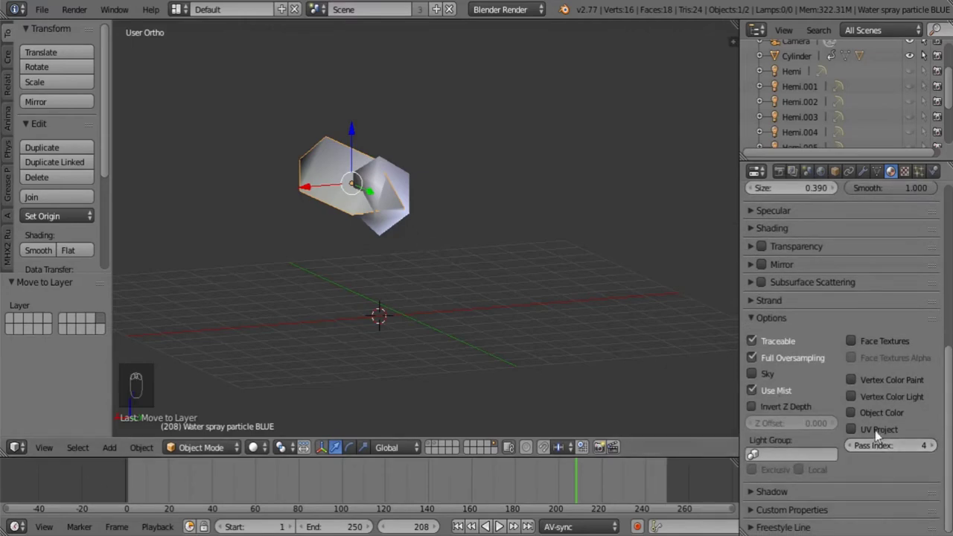
{"action": "left_click_drag", "start_coordinate": [914, 450], "coordinate": [909, 447]}
{"action": "left_click_drag", "start_coordinate": [909, 447], "coordinate": [909, 449]}
{"action": "left_click_drag", "start_coordinate": [909, 450], "coordinate": [908, 449]}
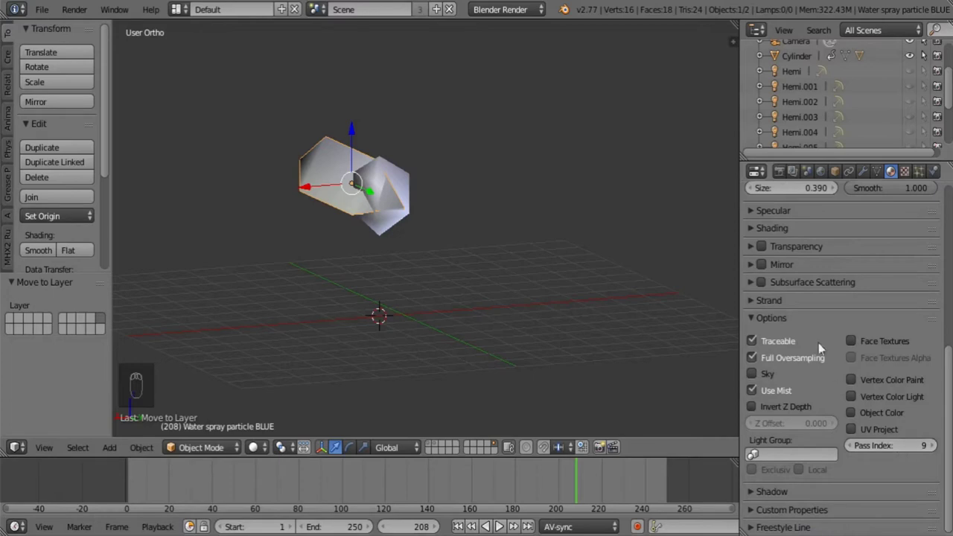
Scroll back up to the material slot list to rename the material 'Blue Mat'.
{"action": "left_click_drag", "start_coordinate": [778, 323], "coordinate": [778, 342]}
{"action": "left_click_drag", "start_coordinate": [778, 341], "coordinate": [792, 230]}
{"action": "left_click_drag", "start_coordinate": [792, 230], "coordinate": [758, 223]}
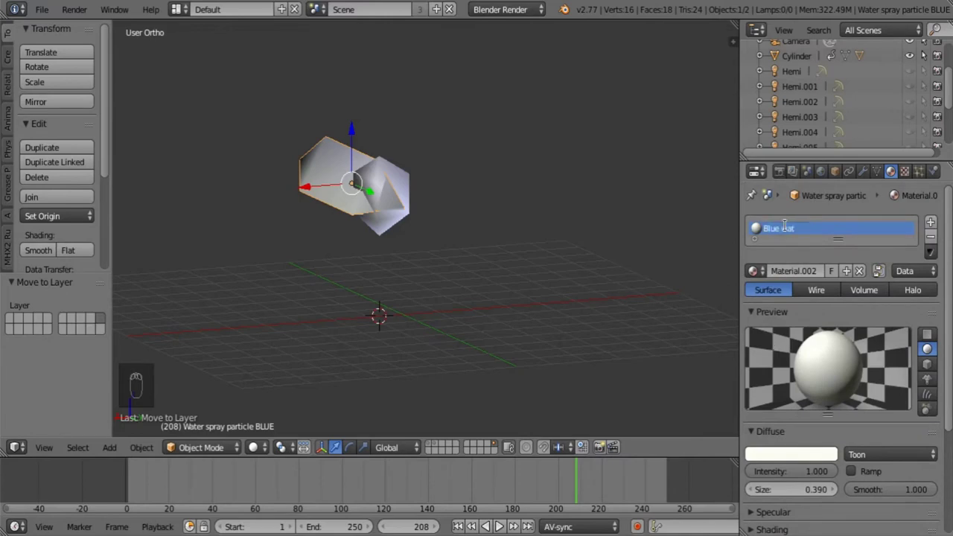
Name the material Blue water shading and select the white water-spray particle object.
{"action": "left_click_drag", "start_coordinate": [801, 235], "coordinate": [749, 204]}
{"action": "middle_click", "coordinate": [757, 224]}
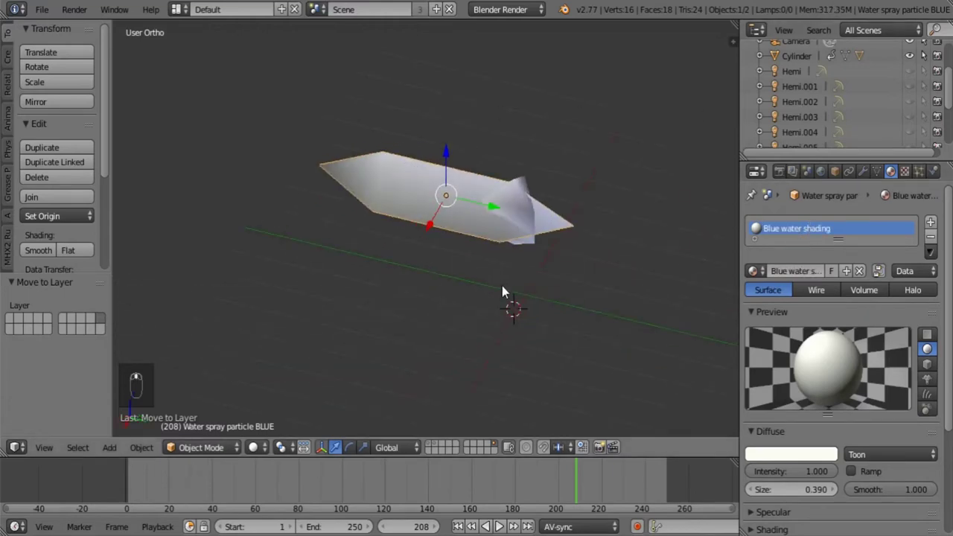
{"action": "left_click_drag", "start_coordinate": [758, 224], "coordinate": [761, 228]}
{"action": "key", "text": "a"}
{"action": "middle_click", "coordinate": [758, 224]}
{"action": "right_click", "coordinate": [758, 224]}
Check the white particle's White water shadeless material and return to the full scene layer.
{"action": "left_click_drag", "start_coordinate": [760, 227], "coordinate": [760, 228]}
{"action": "left_click_drag", "start_coordinate": [802, 236], "coordinate": [762, 227]}
{"action": "key", "text": "s"}
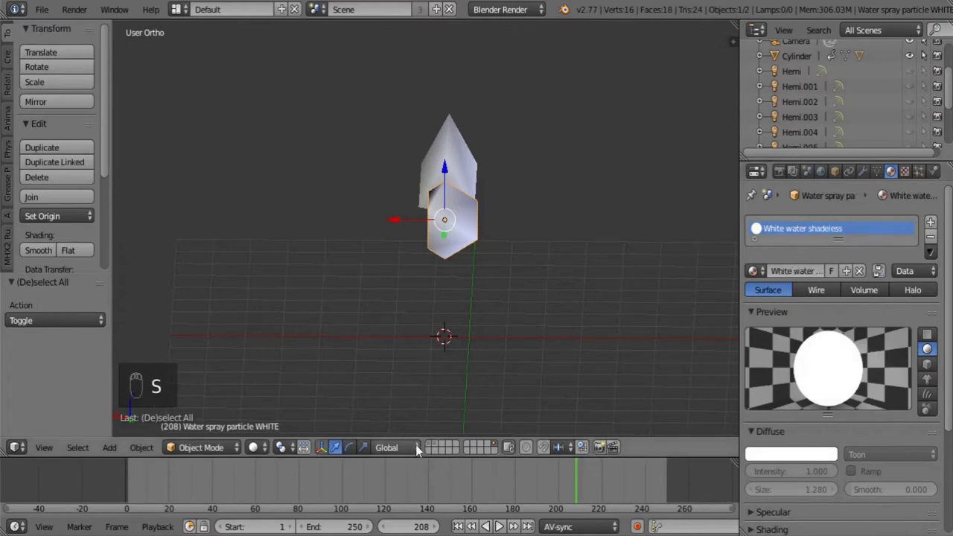
{"action": "left_click_drag", "start_coordinate": [429, 445], "coordinate": [440, 446]}
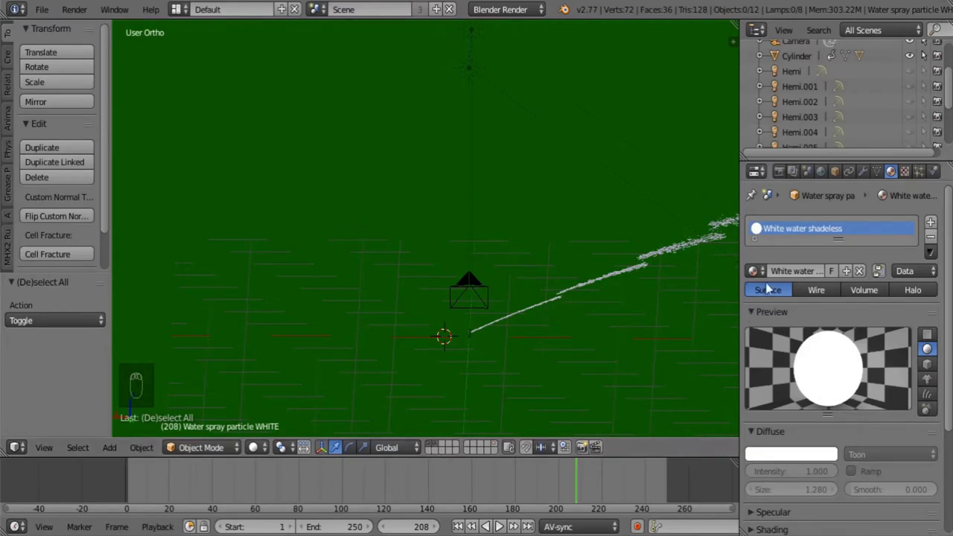
{"action": "left_click_drag", "start_coordinate": [761, 228], "coordinate": [760, 228]}
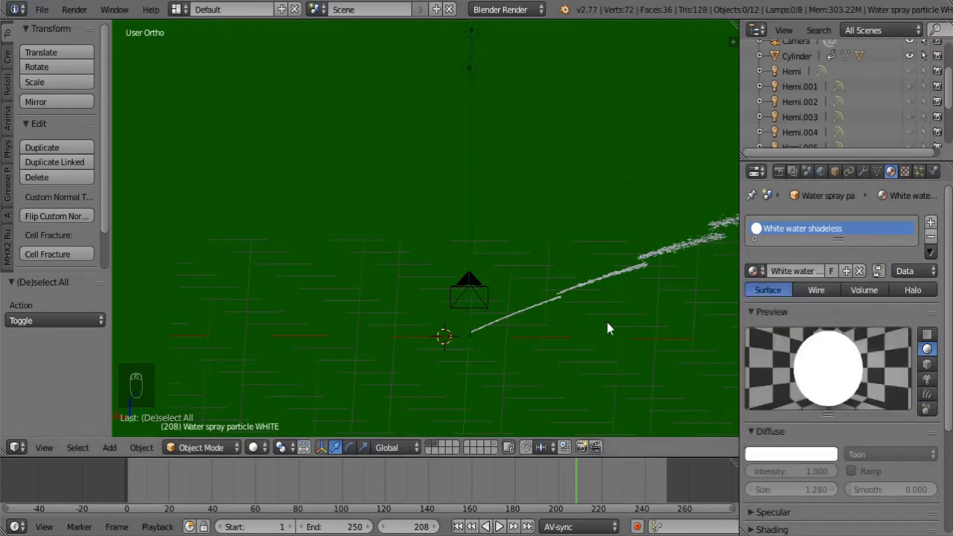
Move the camera to face the spray and look through it with Numpad 0.
{"action": "right_click", "coordinate": [486, 288]}
{"action": "middle_click", "coordinate": [550, 319]}
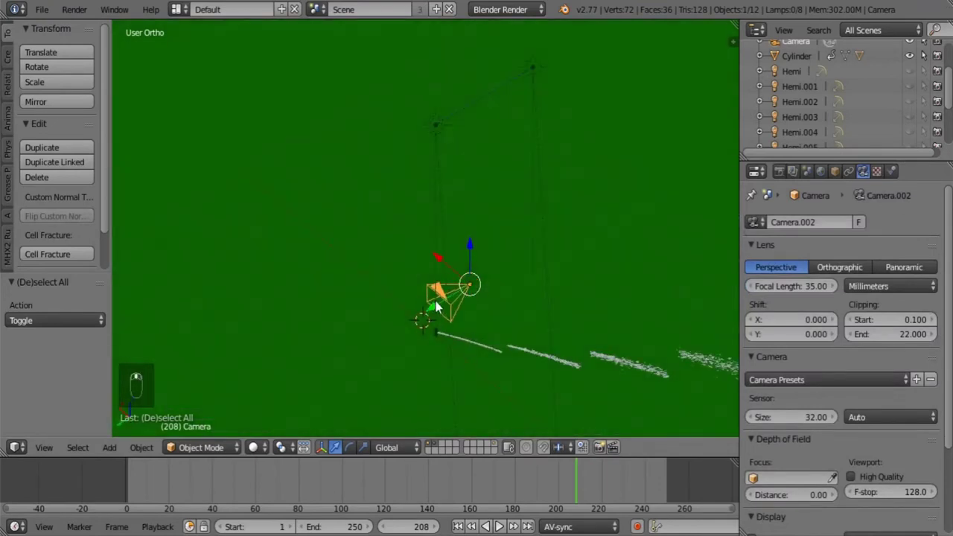
{"action": "middle_click", "coordinate": [441, 311]}
{"action": "left_click_drag", "start_coordinate": [440, 311], "coordinate": [628, 262]}
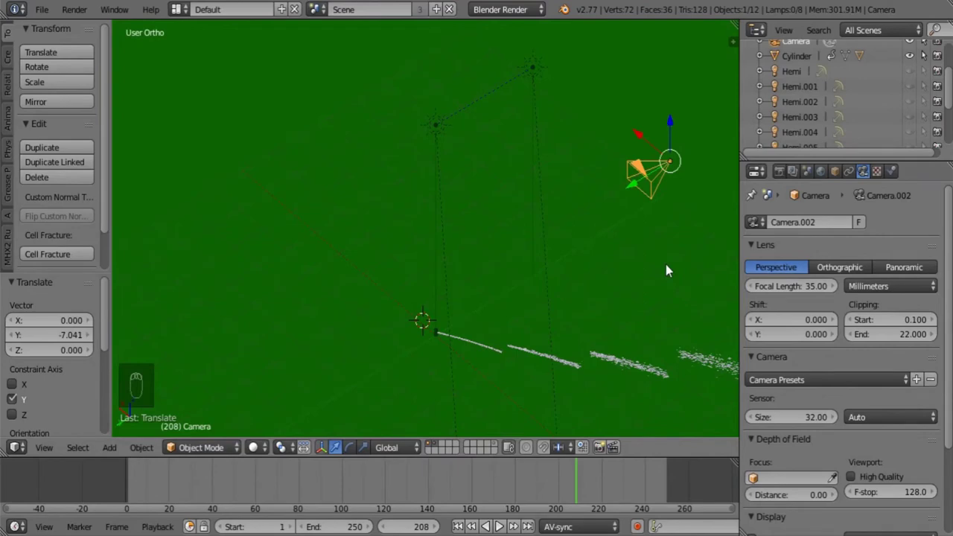
{"action": "key", "text": "KP_0"}
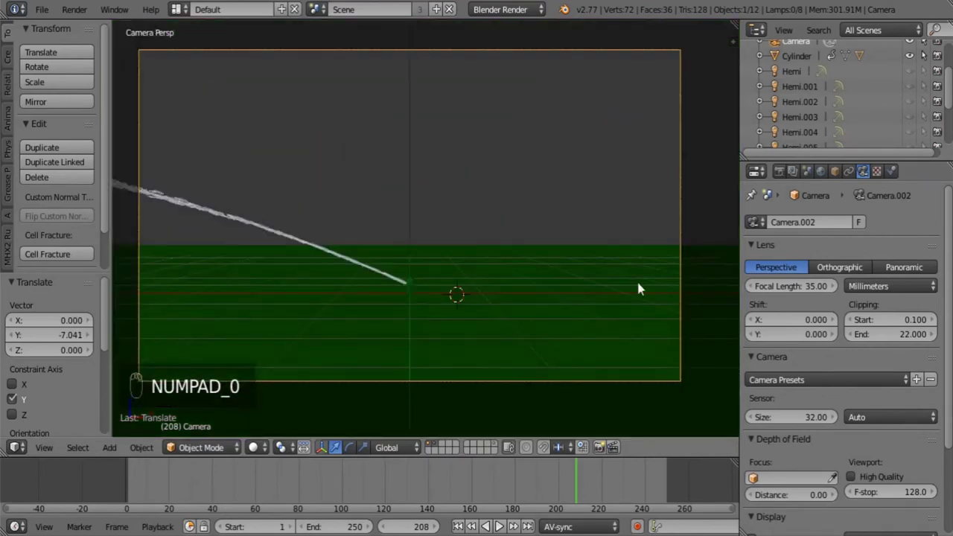
Scrub the timeline to watch the white spray arc up from the sprinkler.
{"action": "middle_click", "coordinate": [413, 215]}
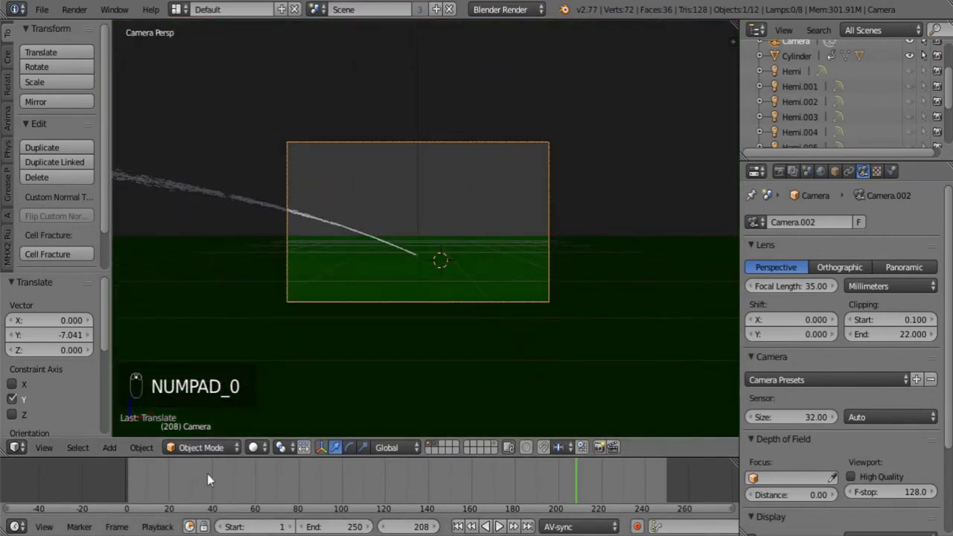
{"action": "left_click_drag", "start_coordinate": [225, 481], "coordinate": [371, 494]}
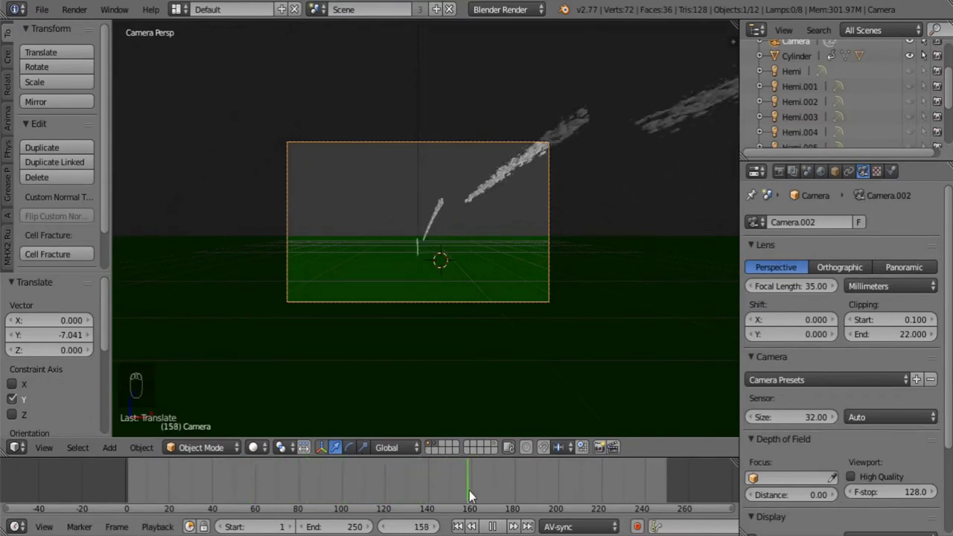
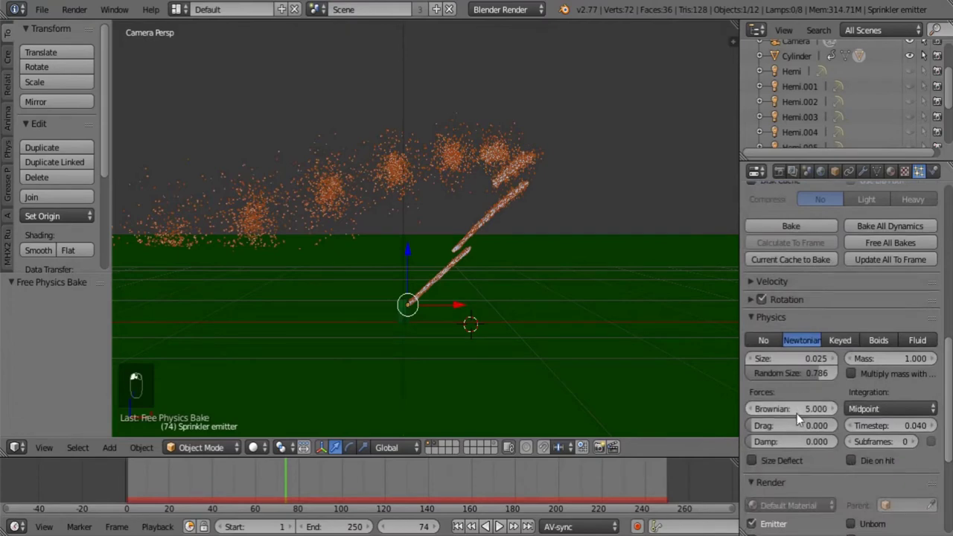
Re-bake with Brownian force 10 and render as Water spray particle BLUE at size 0.011.
{"action": "left_click", "coordinate": [805, 239]}
{"action": "left_click_drag", "start_coordinate": [806, 232], "coordinate": [806, 232]}
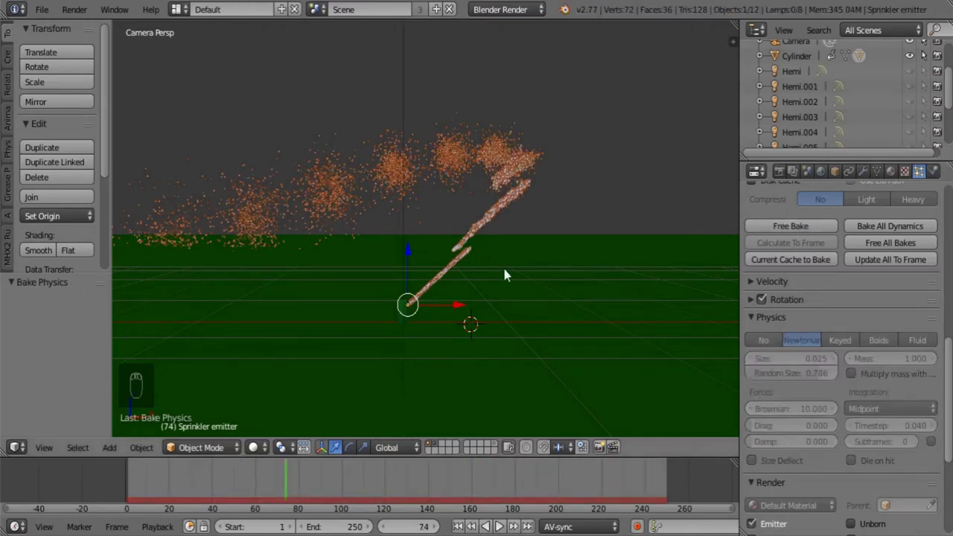
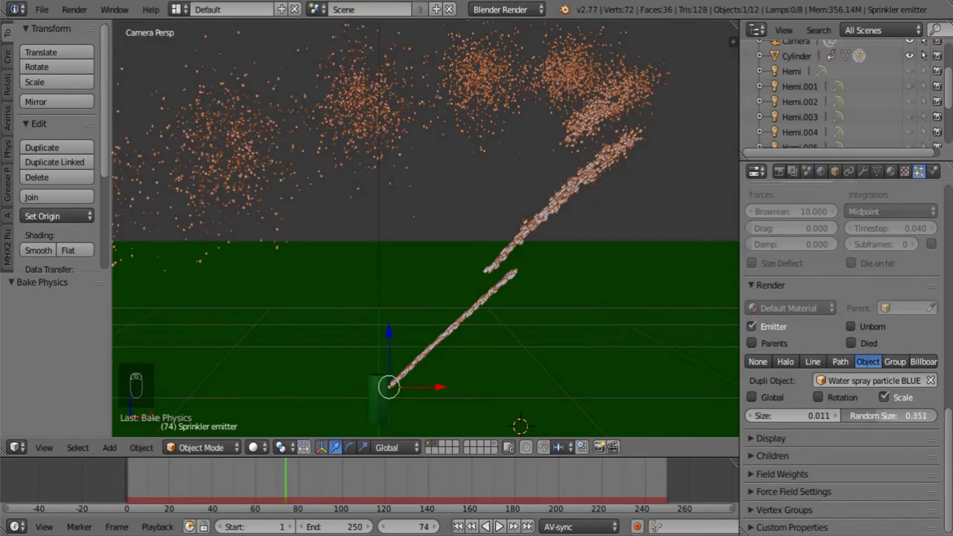
{"action": "middle_click", "coordinate": [420, 273]}
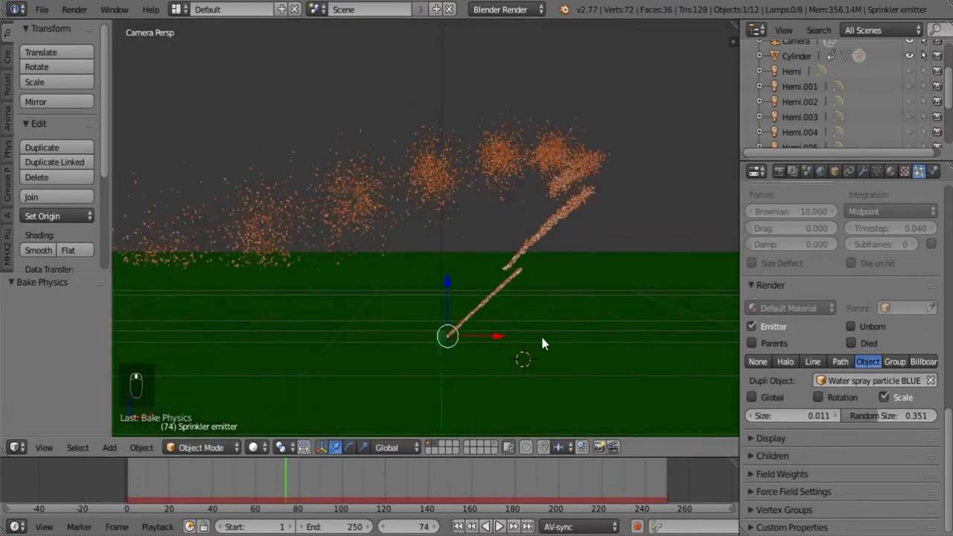
{"action": "middle_click", "coordinate": [547, 342]}
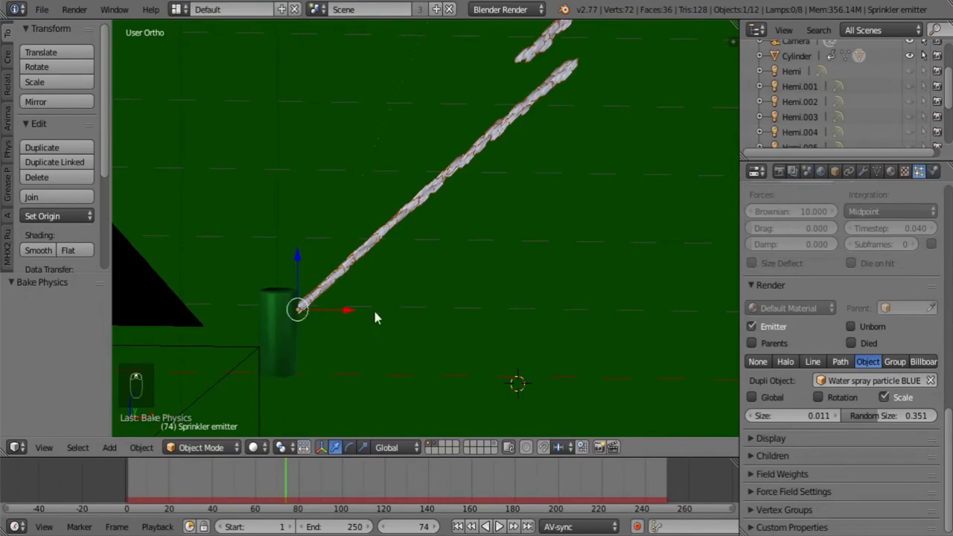
Add a Roundcube displaced by the Water spout texture, then an Empty raised to Z 2.03.
{"action": "key", "text": "a"}
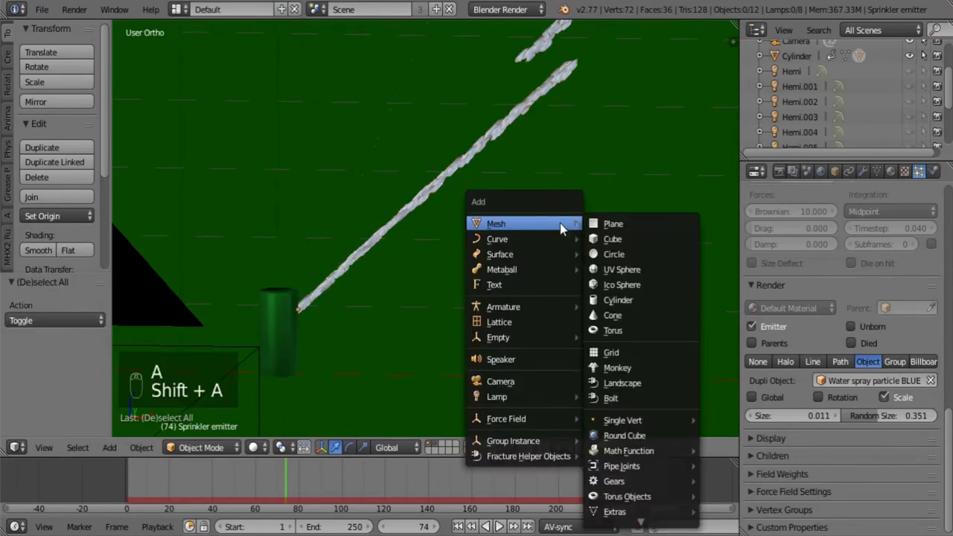
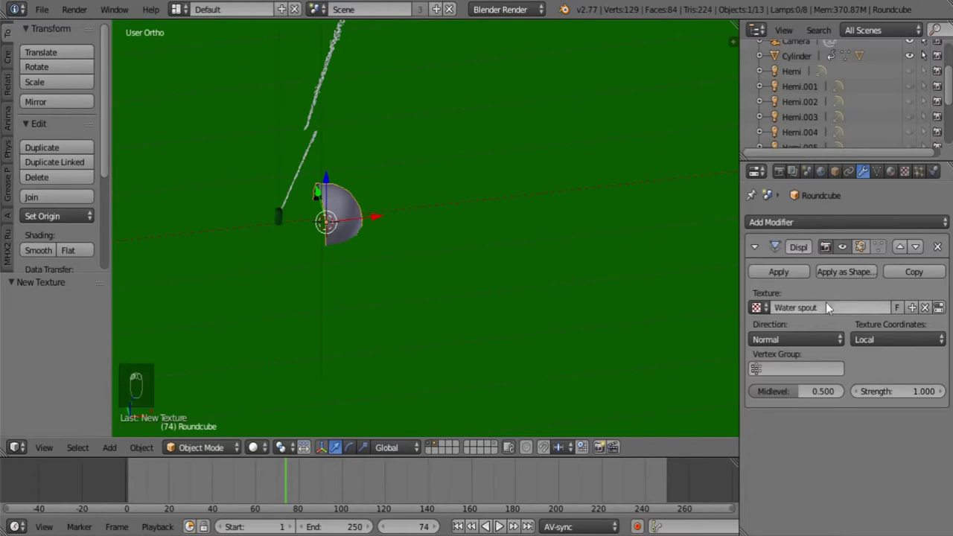
{"action": "left_click_drag", "start_coordinate": [881, 348], "coordinate": [873, 302]}
{"action": "key", "text": "shift+a"}
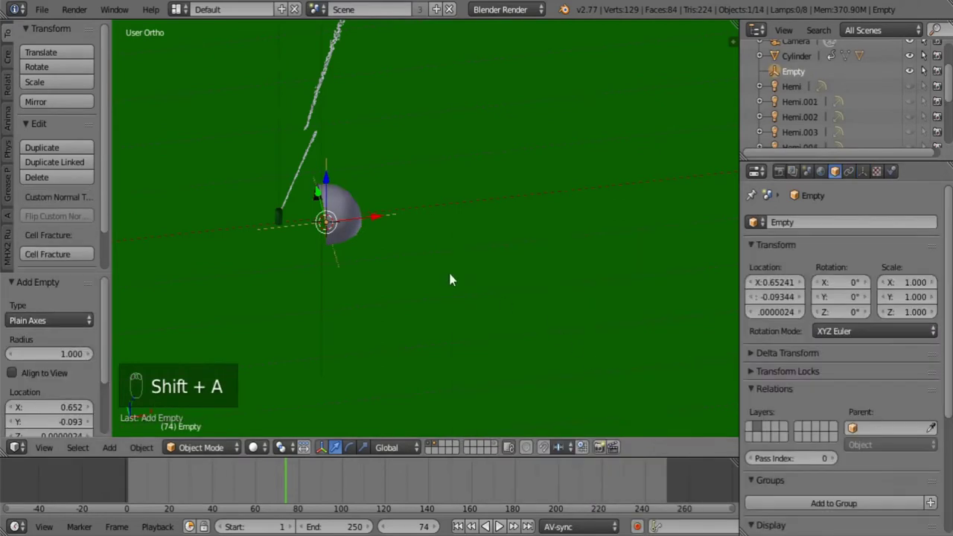
{"action": "left_click", "coordinate": [333, 169]}
Raise the Empty above the spout and insert a Location keyframe for it.
{"action": "left_click_drag", "start_coordinate": [421, 224], "coordinate": [509, 197]}
{"action": "key", "text": "i"}
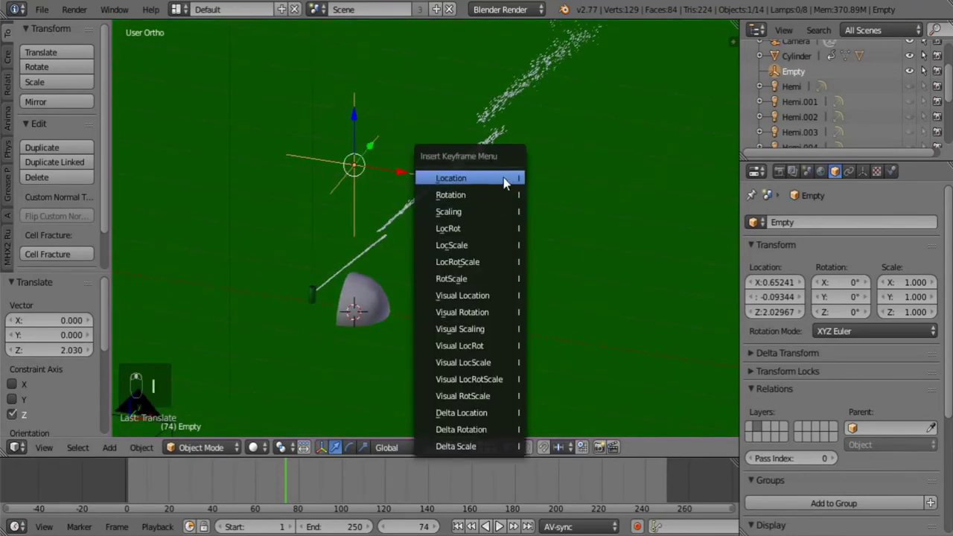
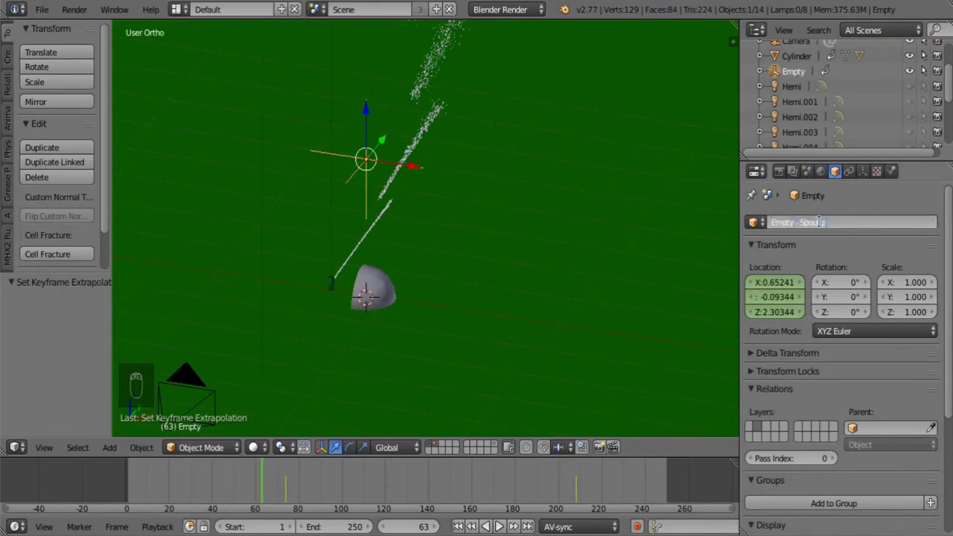
Rename the Empty to 'Empty - Spout point coordinates'.
{"action": "key", "text": "o"}
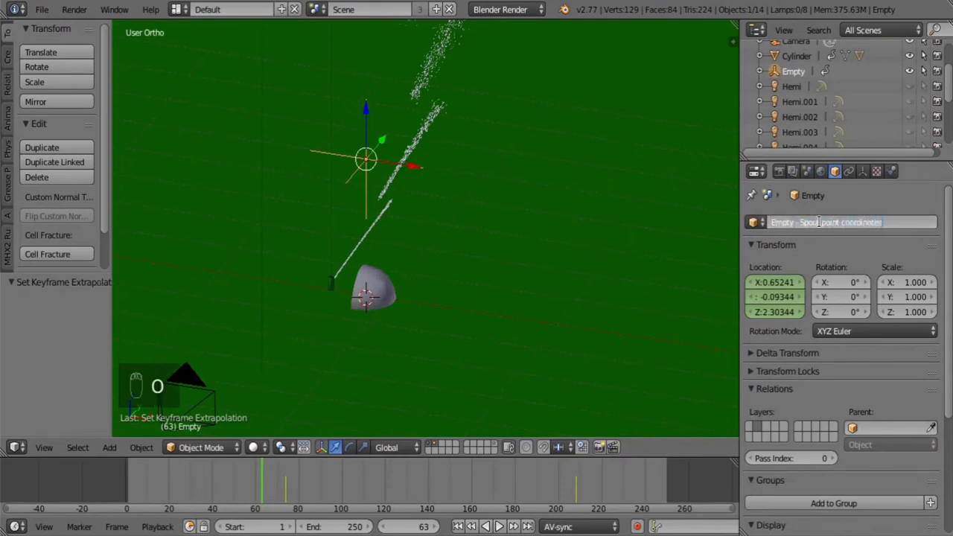
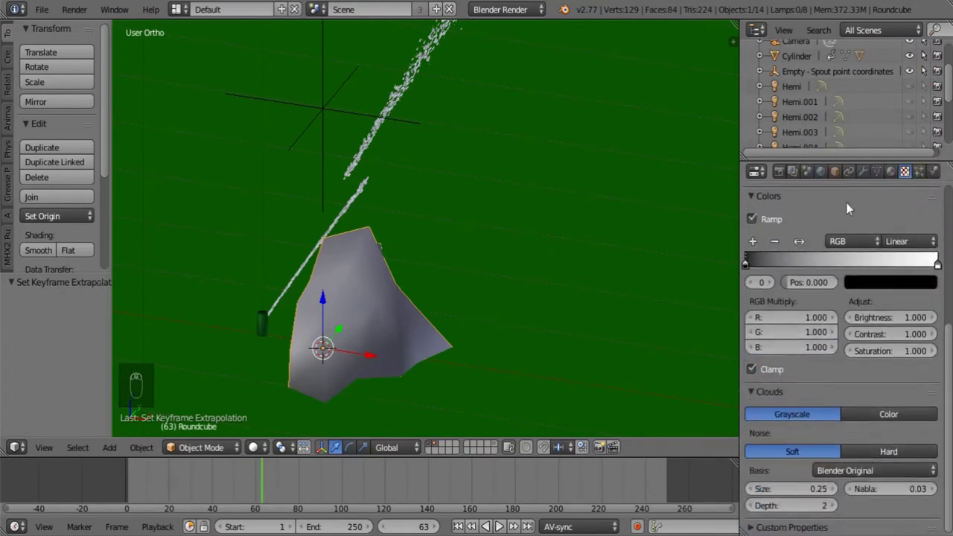
Map the Displace modifier to the spout-point Empty, raise strength to 3.840, and resize the head.
{"action": "left_click_drag", "start_coordinate": [872, 174], "coordinate": [478, 318]}
{"action": "key", "text": "s"}
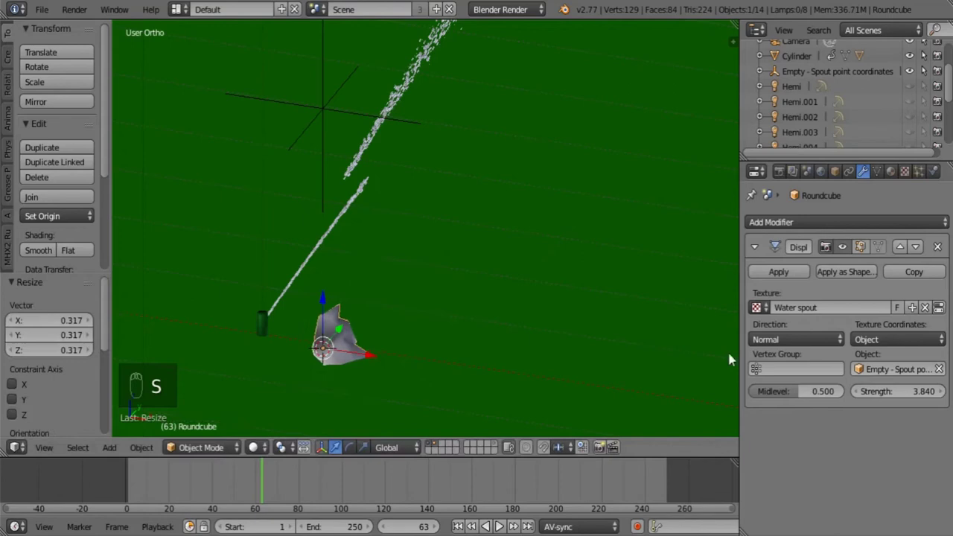
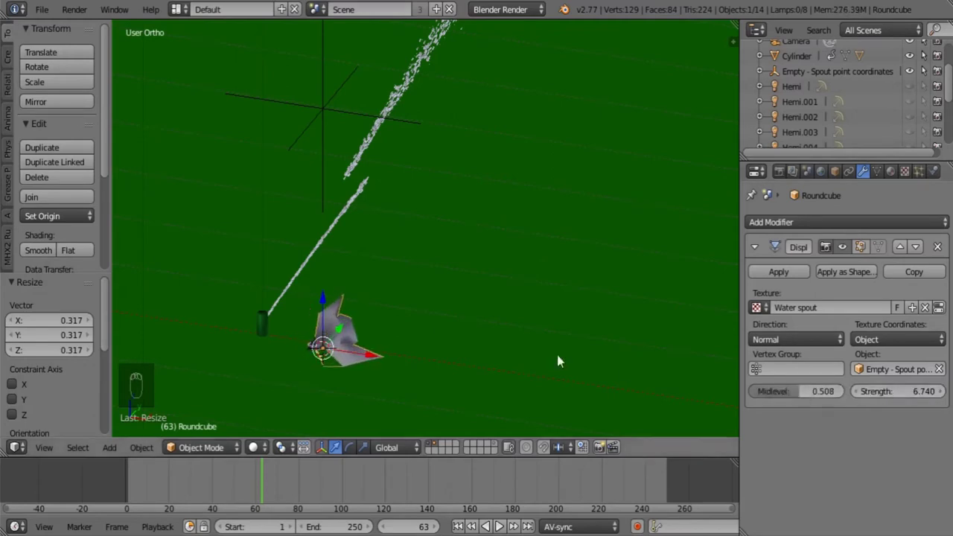
Rotate the Roundcube head into orientation at frame 1.
{"action": "middle_click", "coordinate": [428, 310]}
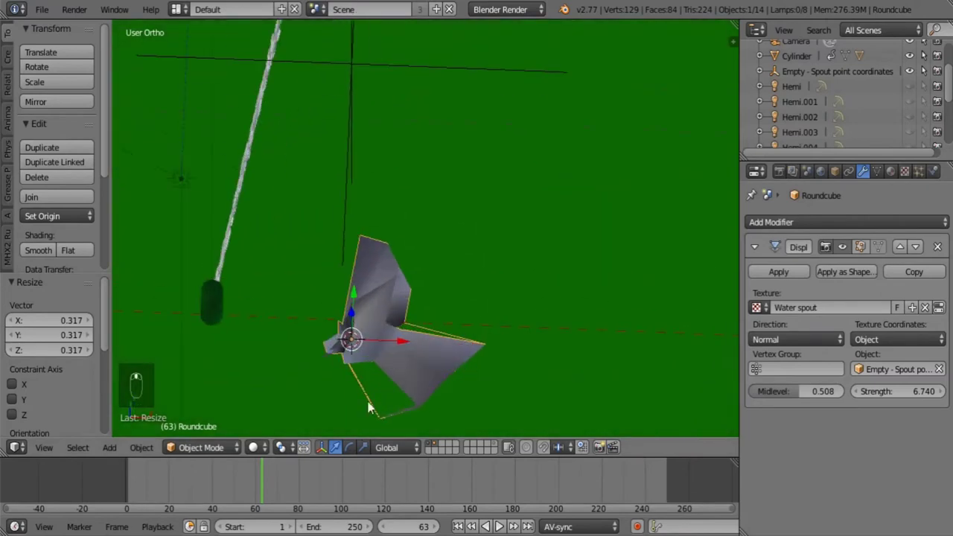
{"action": "middle_click", "coordinate": [253, 481]}
{"action": "left_click_drag", "start_coordinate": [205, 484], "coordinate": [380, 346]}
{"action": "left_click_drag", "start_coordinate": [380, 345], "coordinate": [363, 333]}
{"action": "key", "text": "r"}
{"action": "left_click", "coordinate": [363, 334]}
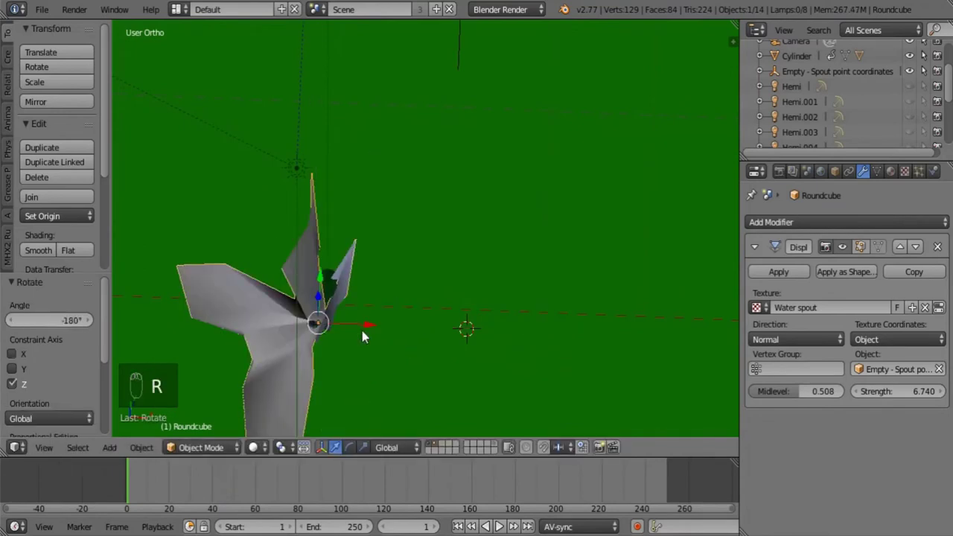
Place the head beside the green cylinder and scale it down to a small jagged shape.
{"action": "middle_click", "coordinate": [220, 351]}
{"action": "left_click_drag", "start_coordinate": [307, 296], "coordinate": [351, 276]}
{"action": "left_click_drag", "start_coordinate": [351, 275], "coordinate": [281, 301]}
{"action": "left_click_drag", "start_coordinate": [343, 299], "coordinate": [334, 322]}
{"action": "left_click_drag", "start_coordinate": [335, 322], "coordinate": [375, 273]}
{"action": "key", "text": "s"}
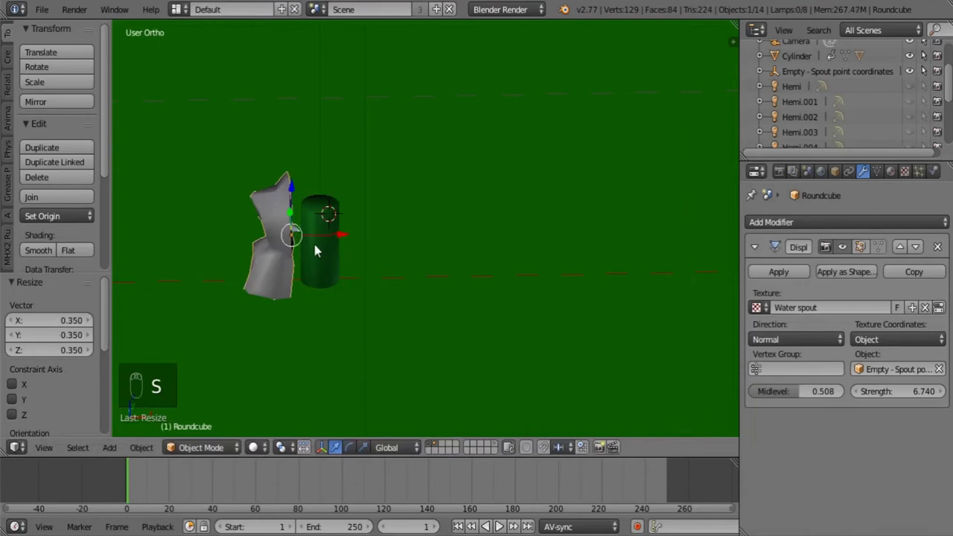
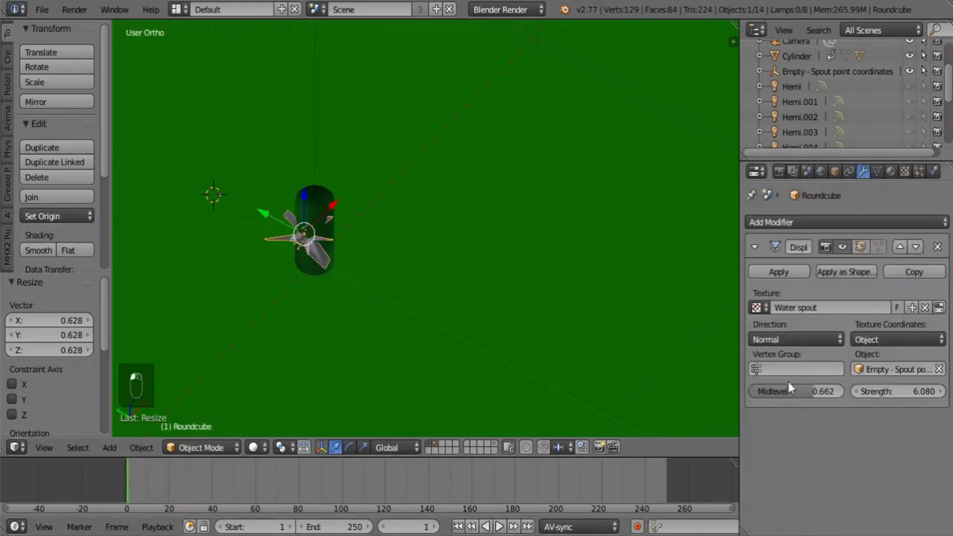
Lower the displacement midlevel to 0.569 and resize the head onto the cylinder.
{"action": "left_click", "coordinate": [501, 523]}
{"action": "middle_click", "coordinate": [497, 523]}
{"action": "key", "text": "s"}
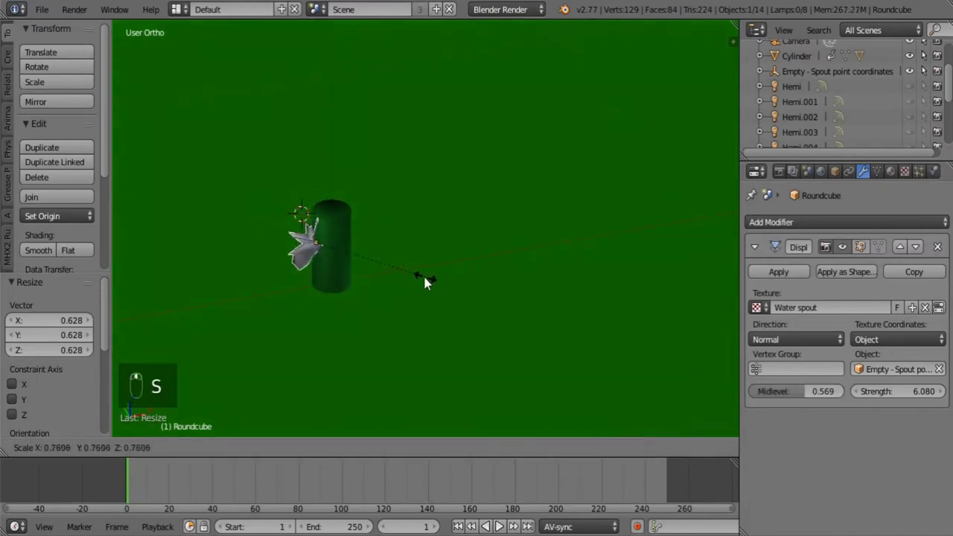
{"action": "left_click_drag", "start_coordinate": [363, 238], "coordinate": [354, 284]}
{"action": "middle_click", "coordinate": [353, 283]}
{"action": "left_click_drag", "start_coordinate": [497, 522], "coordinate": [358, 237]}
Add the cylinder to the selection and parent the head to it with Ctrl+P > Object.
{"action": "right_click", "coordinate": [358, 237]}
{"action": "key", "text": "ctrl+p"}
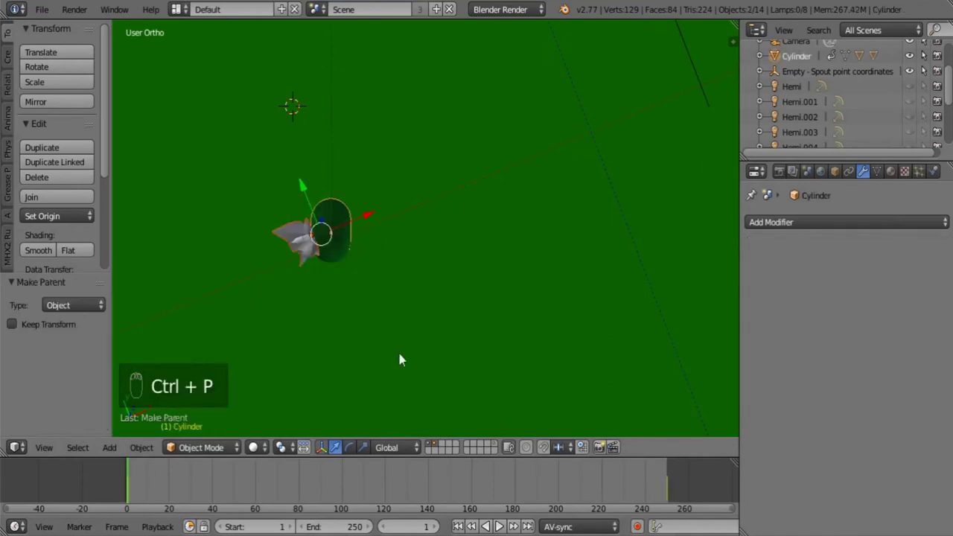
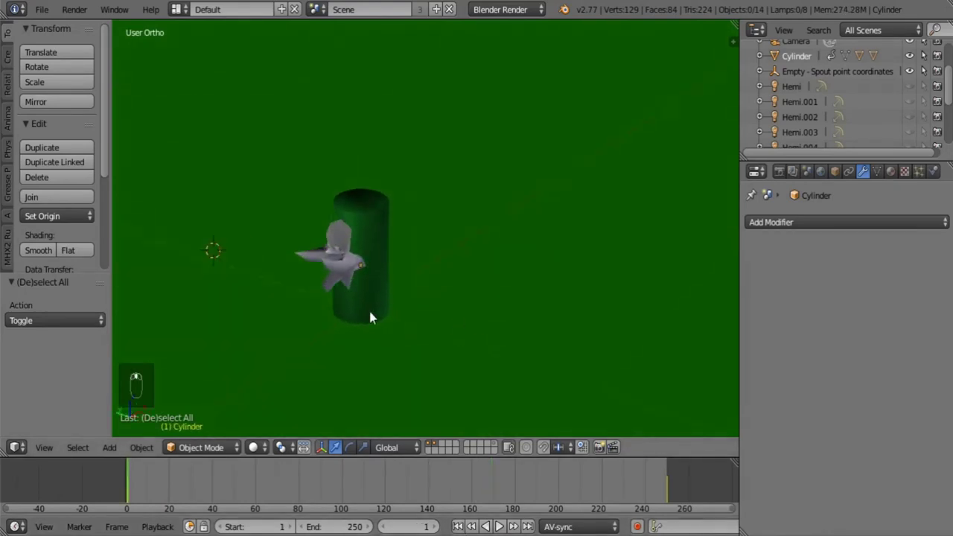
Scale the Roundcube sprinkler head and orbit to watch the white spray stream from it.
{"action": "left_click_drag", "start_coordinate": [317, 280], "coordinate": [311, 278]}
{"action": "left_click_drag", "start_coordinate": [315, 213], "coordinate": [311, 278]}
{"action": "middle_click", "coordinate": [310, 277]}
{"action": "key", "text": "s"}
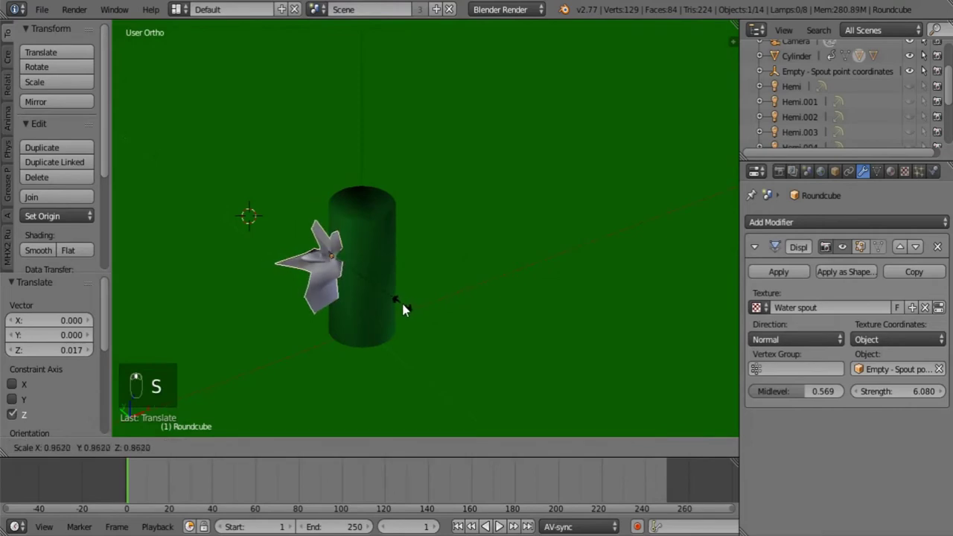
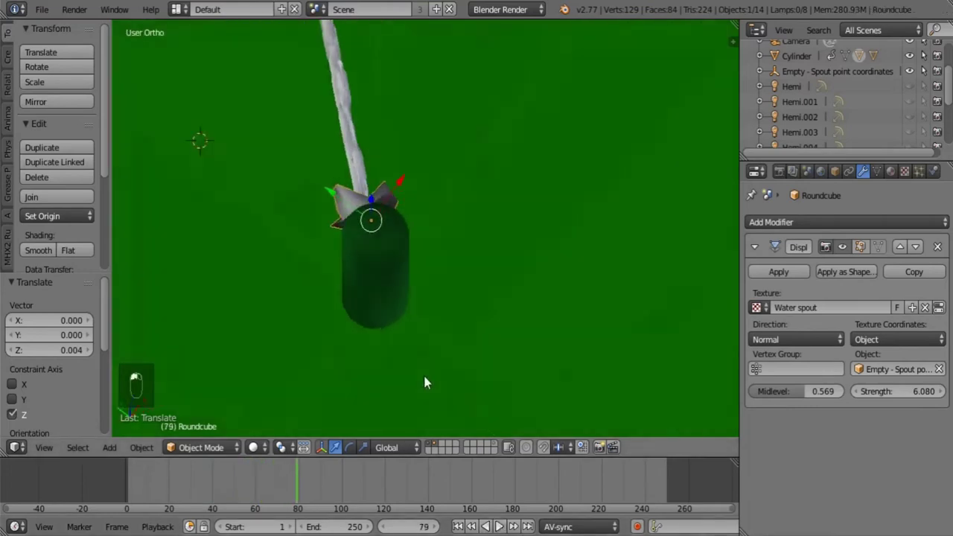
{"action": "left_click_drag", "start_coordinate": [496, 522], "coordinate": [391, 258]}
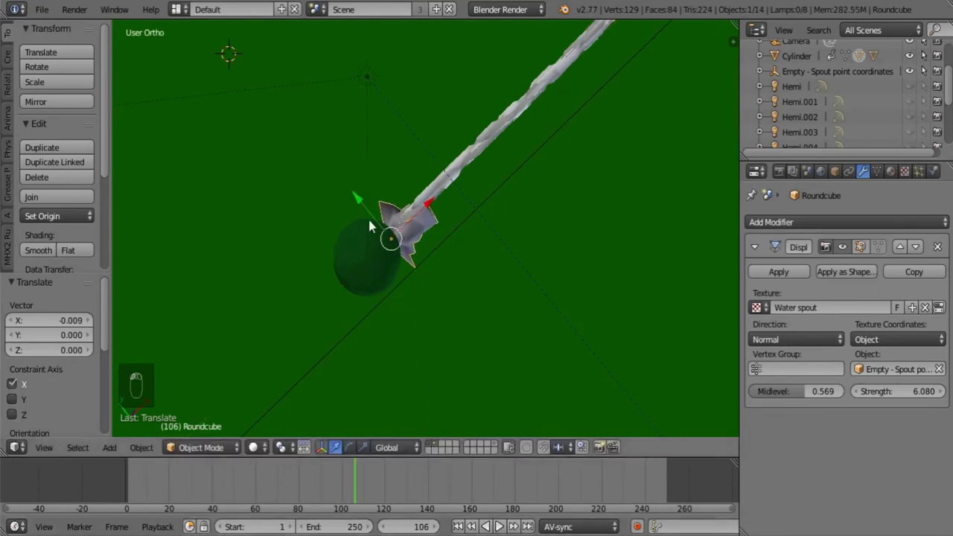
{"action": "left_click_drag", "start_coordinate": [364, 204], "coordinate": [429, 344]}
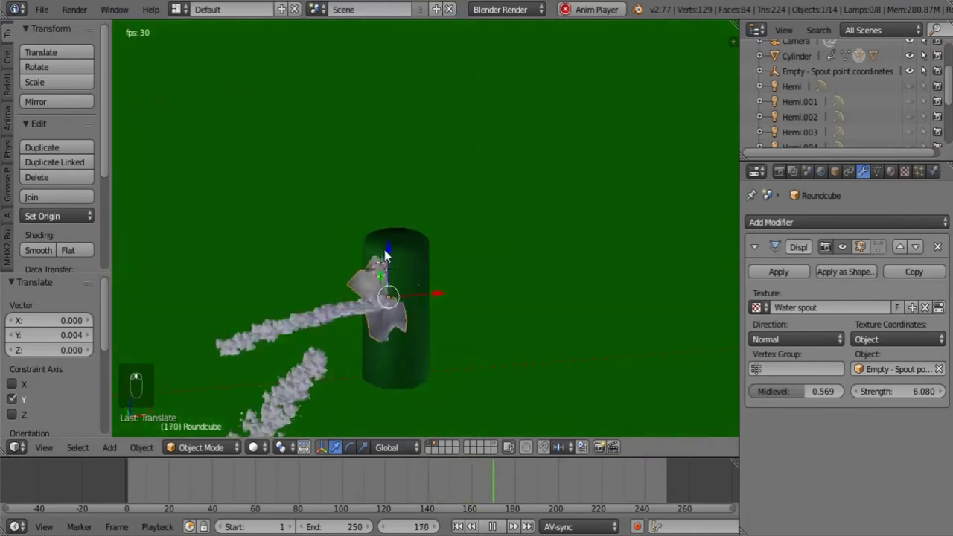
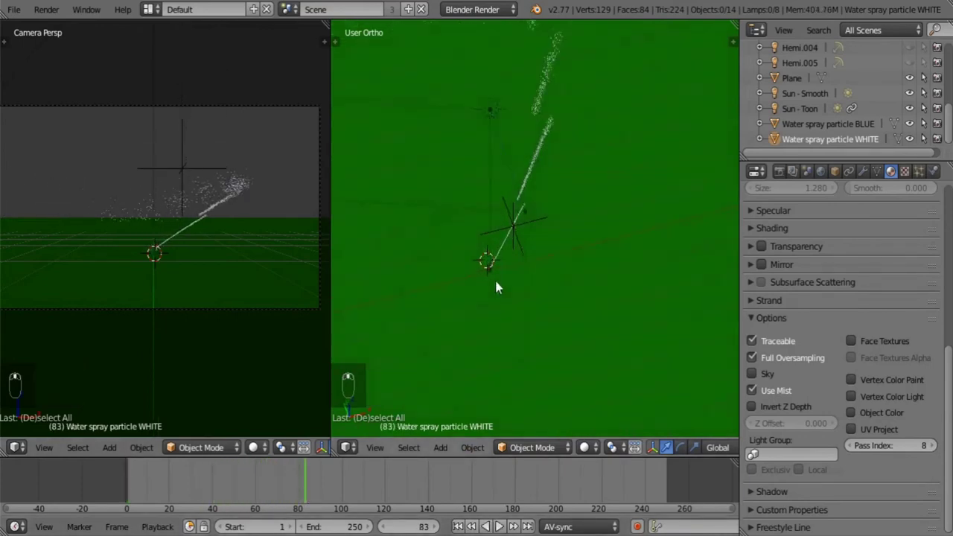
Add a new Plane.001 at the sprinkler head and rotate it into place.
{"action": "key", "text": "shift+a"}
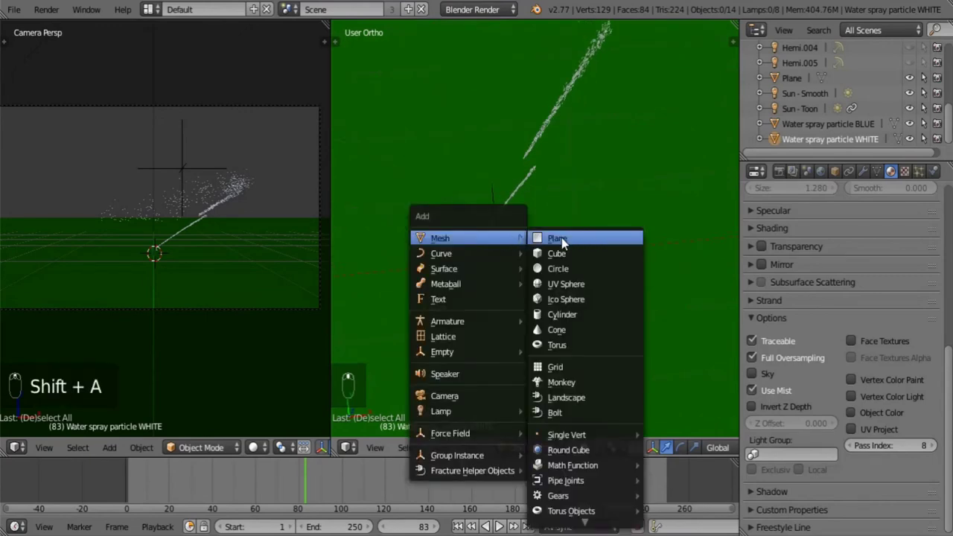
{"action": "key", "text": "r"}
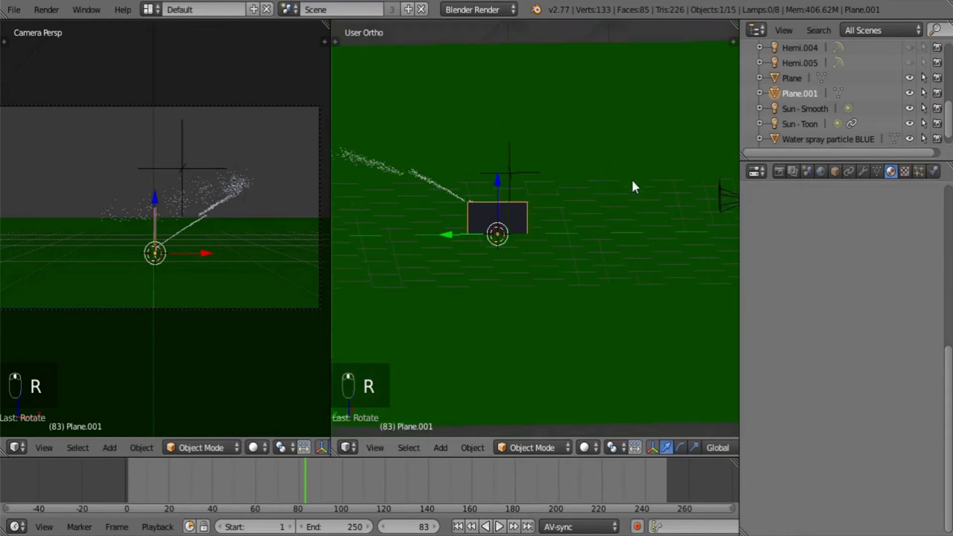
{"action": "left_click_drag", "start_coordinate": [529, 236], "coordinate": [496, 294]}
{"action": "left_click_drag", "start_coordinate": [433, 273], "coordinate": [443, 202]}
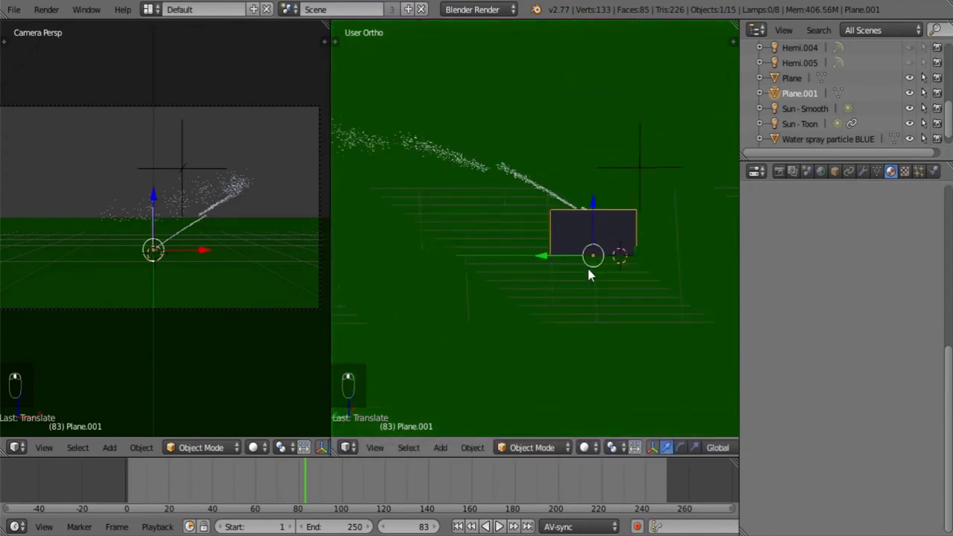
Enter Edit Mode on the plane and step the view around to a front-facing angle.
{"action": "key", "text": "Tab"}
{"action": "key", "text": "KP_1"}
{"action": "key", "text": "KP_6"}
{"action": "key", "text": "KP_6"}
{"action": "key", "text": "KP_6"}
{"action": "key", "text": "KP_6"}
{"action": "key", "text": "KP_6"}
{"action": "key", "text": "KP_4"}
{"action": "key", "text": "KP_4"}
{"action": "key", "text": "KP_4"}
View the plane from the front, select all its geometry and unwrap its UVs.
{"action": "key", "text": "KP_1"}
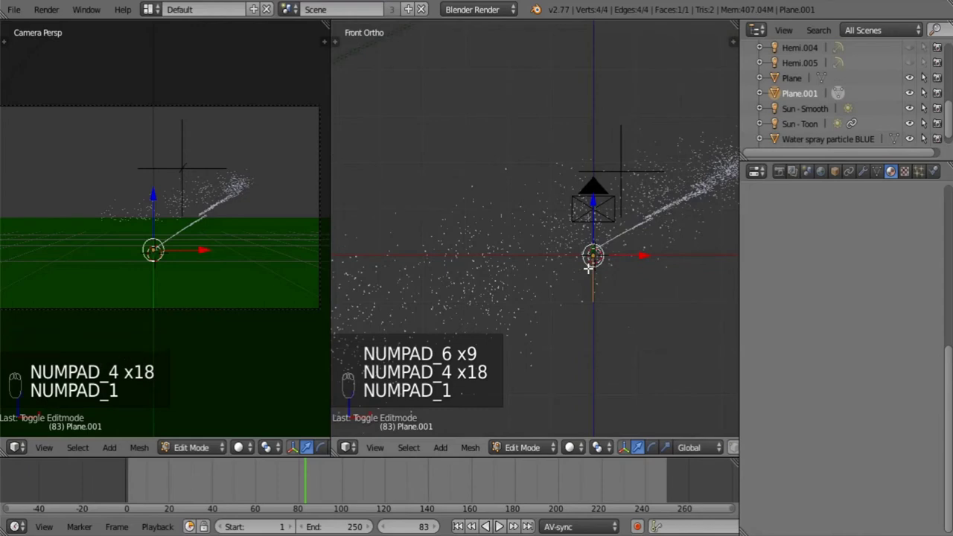
{"action": "key", "text": "KP_6"}
{"action": "key", "text": "KP_6"}
{"action": "key", "text": "KP_6"}
{"action": "key", "text": "KP_6"}
{"action": "key", "text": "KP_6"}
{"action": "key", "text": "u"}
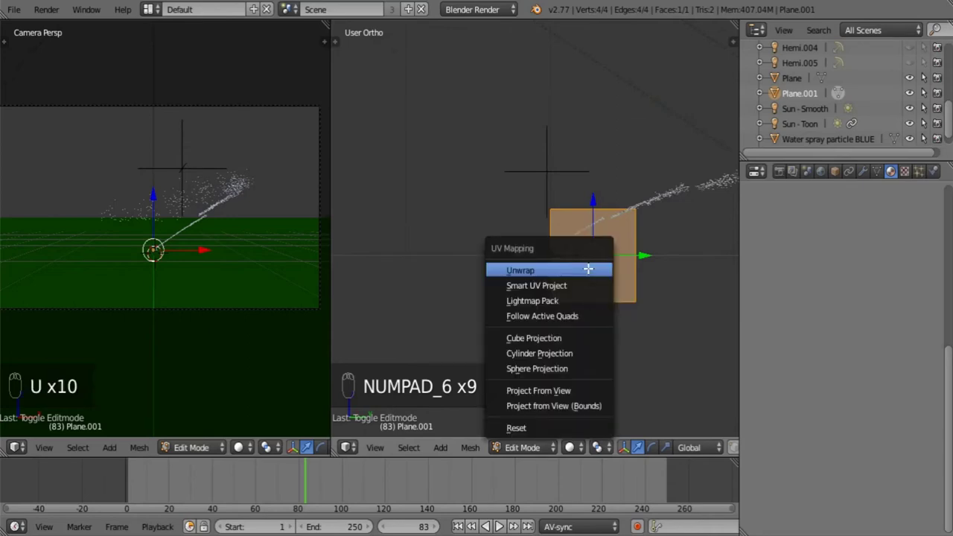
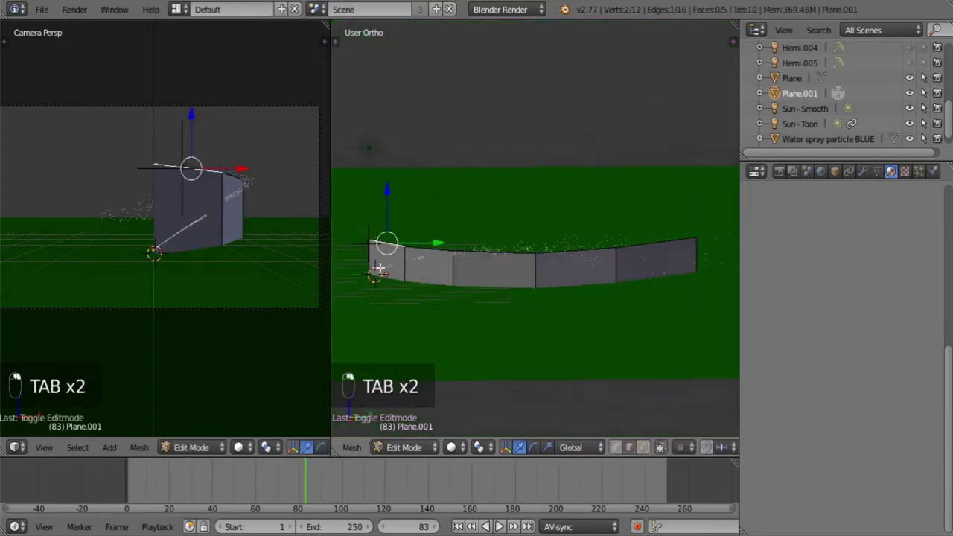
{"action": "middle_click", "coordinate": [609, 442]}
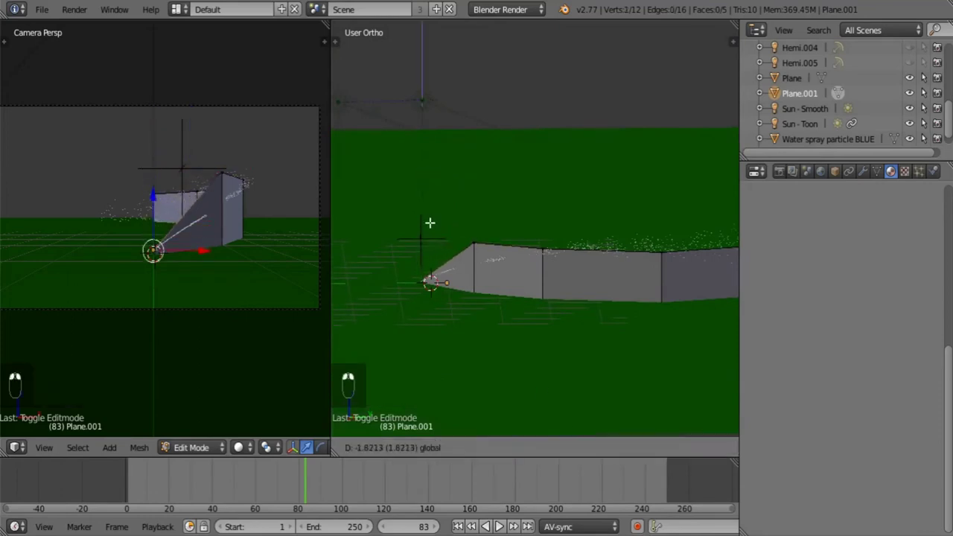
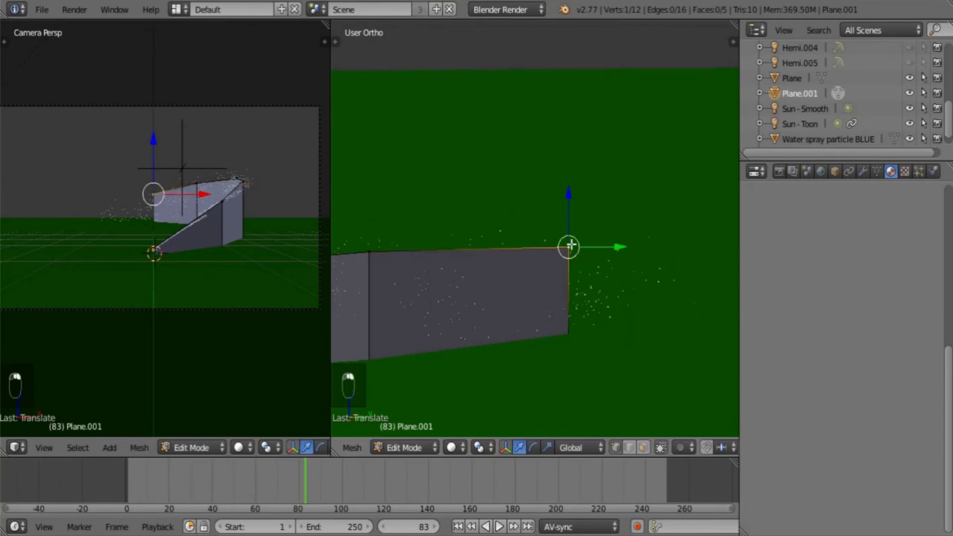
Bend the sheet's end upward into an arc and smooth it with a Subdivision Surface modifier (view 1, render 2).
{"action": "key", "text": "Tab"}
{"action": "key", "text": "t"}
{"action": "left_click_drag", "start_coordinate": [383, 254], "coordinate": [612, 312]}
{"action": "key", "text": "t"}
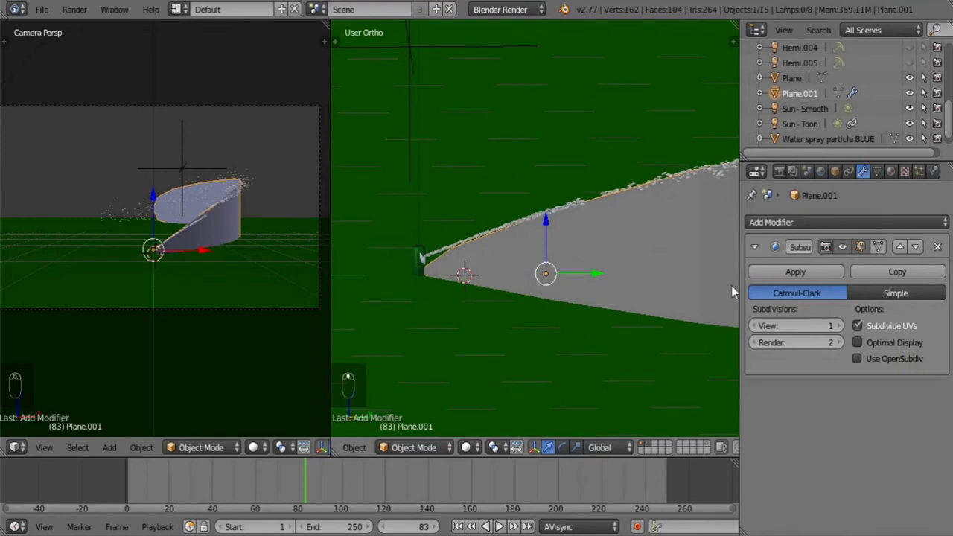
{"action": "left_click_drag", "start_coordinate": [755, 249], "coordinate": [560, 285]}
{"action": "left_click_drag", "start_coordinate": [561, 285], "coordinate": [650, 272]}
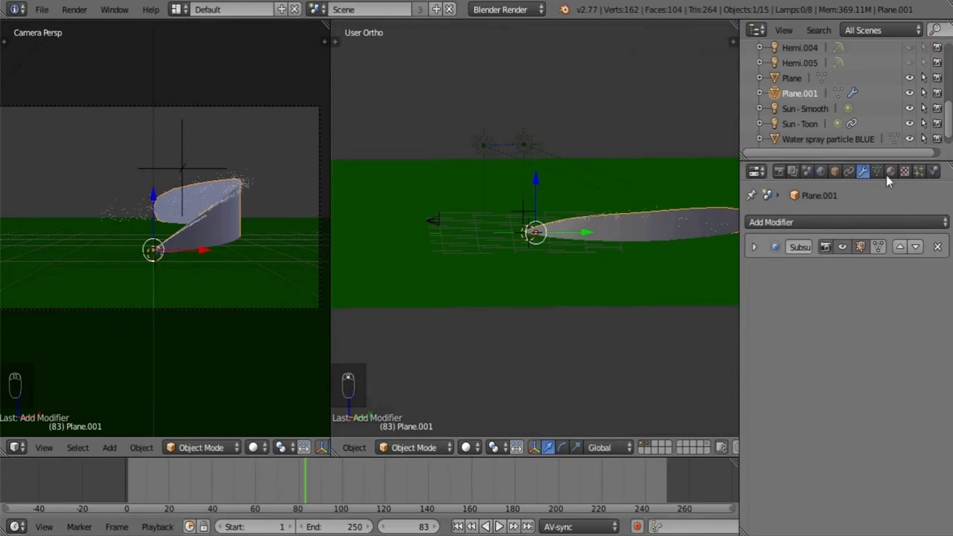
Rename the sheet to Spray and move it to its own layer with M.
{"action": "left_click_drag", "start_coordinate": [502, 522], "coordinate": [496, 522]}
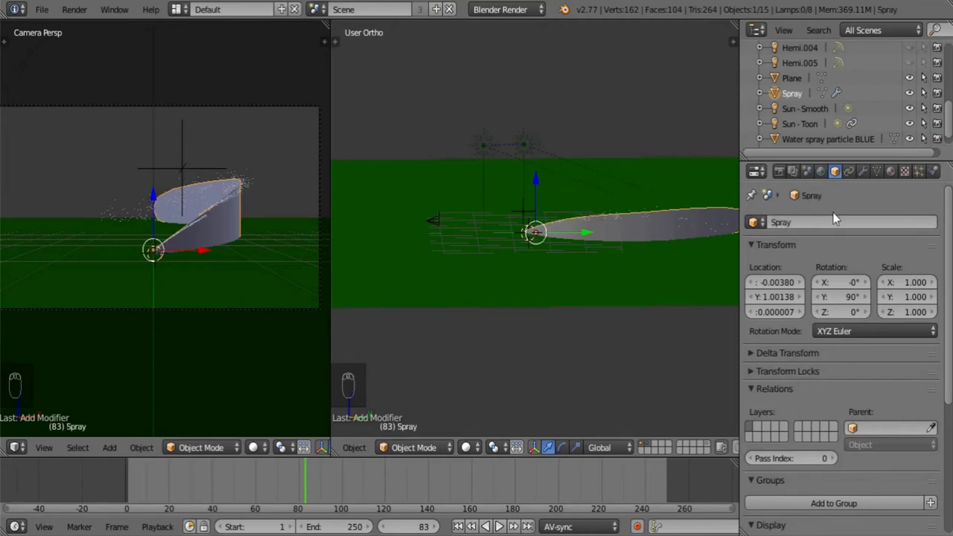
{"action": "left_click_drag", "start_coordinate": [497, 522], "coordinate": [496, 523]}
{"action": "left_click_drag", "start_coordinate": [497, 522], "coordinate": [497, 523]}
{"action": "key", "text": "m"}
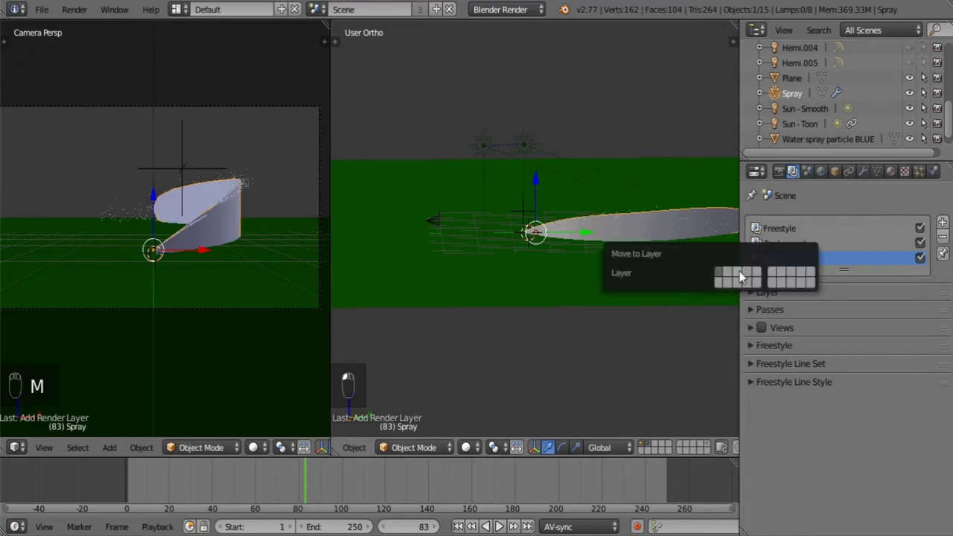
{"action": "left_click_drag", "start_coordinate": [496, 523], "coordinate": [496, 523]}
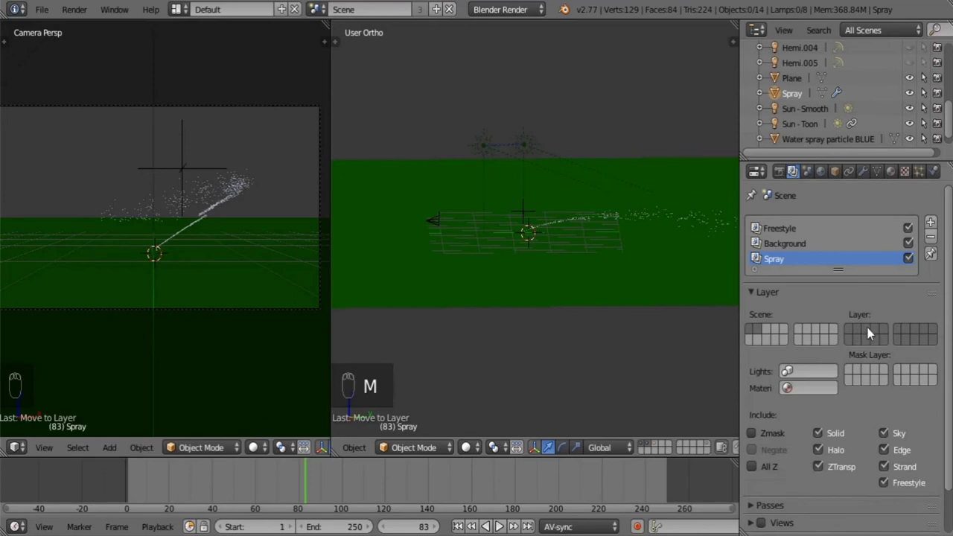
{"action": "left_click_drag", "start_coordinate": [496, 522], "coordinate": [497, 522]}
Set the Spray render layer to use the sheet's new layer.
{"action": "left_click_drag", "start_coordinate": [496, 523], "coordinate": [899, 176]}
{"action": "left_click_drag", "start_coordinate": [899, 177], "coordinate": [646, 358]}
Create the Spray material with diffuse intensity 1.0, transparency enabled and alpha 0.
{"action": "left_click_drag", "start_coordinate": [645, 357], "coordinate": [661, 446]}
{"action": "left_click_drag", "start_coordinate": [661, 446], "coordinate": [803, 473]}
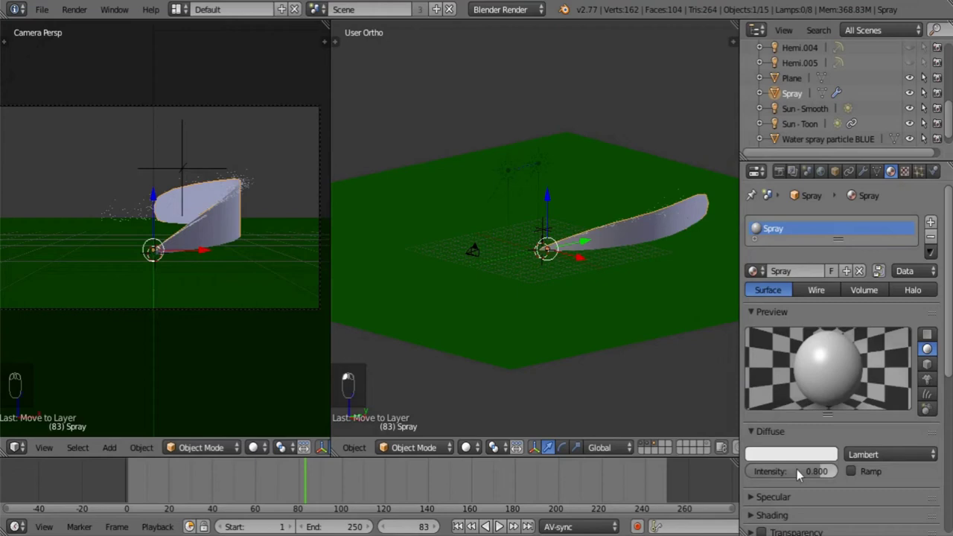
{"action": "left_click_drag", "start_coordinate": [839, 454], "coordinate": [825, 330]}
{"action": "left_click_drag", "start_coordinate": [825, 331], "coordinate": [809, 375]}
{"action": "left_click_drag", "start_coordinate": [808, 375], "coordinate": [770, 359]}
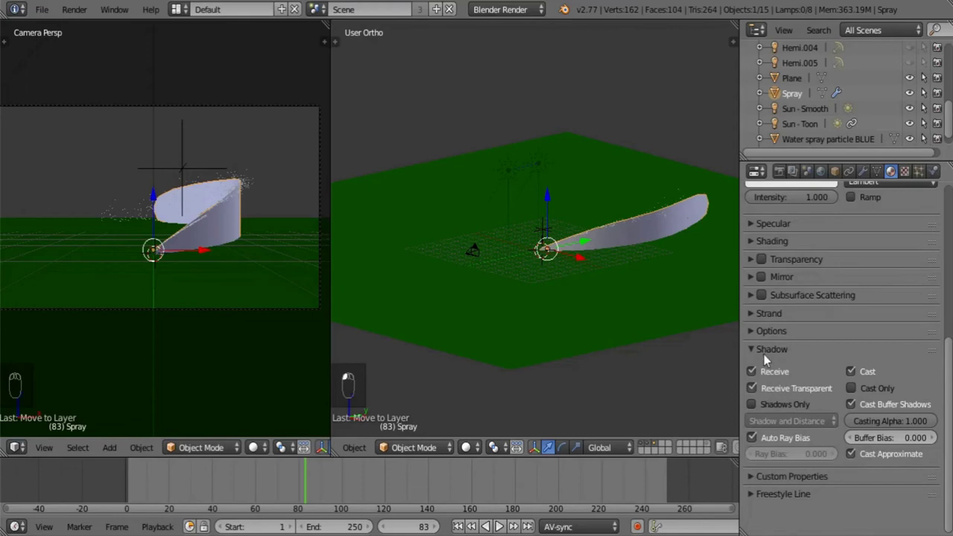
{"action": "left_click_drag", "start_coordinate": [770, 353], "coordinate": [836, 399]}
{"action": "left_click_drag", "start_coordinate": [860, 412], "coordinate": [746, 412]}
Add two Blend textures named From Spout and From Ground to the Spray material.
{"action": "left_click_drag", "start_coordinate": [747, 413], "coordinate": [762, 247]}
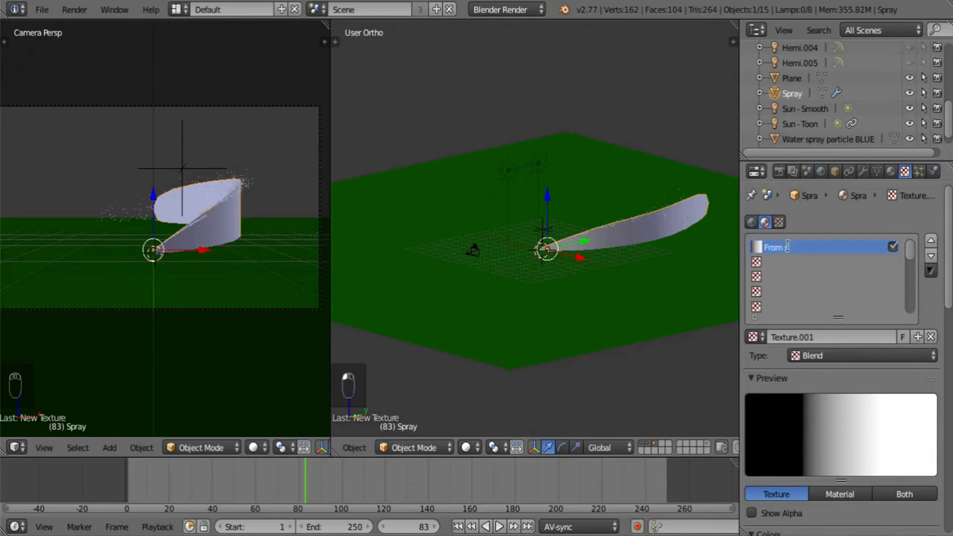
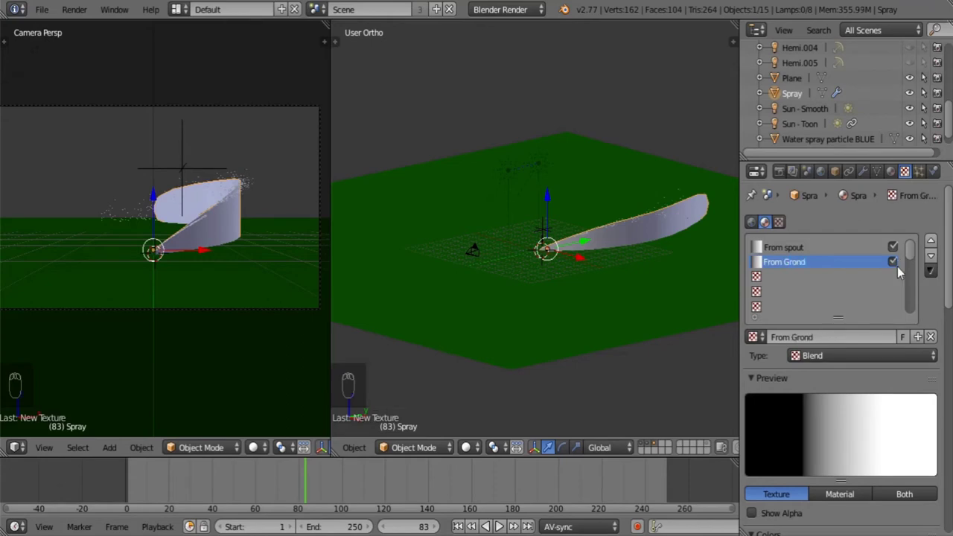
{"action": "left_click_drag", "start_coordinate": [799, 265], "coordinate": [791, 297]}
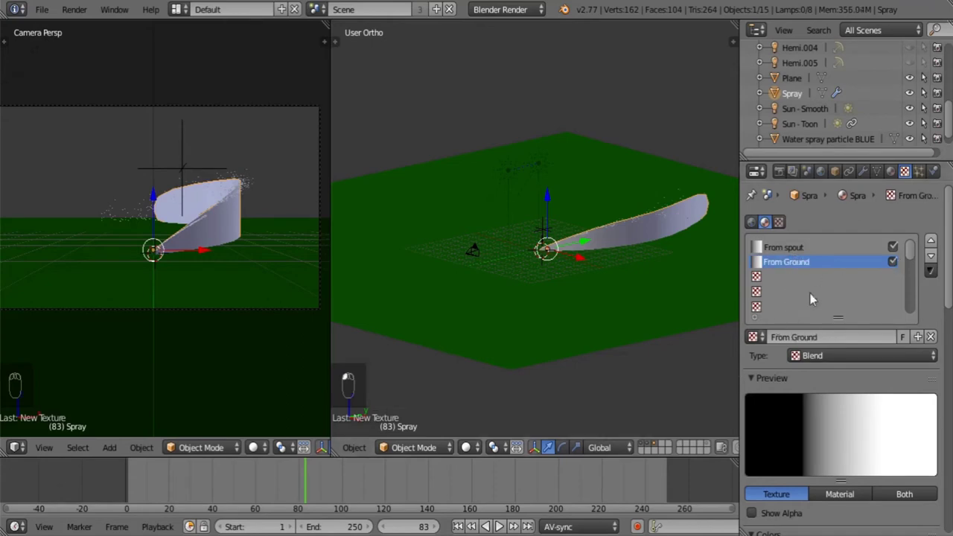
{"action": "left_click_drag", "start_coordinate": [758, 261], "coordinate": [807, 357]}
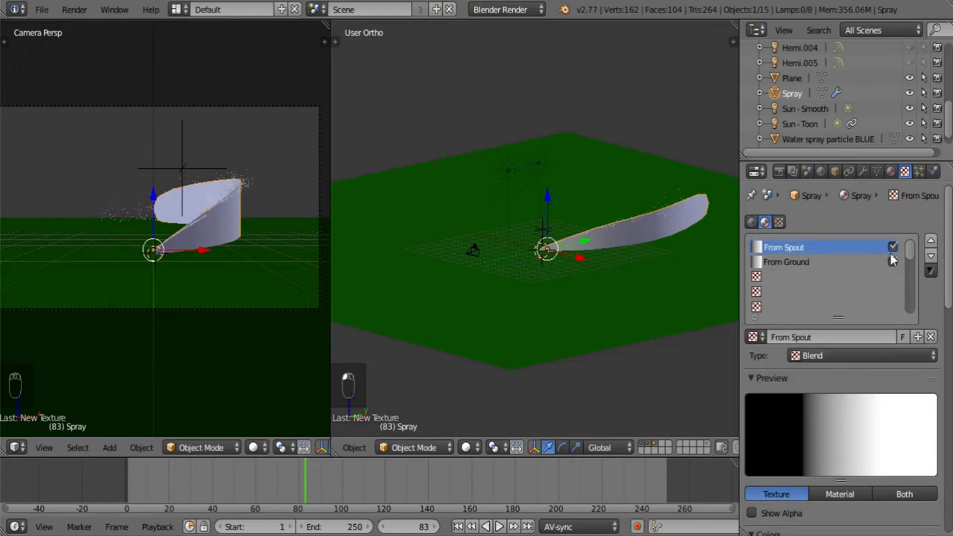
{"action": "left_click_drag", "start_coordinate": [898, 262], "coordinate": [746, 383]}
{"action": "middle_click", "coordinate": [745, 383]}
Enable a colour ramp on From Spout fading from black to transparent.
{"action": "left_click_drag", "start_coordinate": [753, 377], "coordinate": [841, 290]}
{"action": "left_click_drag", "start_coordinate": [841, 289], "coordinate": [757, 419]}
{"action": "left_click_drag", "start_coordinate": [758, 420], "coordinate": [765, 389]}
{"action": "left_click_drag", "start_coordinate": [765, 389], "coordinate": [248, 266]}
Render the current frame with F12 and inspect the full result.
{"action": "key", "text": "F12"}
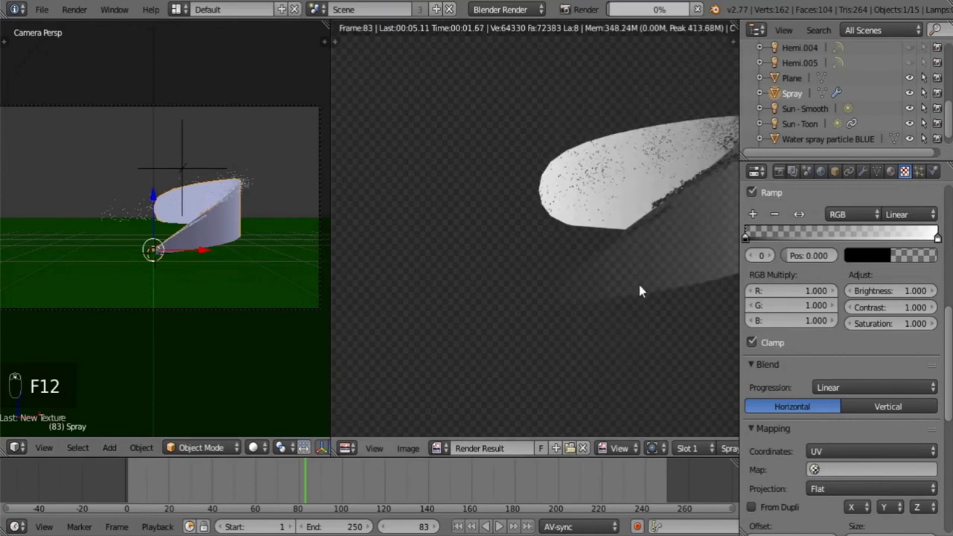
{"action": "left_click_drag", "start_coordinate": [821, 311], "coordinate": [810, 337]}
{"action": "left_click_drag", "start_coordinate": [810, 338], "coordinate": [521, 313]}
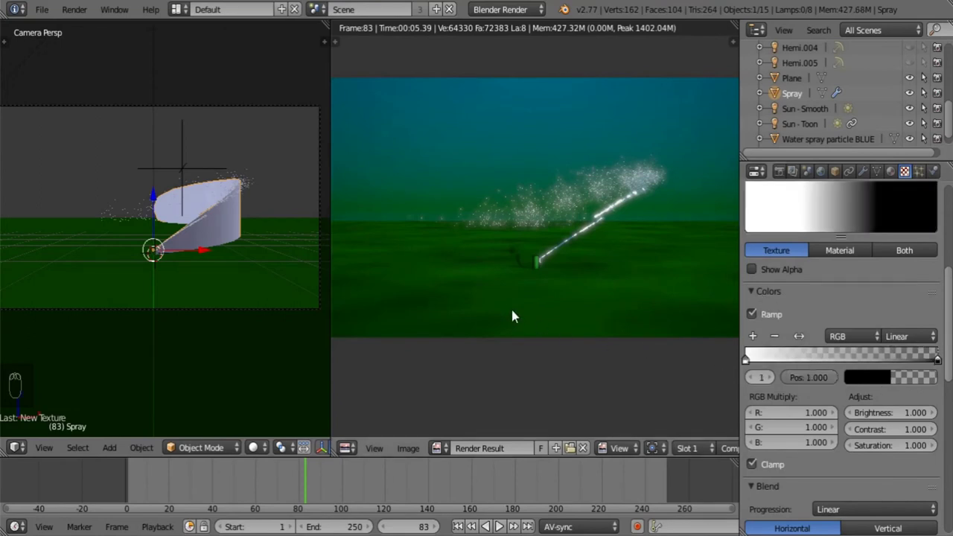
{"action": "left_click_drag", "start_coordinate": [794, 178], "coordinate": [608, 312]}
{"action": "left_click_drag", "start_coordinate": [690, 449], "coordinate": [531, 452]}
Render the Spray render layer alone to check the sheet's fade.
{"action": "left_click_drag", "start_coordinate": [531, 452], "coordinate": [537, 263]}
{"action": "key", "text": "F12"}
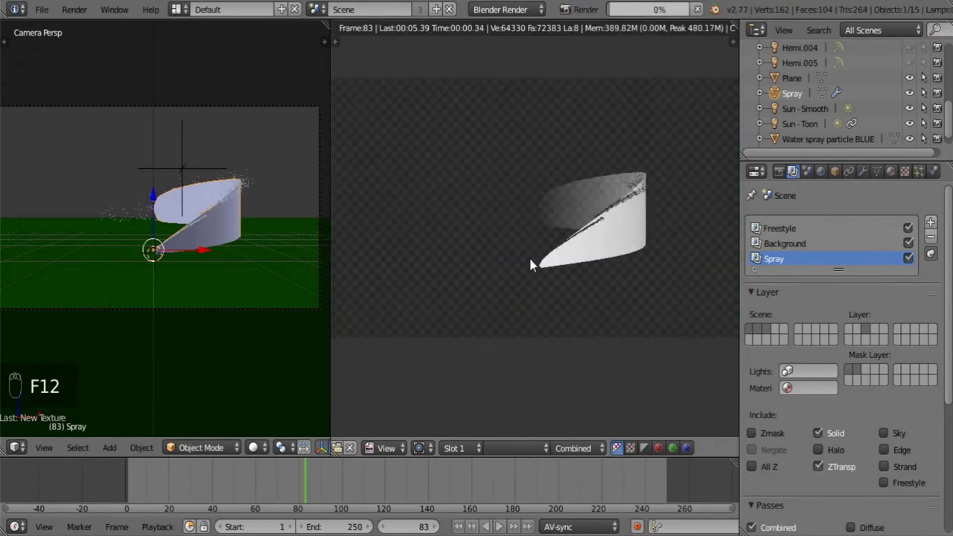
{"action": "left_click_drag", "start_coordinate": [902, 179], "coordinate": [705, 230]}
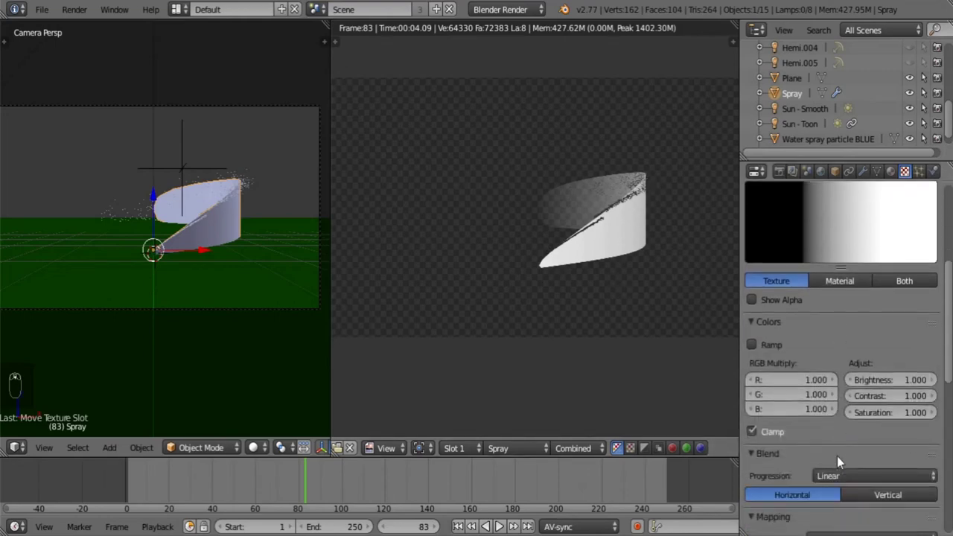
Give From Ground a Linear colour ramp with an added stop near 0.331.
{"action": "left_click_drag", "start_coordinate": [866, 497], "coordinate": [934, 452]}
{"action": "left_click_drag", "start_coordinate": [950, 450], "coordinate": [751, 454]}
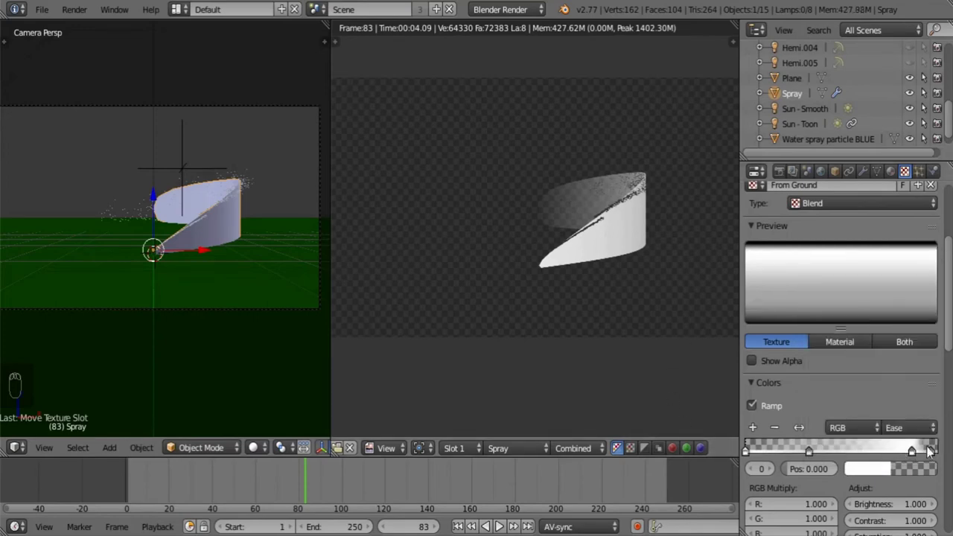
{"action": "left_click_drag", "start_coordinate": [938, 448], "coordinate": [821, 450]}
{"action": "left_click_drag", "start_coordinate": [818, 448], "coordinate": [597, 327]}
{"action": "left_click_drag", "start_coordinate": [897, 432], "coordinate": [529, 292]}
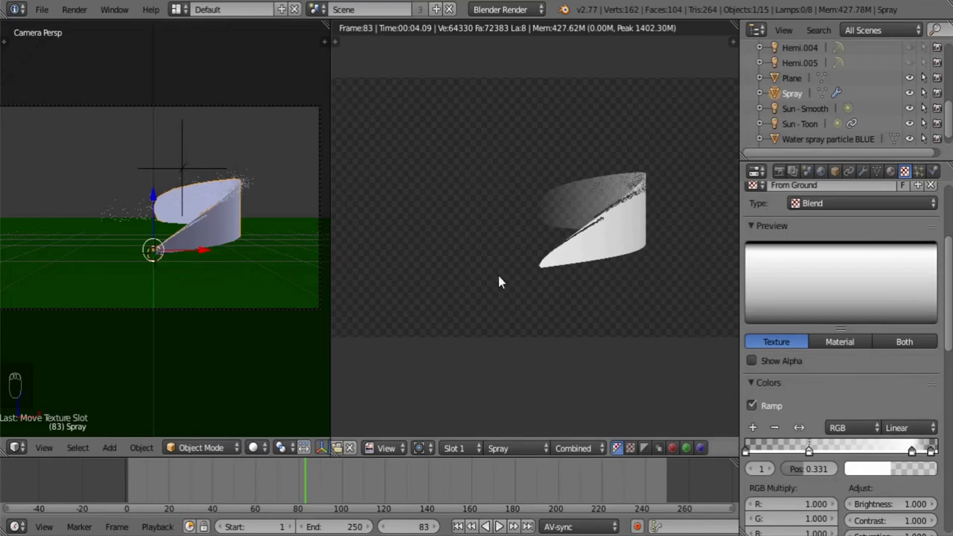
Re-render and move From Ground to the top of the texture list.
{"action": "key", "text": "F12"}
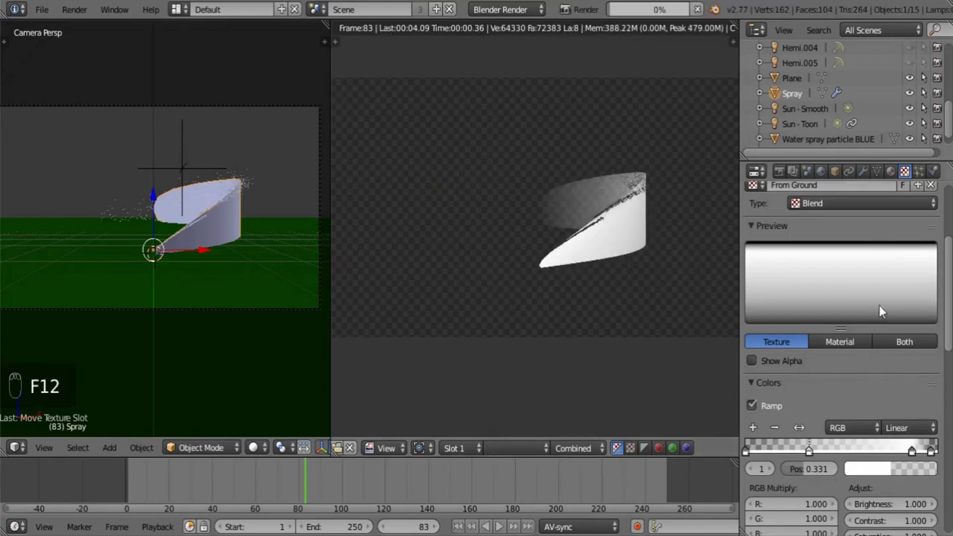
{"action": "left_click_drag", "start_coordinate": [877, 310], "coordinate": [892, 262]}
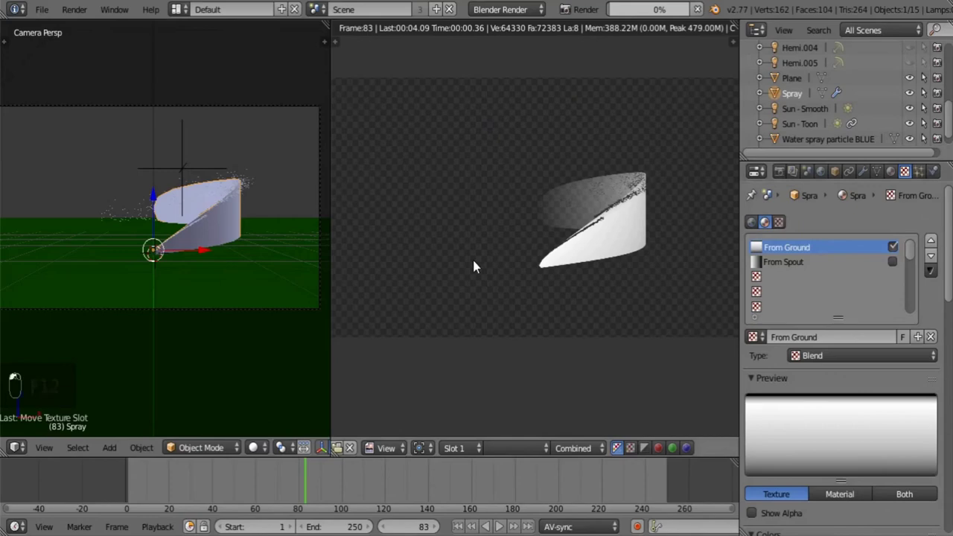
Flip the gradient ramp and re-render until the Spray sheet fades softly from a bright edge.
{"action": "key", "text": "F12"}
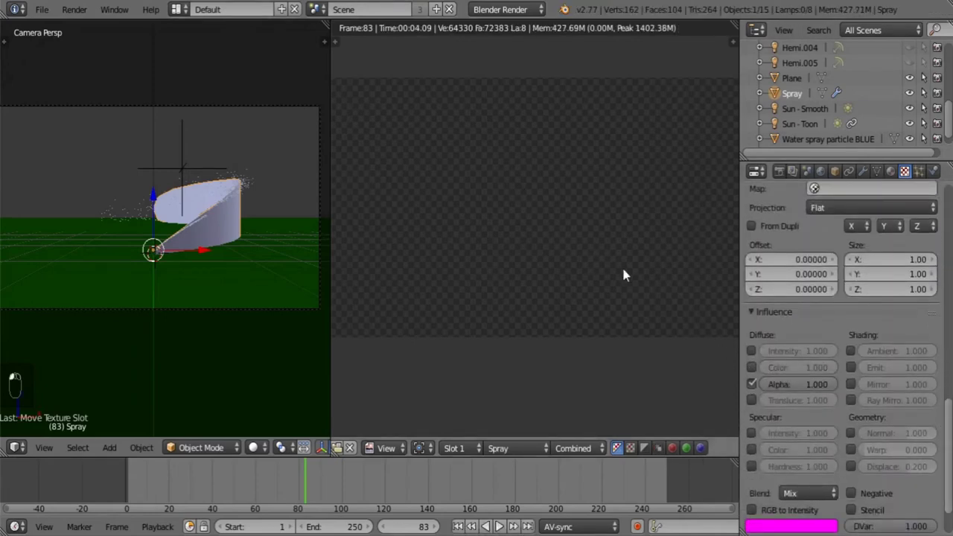
{"action": "key", "text": "F12"}
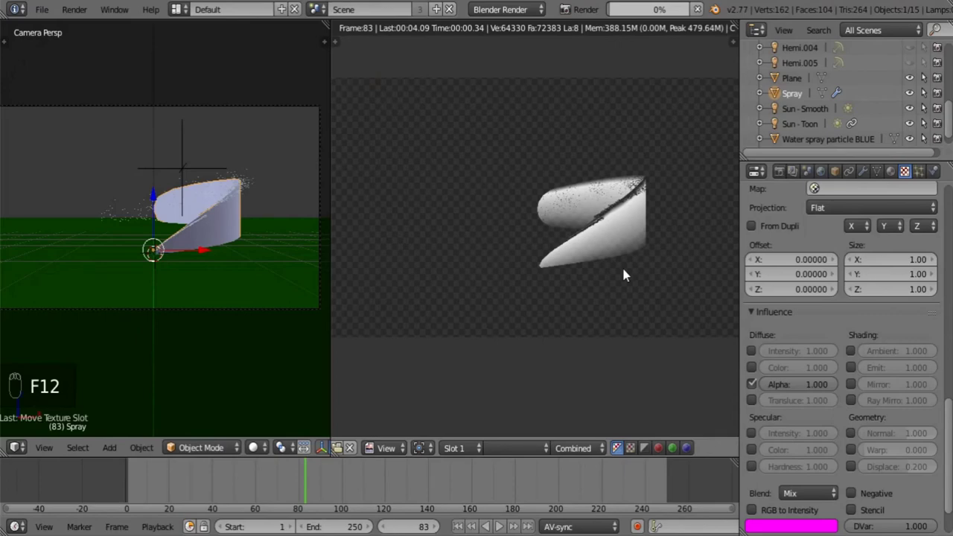
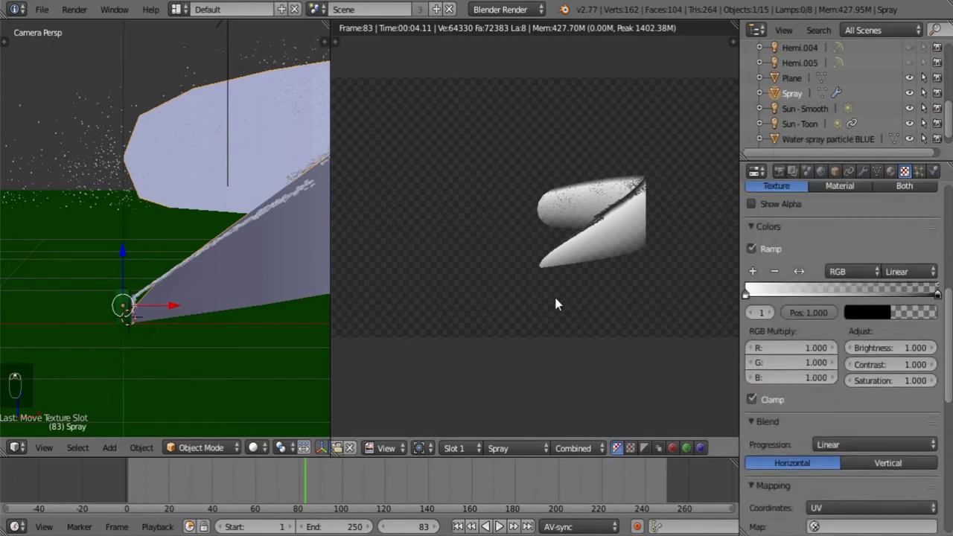
{"action": "key", "text": "F12"}
{"action": "left_click_drag", "start_coordinate": [556, 301], "coordinate": [805, 275]}
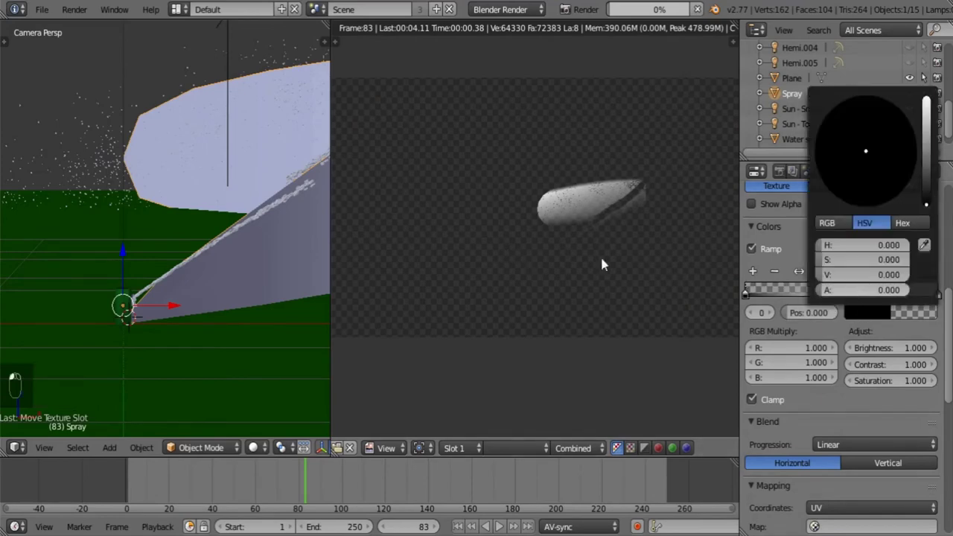
{"action": "key", "text": "F12"}
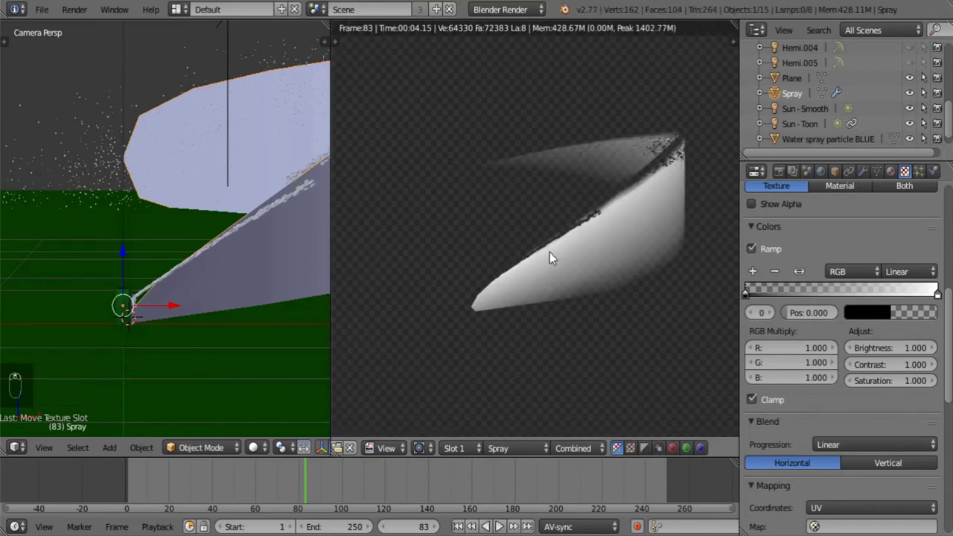
{"action": "left_click_drag", "start_coordinate": [36, 10], "coordinate": [869, 342]}
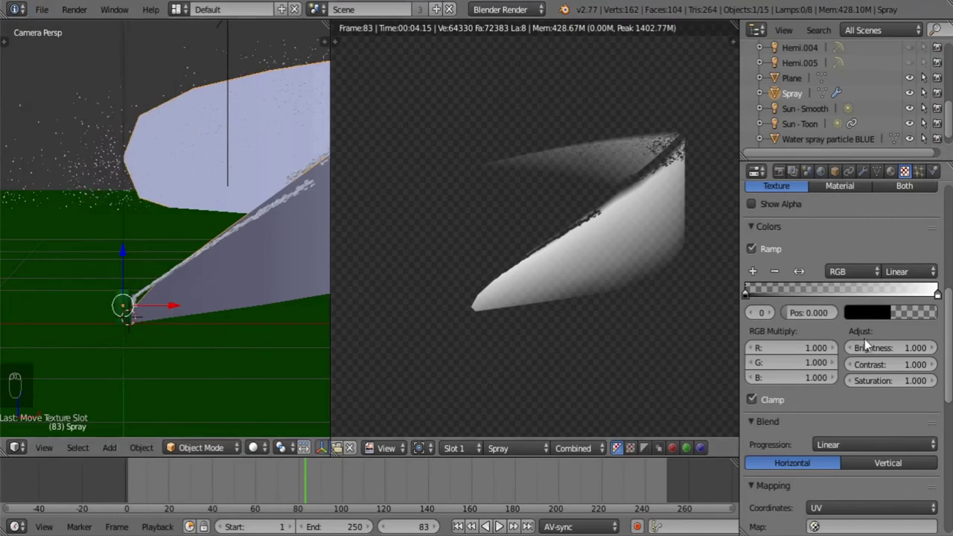
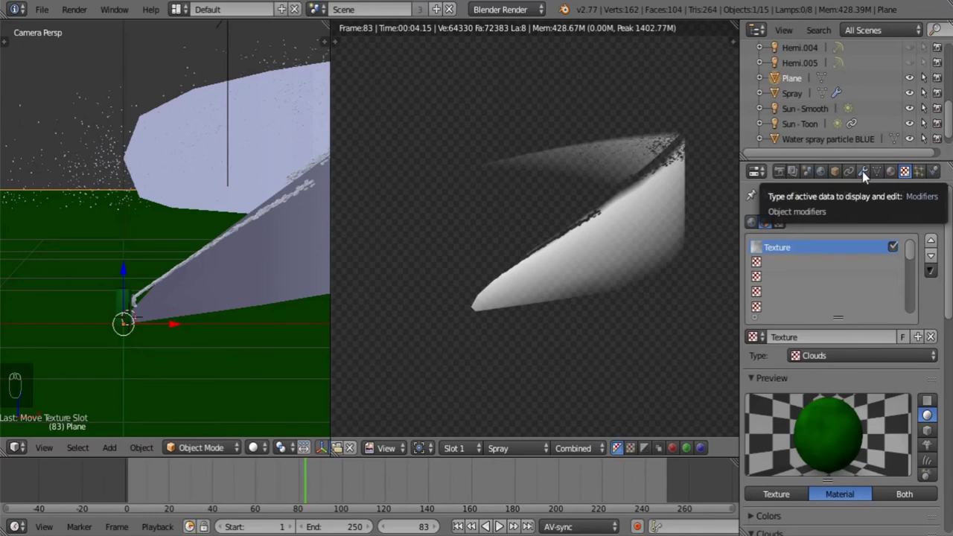
Select the Cylinder sprinkler head and orbit the view onto it.
{"action": "left_click_drag", "start_coordinate": [805, 178], "coordinate": [764, 381]}
{"action": "left_click_drag", "start_coordinate": [763, 381], "coordinate": [762, 419]}
{"action": "left_click_drag", "start_coordinate": [761, 419], "coordinate": [889, 511]}
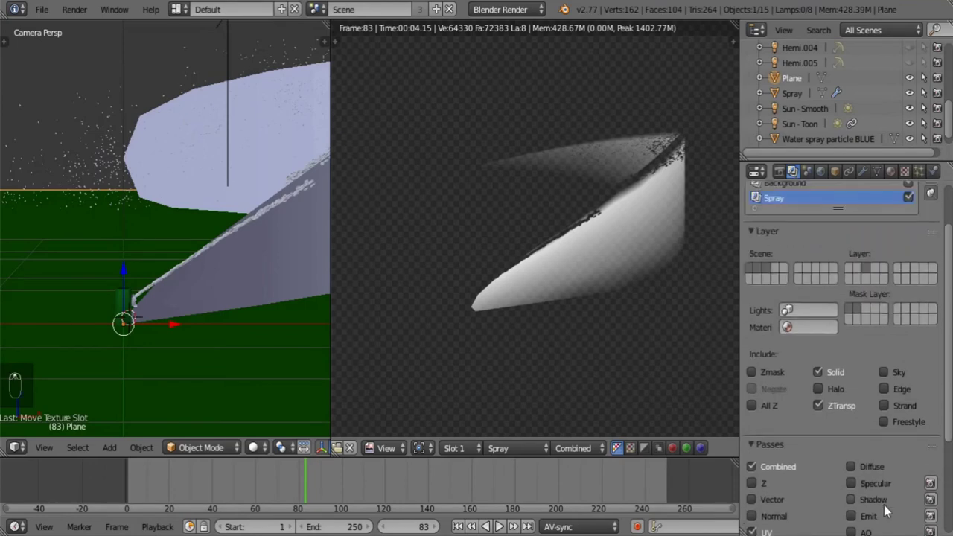
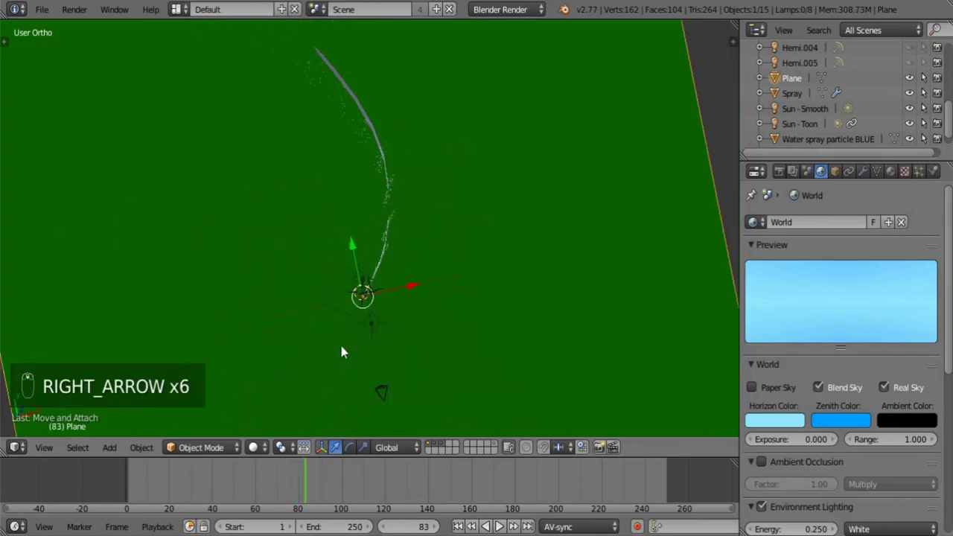
{"action": "key", "text": "Right"}
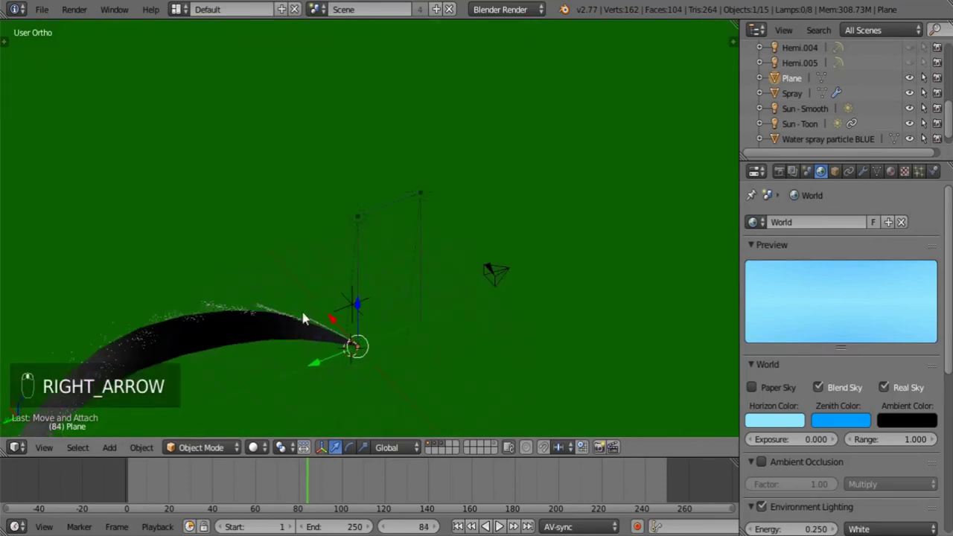
{"action": "left_click_drag", "start_coordinate": [308, 247], "coordinate": [454, 186]}
{"action": "left_click_drag", "start_coordinate": [453, 187], "coordinate": [577, 249]}
{"action": "middle_click", "coordinate": [578, 249]}
Duplicate the sprinkler head cylinder and shrink the copy, Cylinder.001, inside the original.
{"action": "key", "text": "shift+d"}
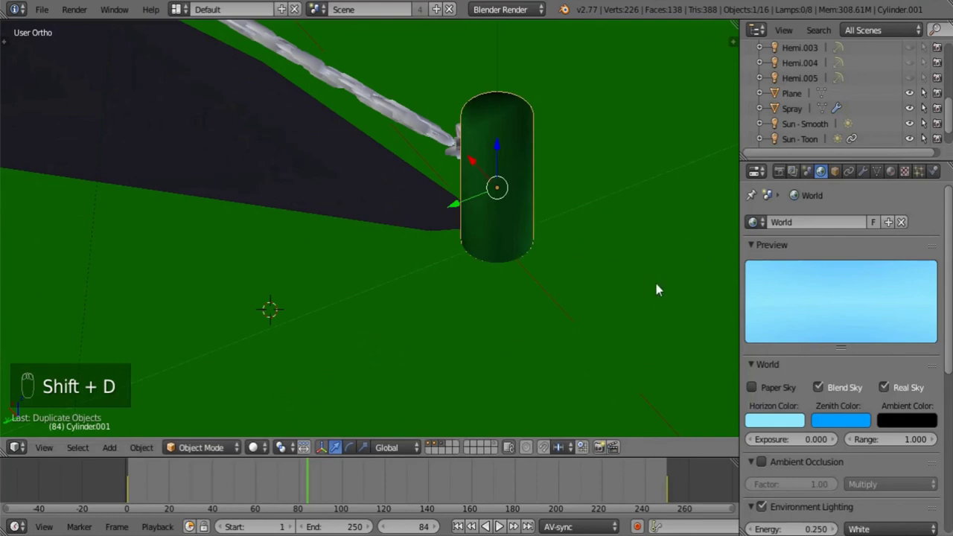
{"action": "key", "text": "z"}
{"action": "key", "text": "Tab"}
{"action": "key", "text": "s"}
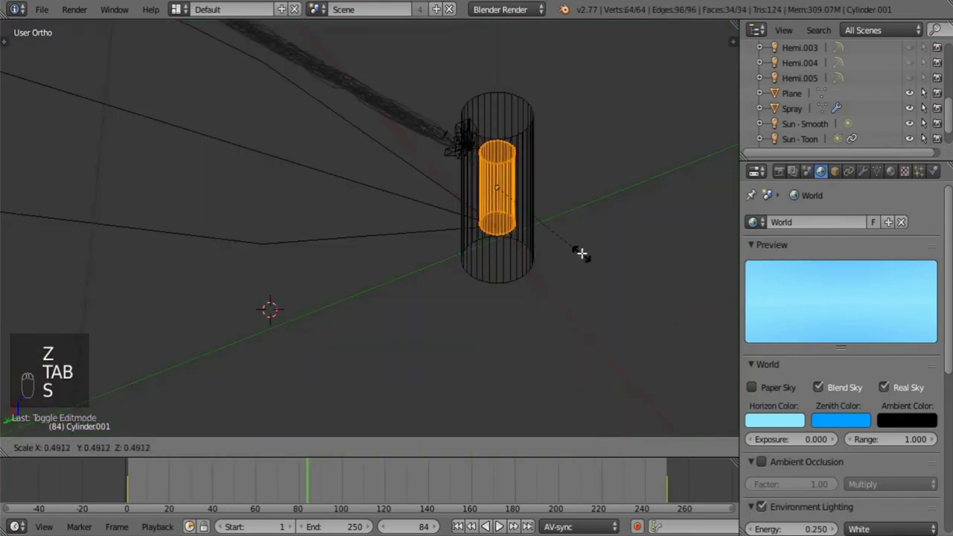
{"action": "key", "text": "Tab"}
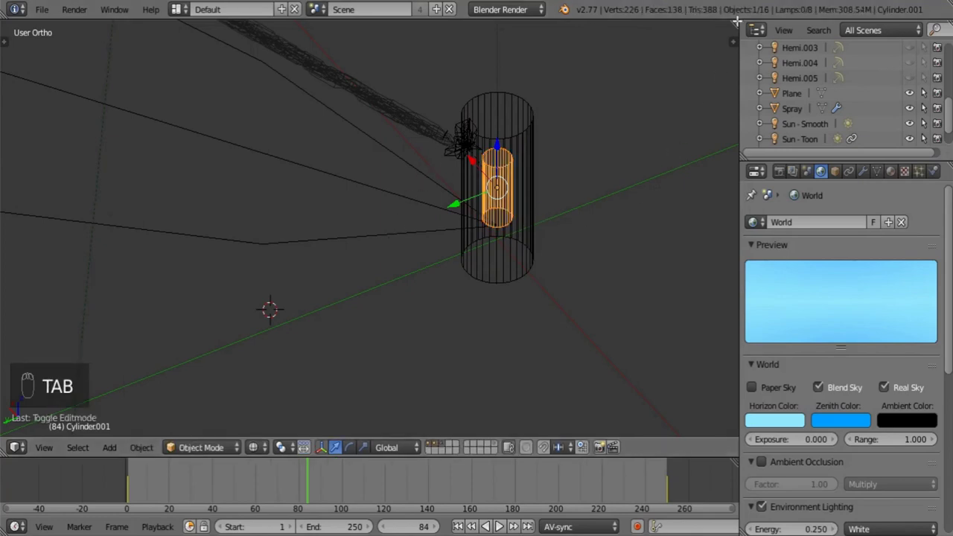
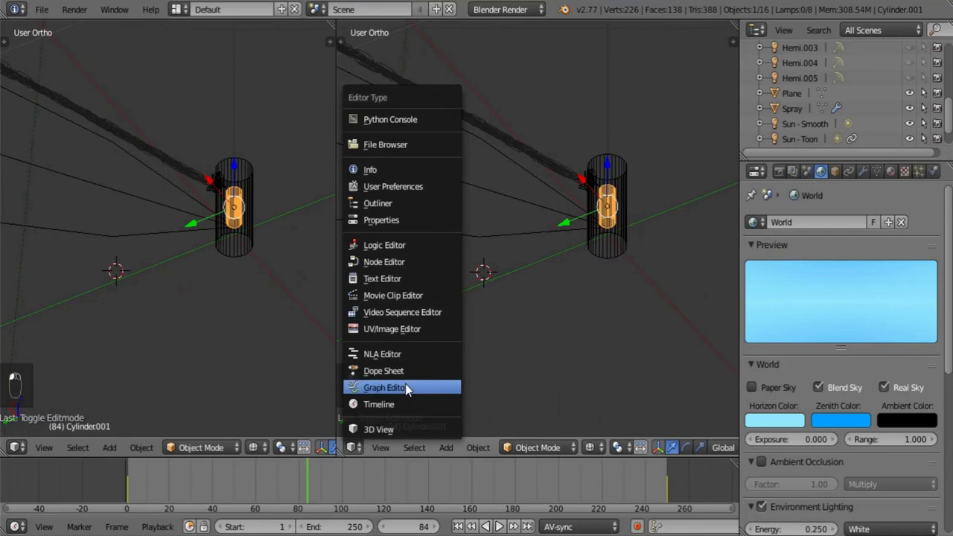
Remove the Stepped modifier from Cylinder.001's rotation F-curves in the Graph Editor.
{"action": "key", "text": "n"}
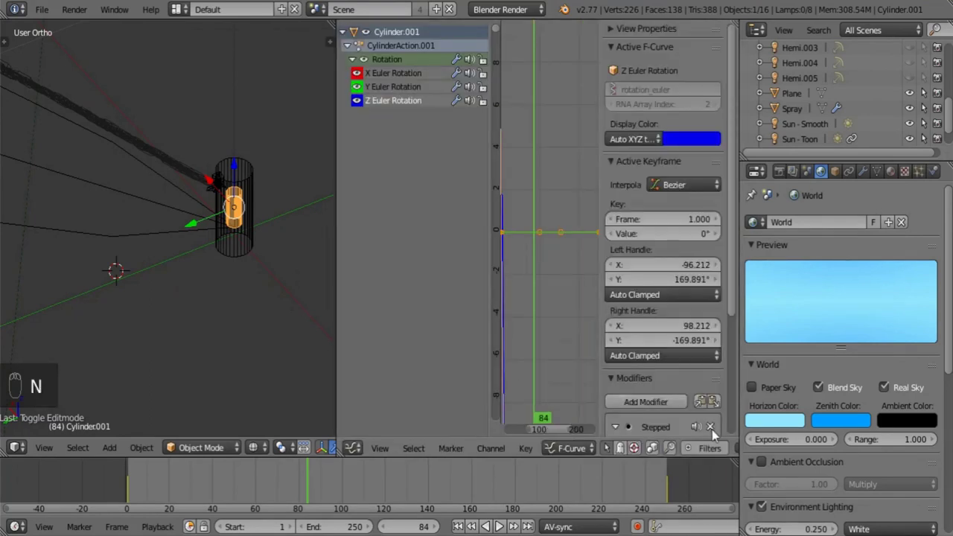
{"action": "key", "text": "n"}
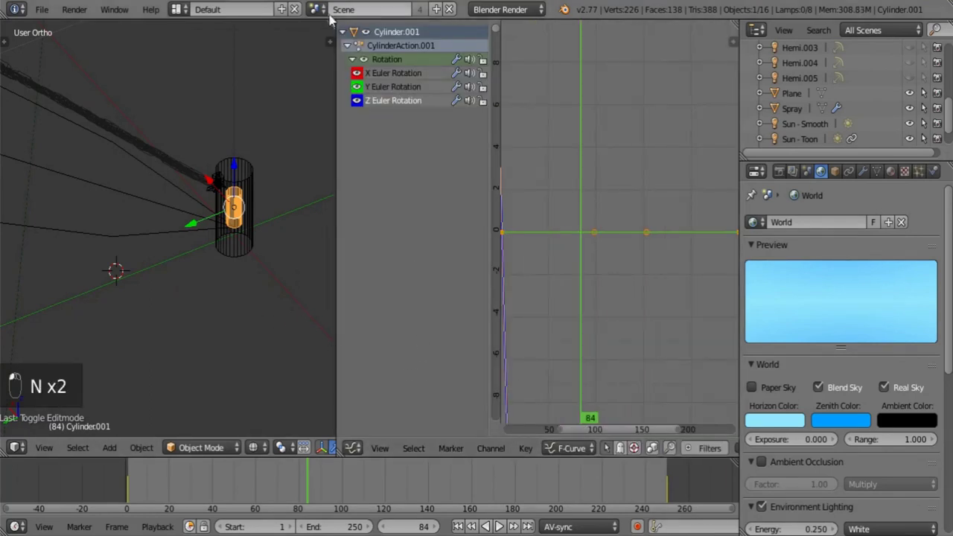
Parent the Spray sheet to Cylinder.001, keeping its transform.
{"action": "left_click_drag", "start_coordinate": [440, 40], "coordinate": [359, 247]}
{"action": "left_click_drag", "start_coordinate": [288, 239], "coordinate": [424, 226]}
{"action": "left_click_drag", "start_coordinate": [425, 226], "coordinate": [456, 270]}
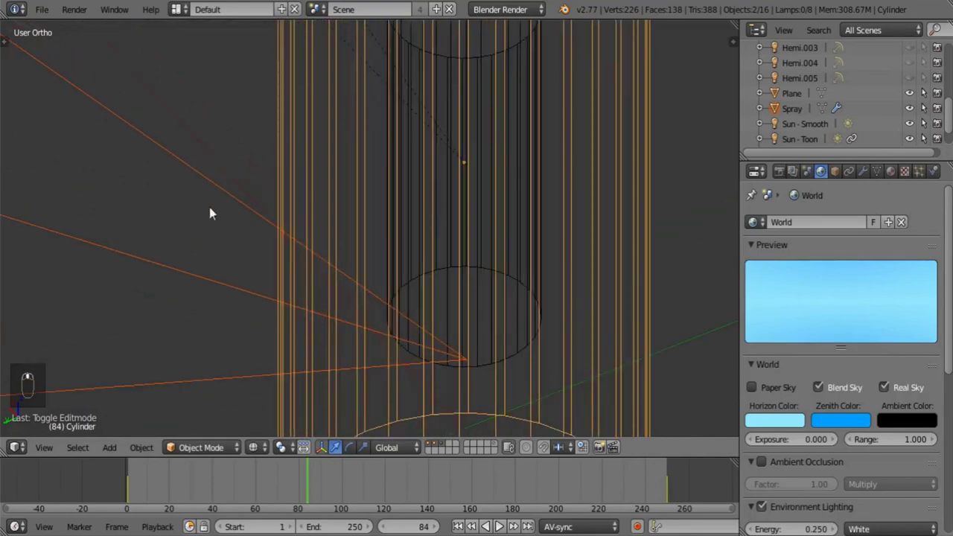
{"action": "left_click_drag", "start_coordinate": [189, 186], "coordinate": [409, 158]}
{"action": "left_click_drag", "start_coordinate": [410, 158], "coordinate": [407, 169]}
{"action": "key", "text": "ctrl+p"}
{"action": "left_click_drag", "start_coordinate": [411, 171], "coordinate": [399, 189]}
Deselect everything and play the sprinkler animation past frame 150.
{"action": "key", "text": "a"}
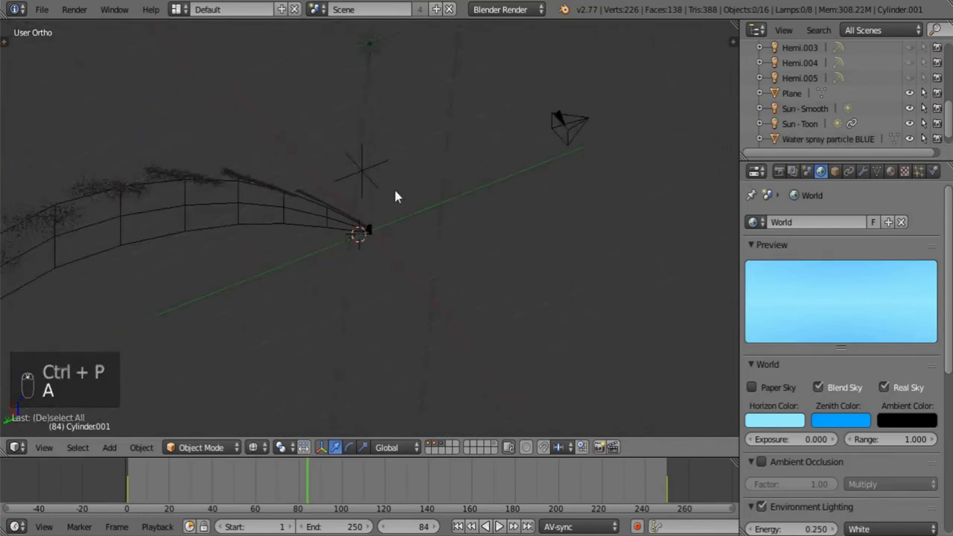
{"action": "key", "text": "z"}
{"action": "left_click_drag", "start_coordinate": [328, 492], "coordinate": [387, 495]}
{"action": "left_click", "coordinate": [388, 495]}
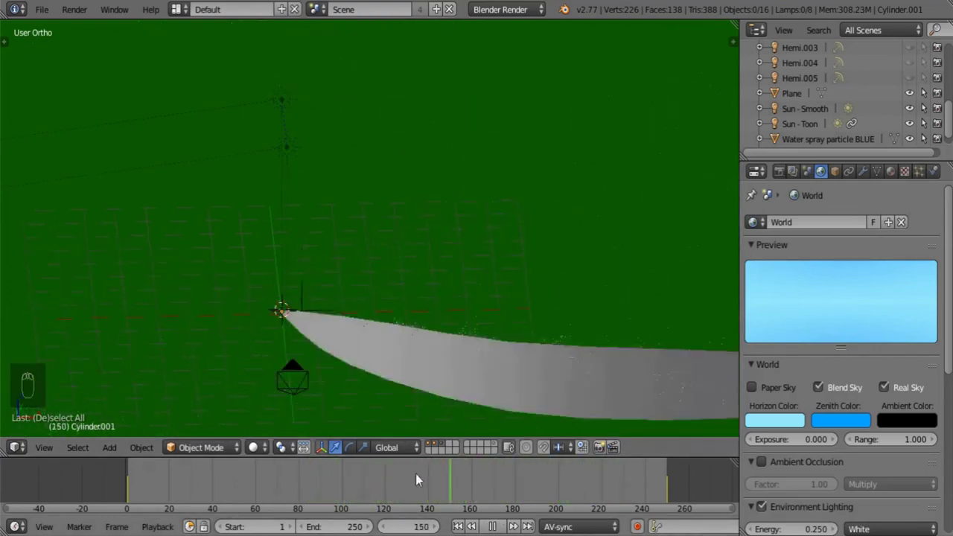
View the scene through the camera and stop playback at frame 81.
{"action": "key", "text": "KP_0"}
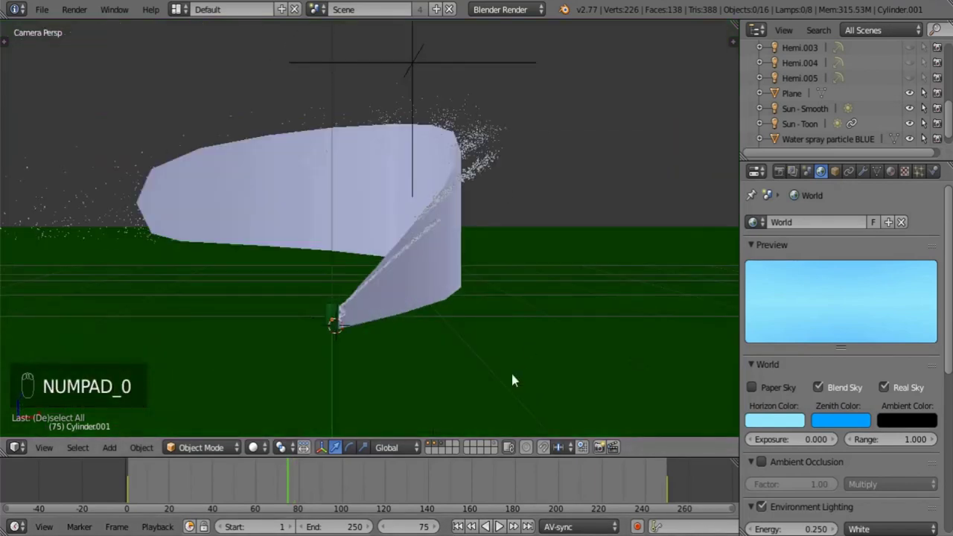
{"action": "left_click_drag", "start_coordinate": [300, 483], "coordinate": [466, 261]}
{"action": "middle_click", "coordinate": [466, 260]}
{"action": "left_click_drag", "start_coordinate": [424, 283], "coordinate": [499, 279]}
{"action": "key", "text": "r"}
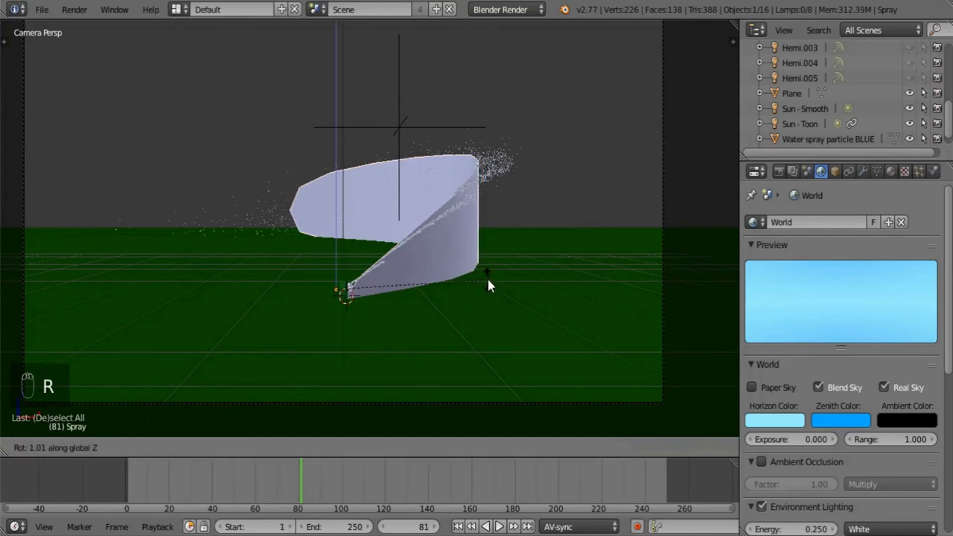
Select the Spray sheet and enter vertex editing from the top view.
{"action": "middle_click", "coordinate": [367, 293]}
{"action": "key", "text": "Tab"}
{"action": "key", "text": "Tab"}
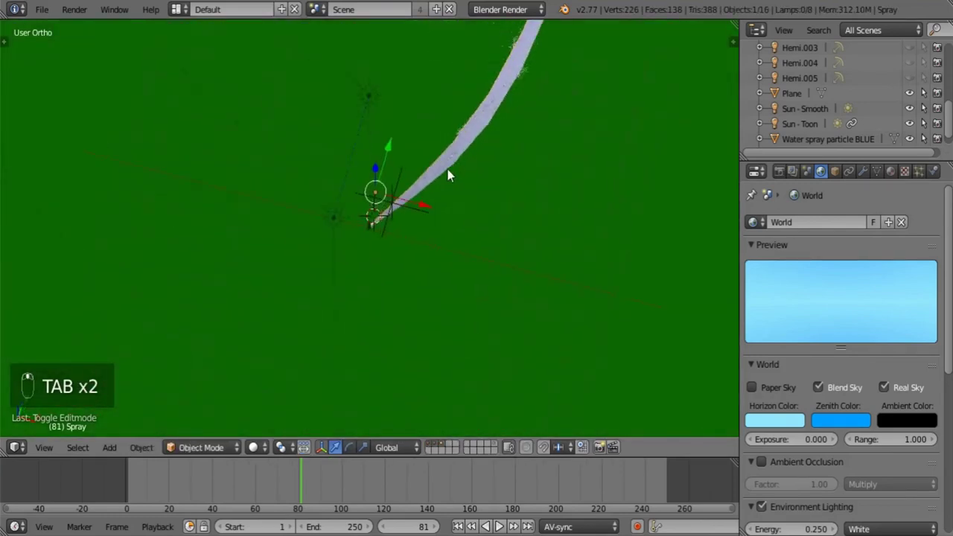
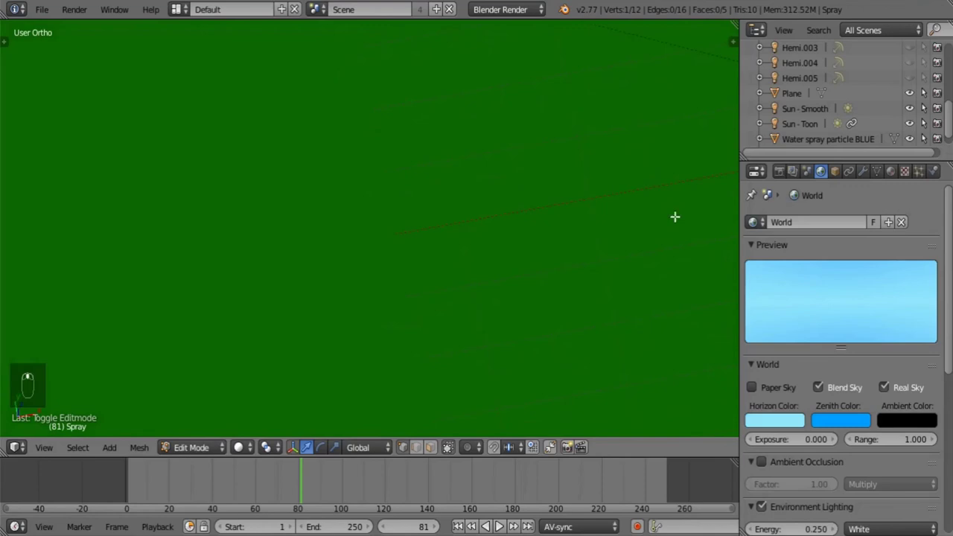
Leave Spray sheet editing, deselect it, and frame the sheet meeting the sprinkler head through the camera.
{"action": "key", "text": "Tab"}
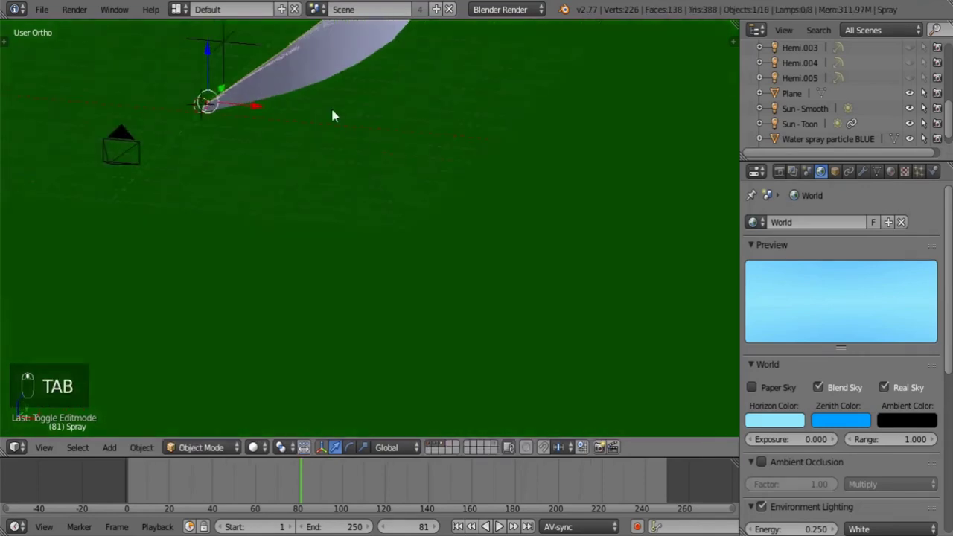
{"action": "middle_click", "coordinate": [267, 450]}
{"action": "left_click_drag", "start_coordinate": [276, 415], "coordinate": [526, 221]}
{"action": "middle_click", "coordinate": [526, 222]}
{"action": "key", "text": "r"}
{"action": "left_click_drag", "start_coordinate": [606, 248], "coordinate": [607, 251]}
{"action": "left_click", "coordinate": [607, 250]}
{"action": "key", "text": "a"}
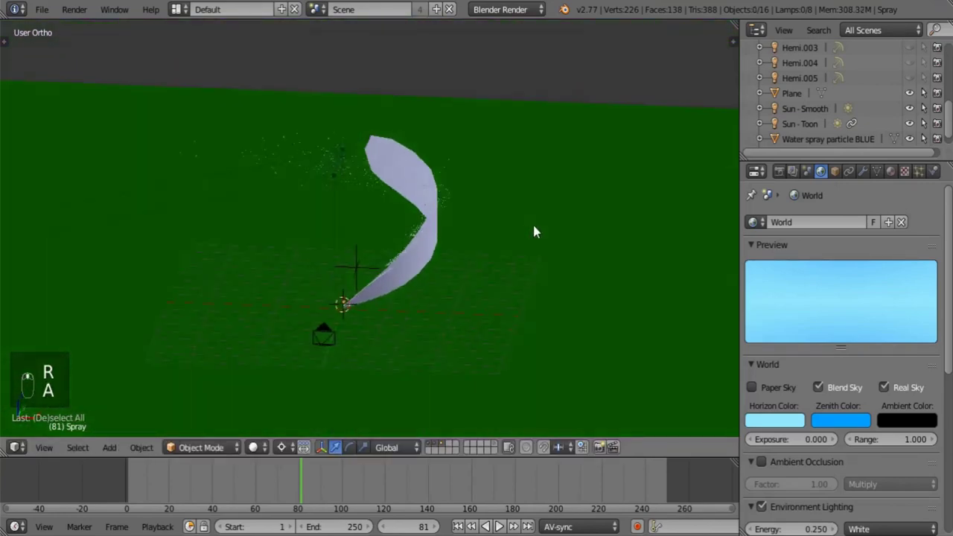
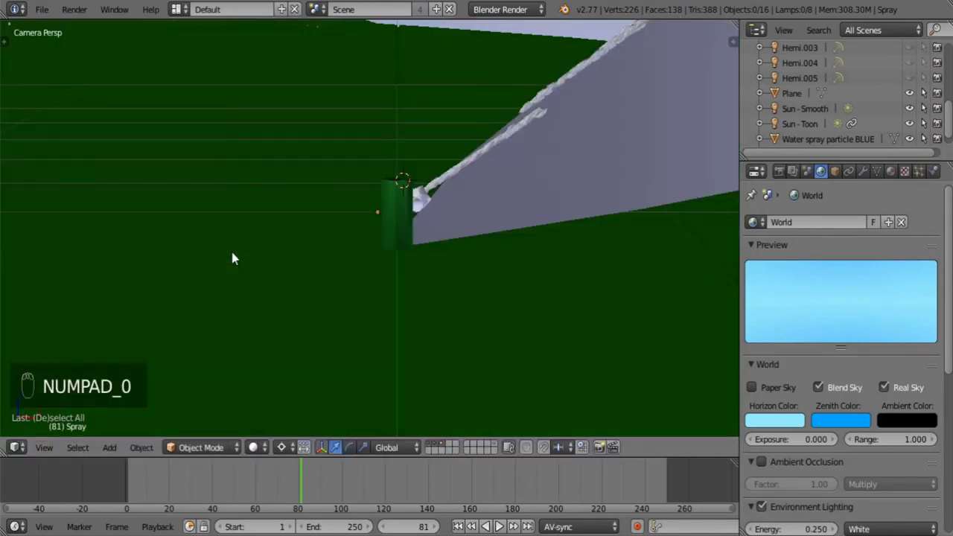
Pull the Spray sheet tip vertices outward along the spray arc and render frame 81.
{"action": "left_click_drag", "start_coordinate": [438, 204], "coordinate": [563, 154]}
{"action": "left_click_drag", "start_coordinate": [564, 154], "coordinate": [622, 209]}
{"action": "right_click", "coordinate": [622, 209]}
{"action": "key", "text": "r"}
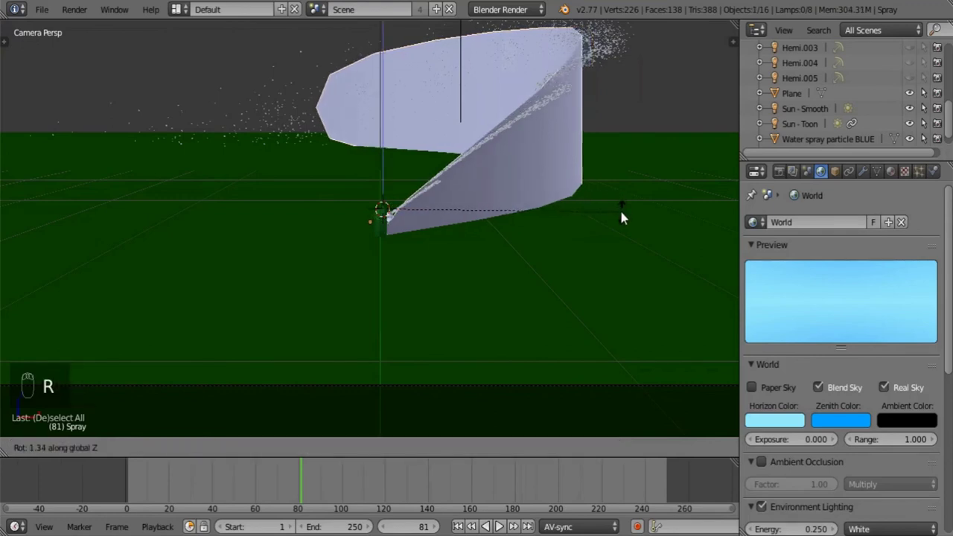
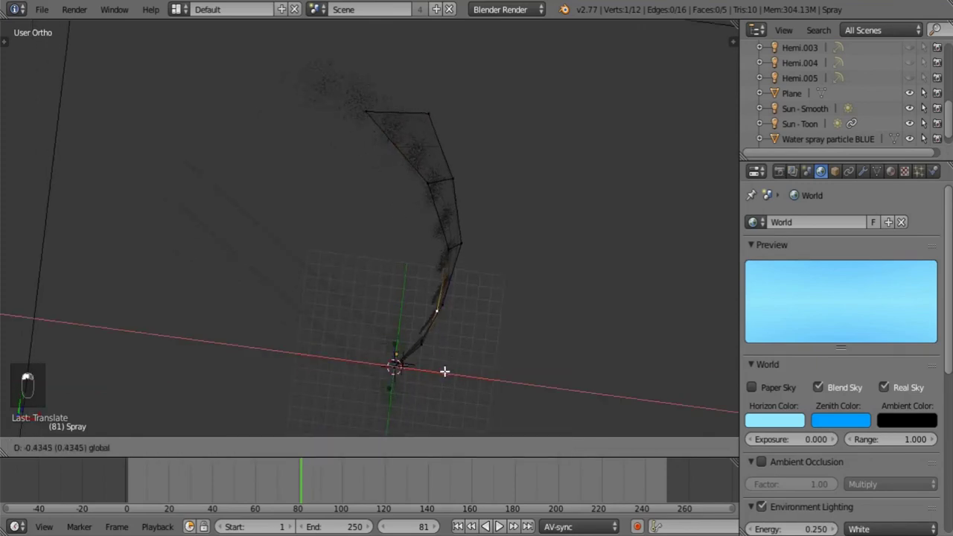
{"action": "key", "text": "Tab"}
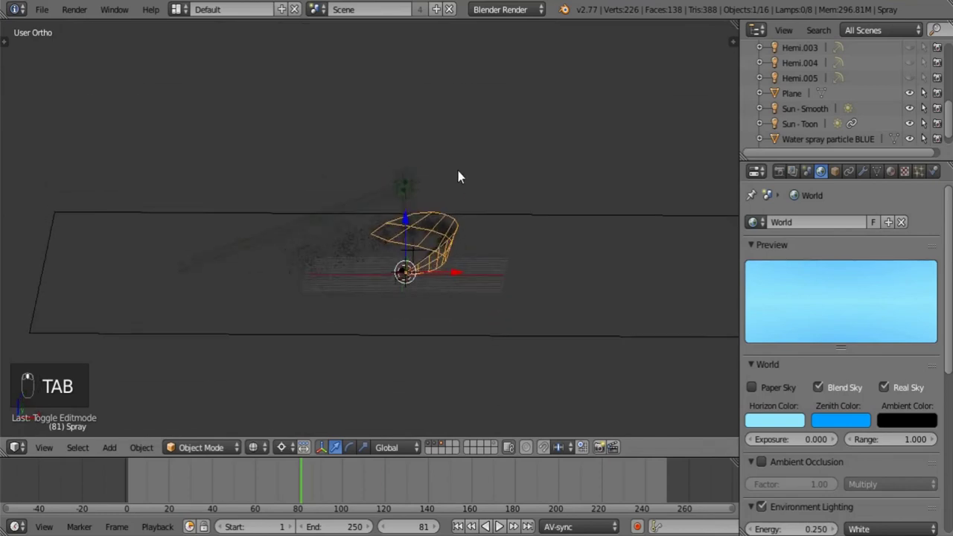